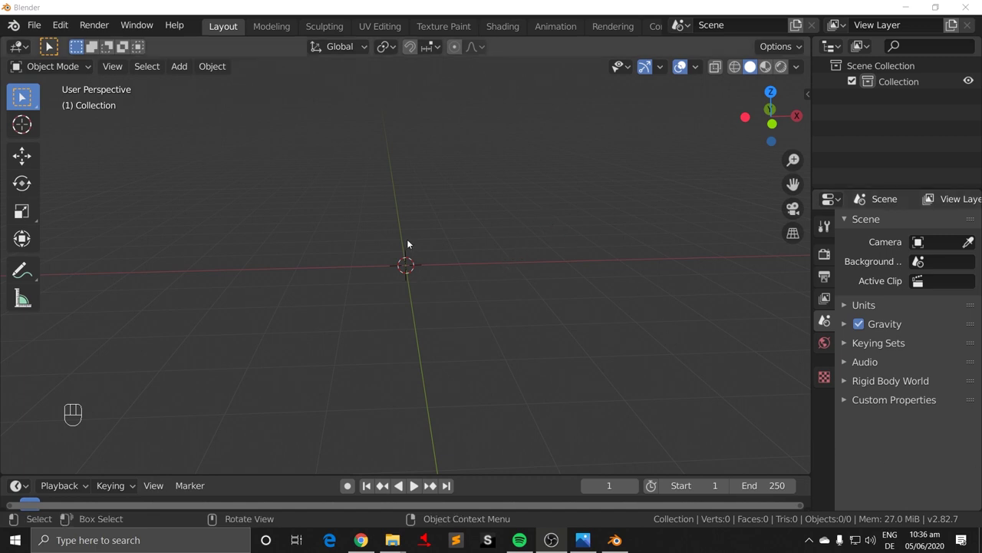
Step: Add the 16 oz party cup diagram as a reference image and orbit to inspect it
left_click(412, 261)
key("shift+a")
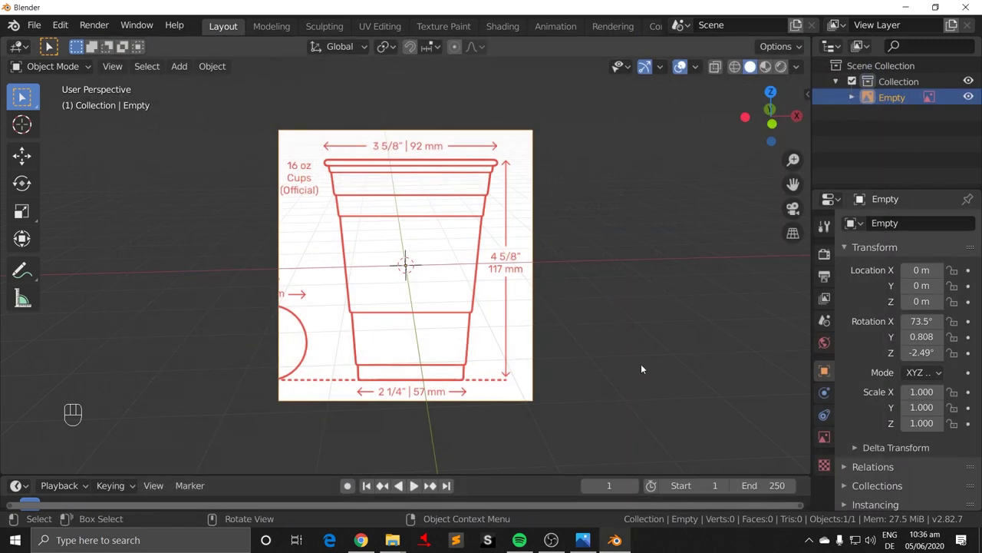
left_click_drag(663, 381, 744, 349)
left_click_drag(581, 322, 470, 327)
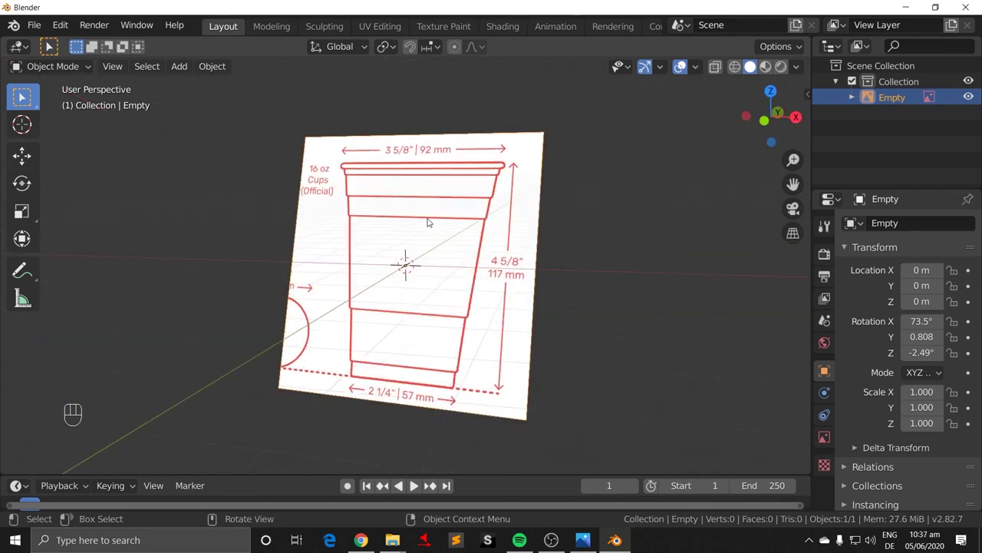
Step: Delete the tilted image, re-add the cup diagram upright in front view and move it left and up
key("x")
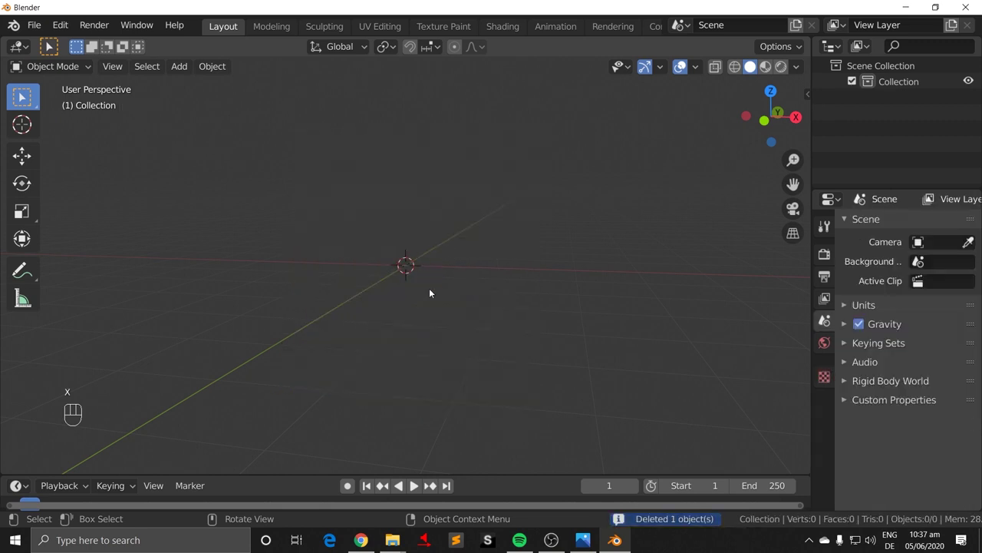
left_click_drag(469, 268, 489, 290)
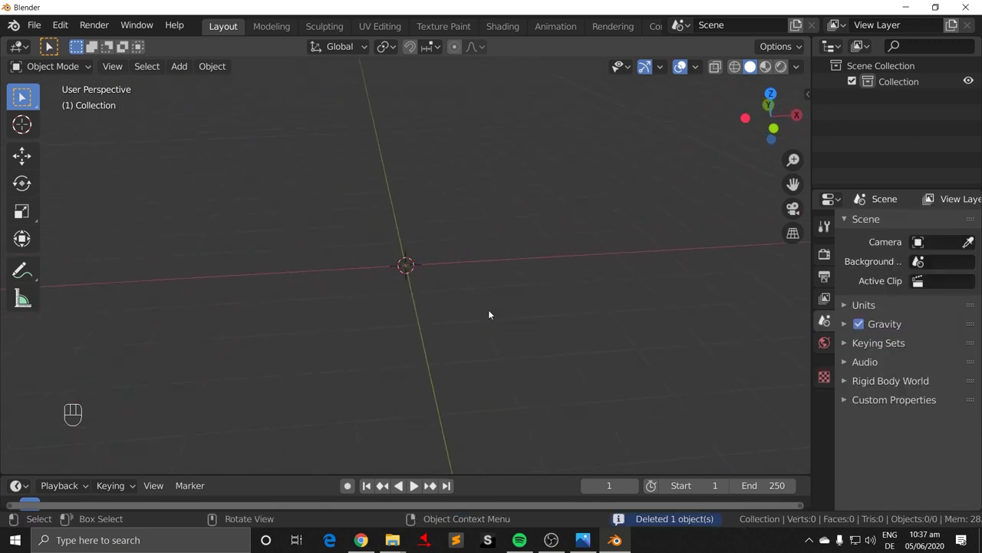
left_click_drag(549, 305, 591, 307)
key("KP_1")
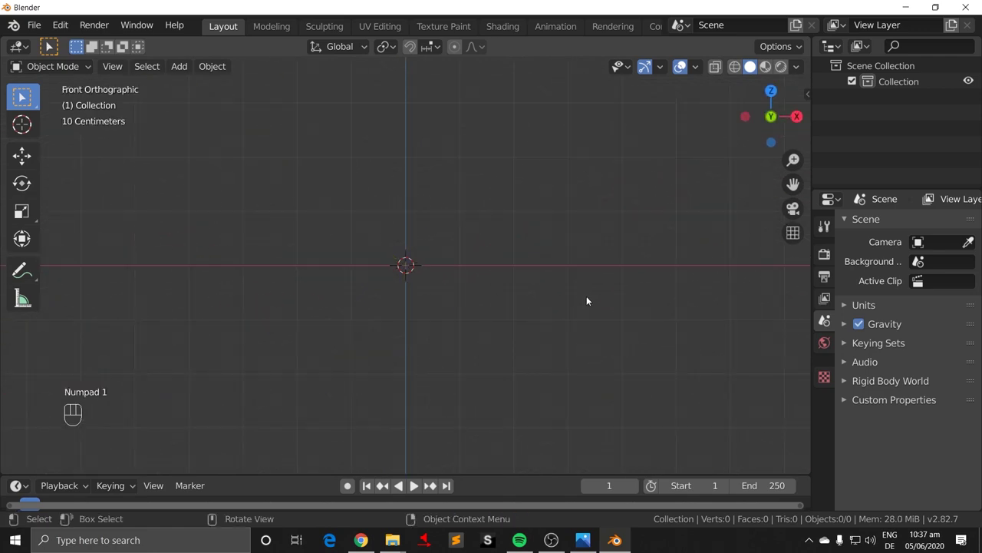
key("shift+a")
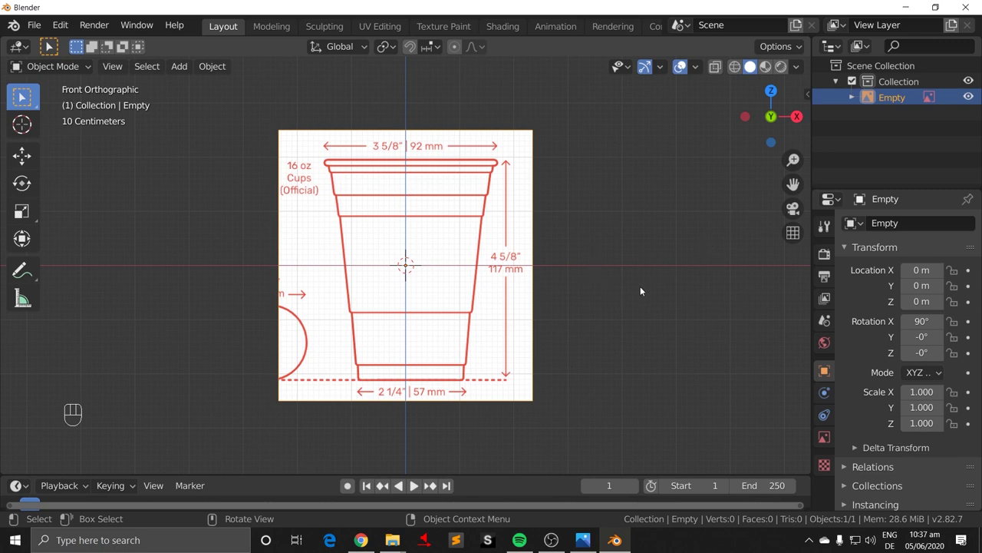
key("g")
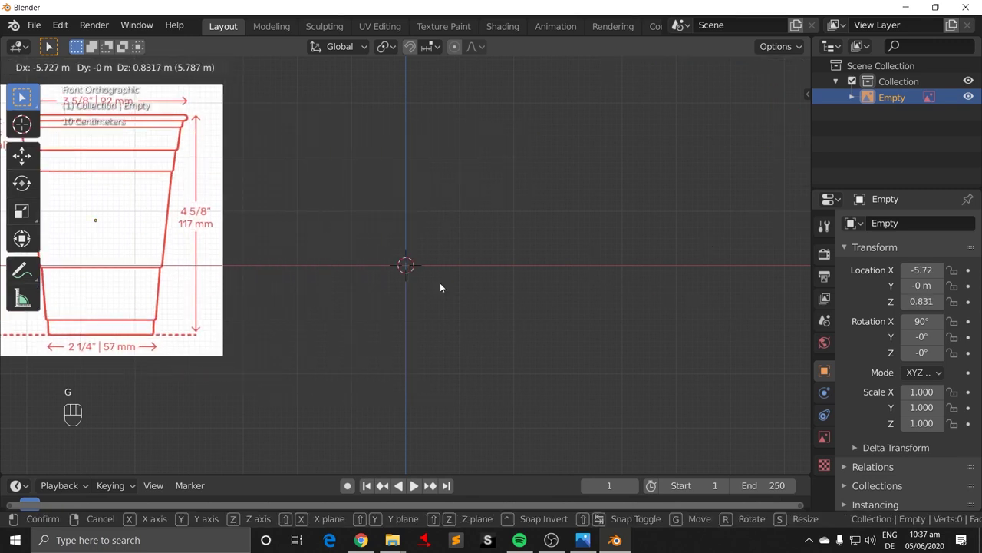
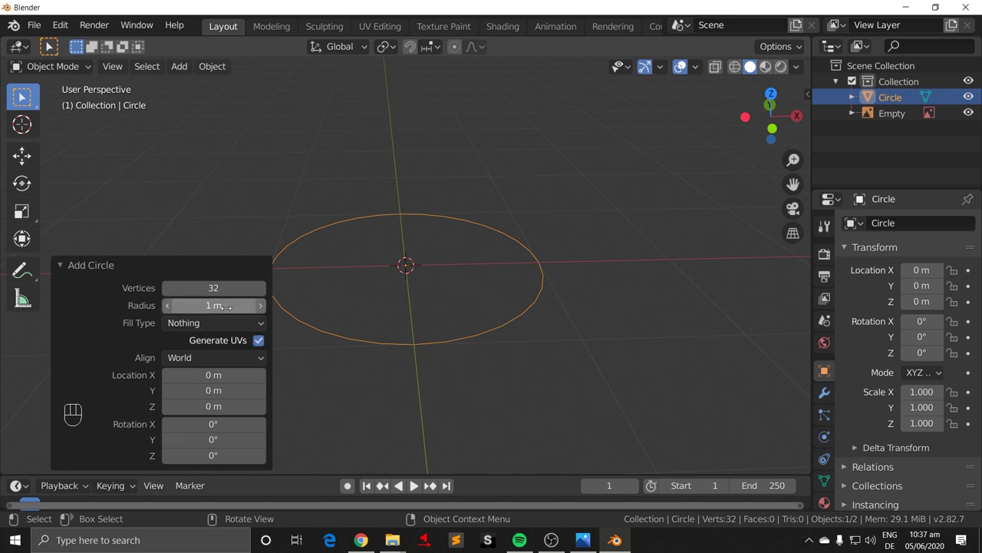
Step: Set the circle's radius to 0.0285 m to match the 57 mm cup base in front view
key("KP_1")
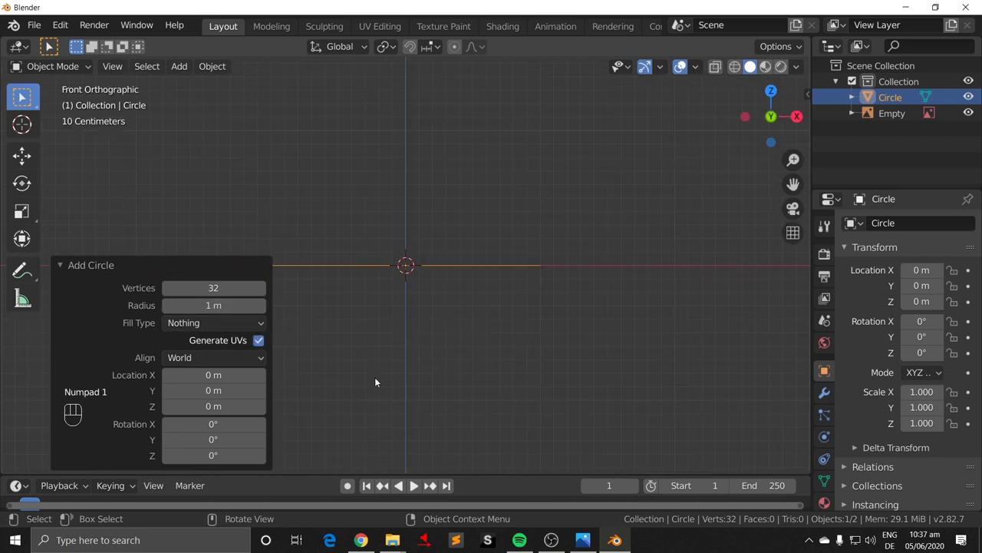
left_click_drag(601, 304, 640, 296)
key("KP_1")
middle_click(571, 306)
middle_click(644, 269)
middle_click(611, 282)
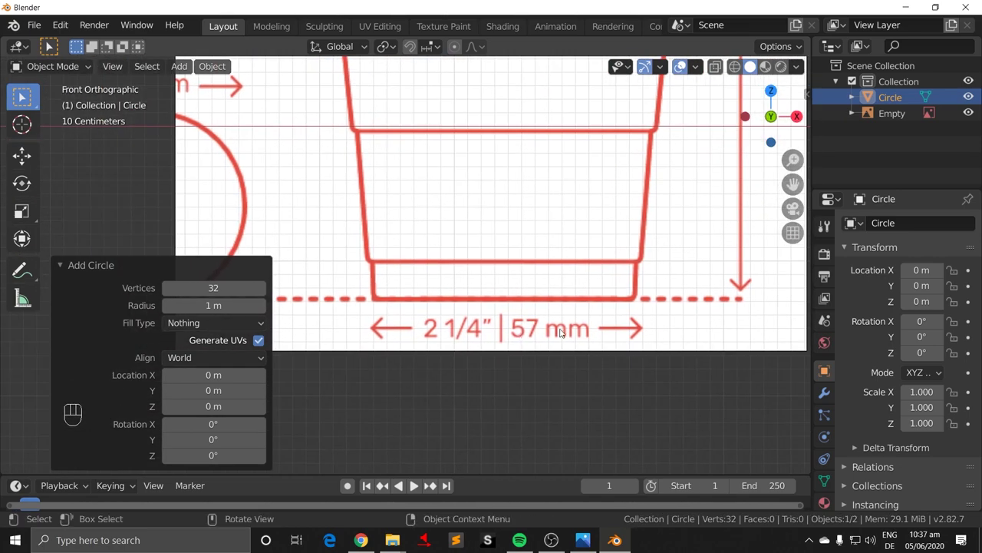
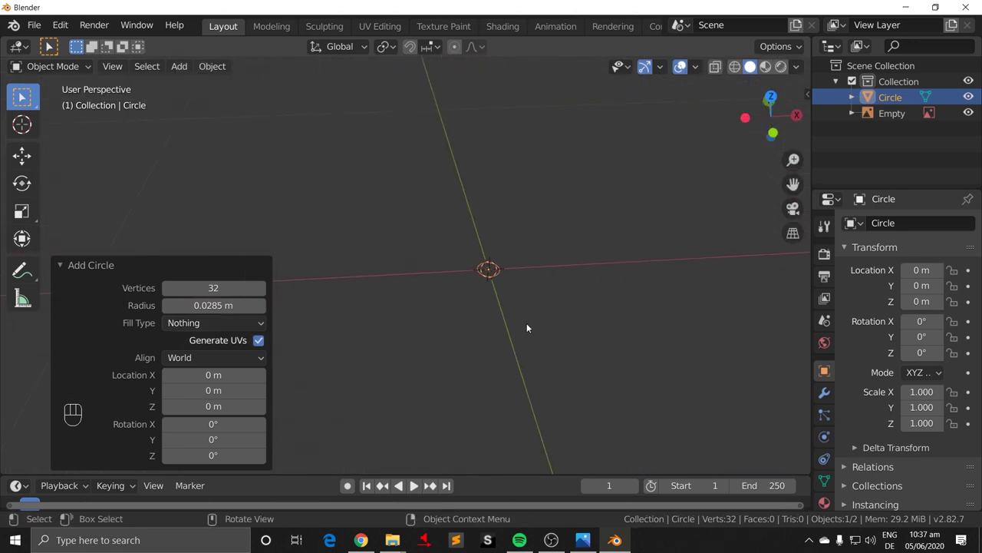
left_click_drag(485, 318, 351, 287)
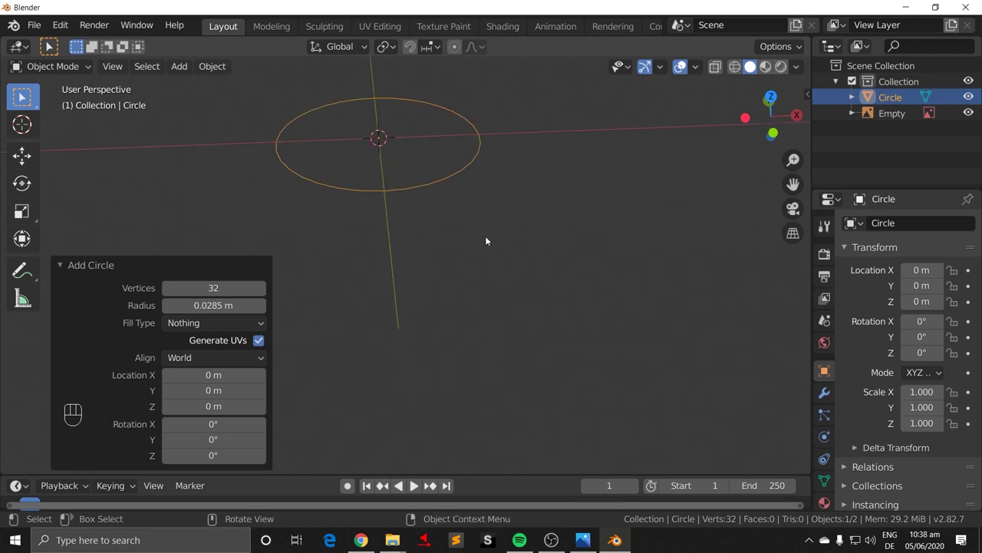
left_click_drag(511, 241, 545, 287)
left_click_drag(584, 339, 573, 331)
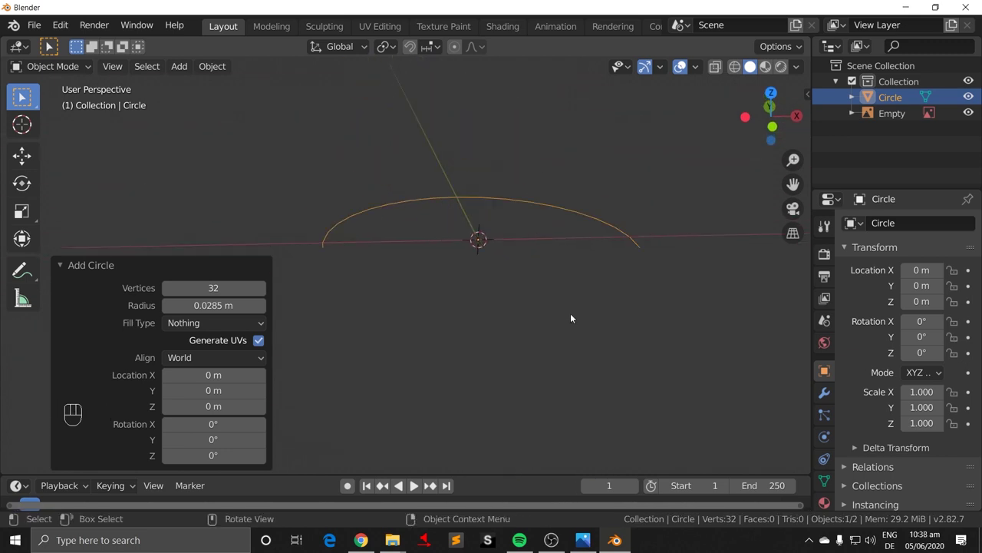
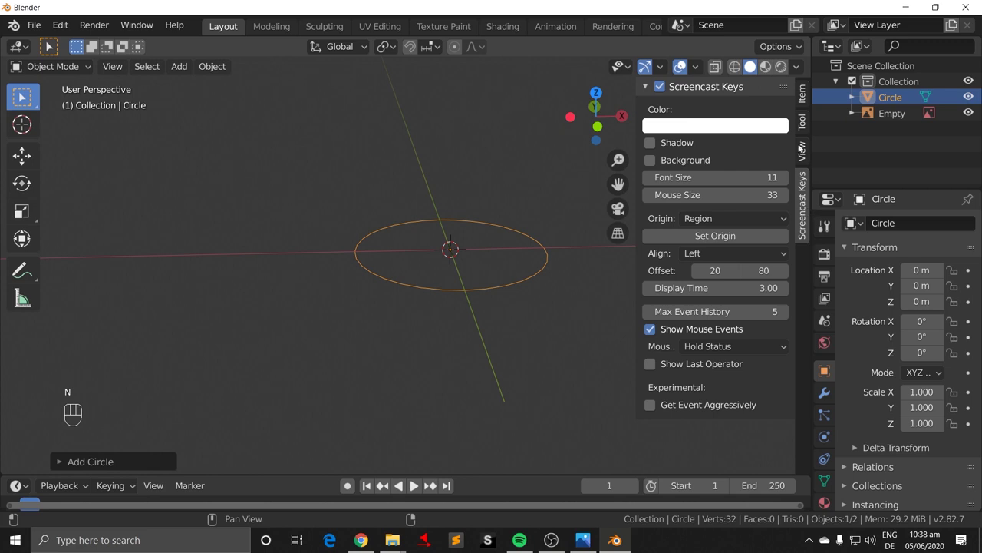
Step: Set the viewport Clip Start to 0.0001 m, return to front view and select the reference Empty
left_click(810, 150)
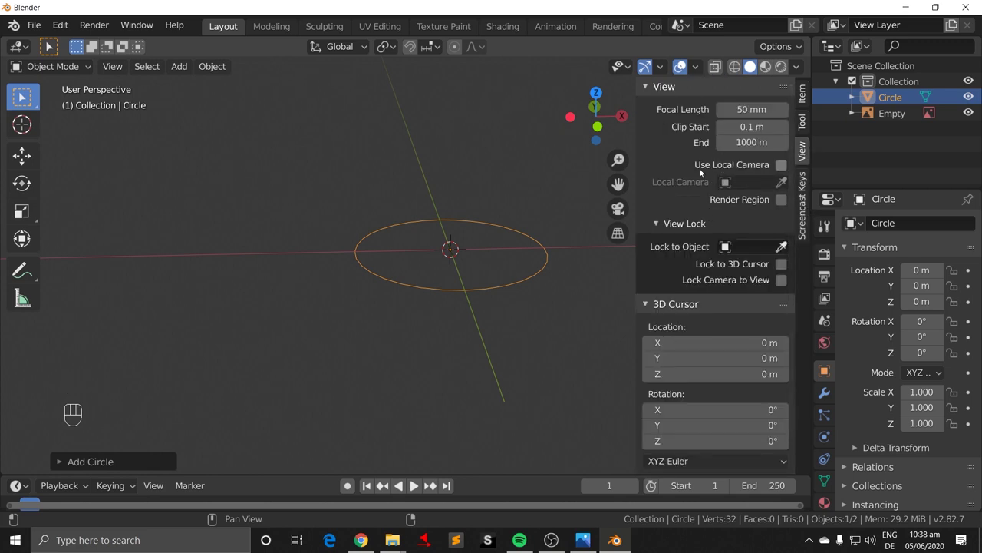
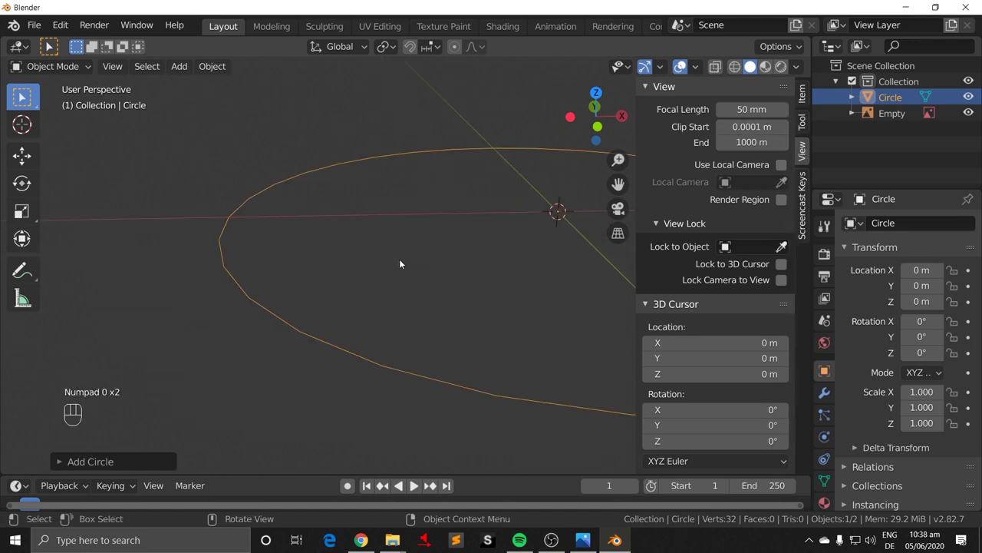
key("n")
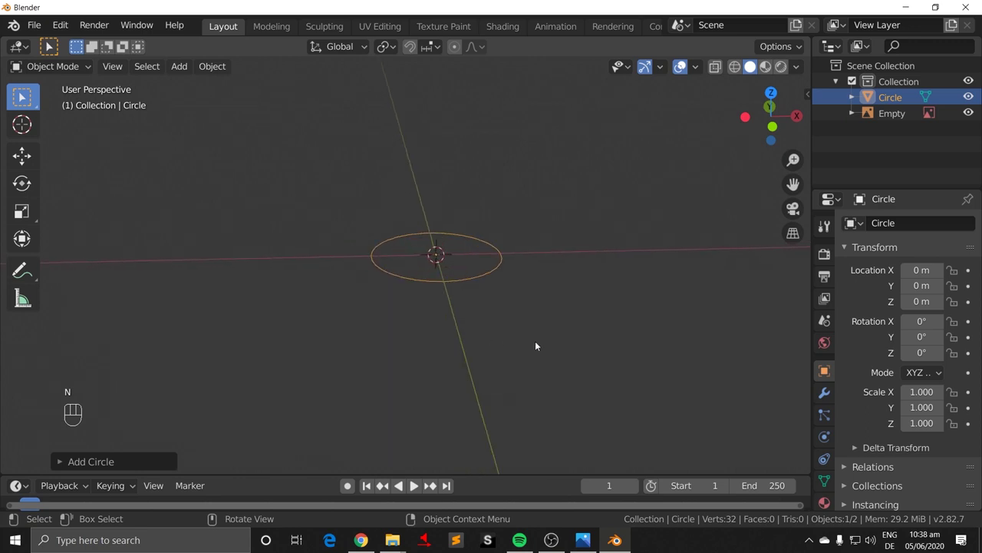
left_click_drag(517, 335, 488, 330)
left_click_drag(491, 320, 498, 327)
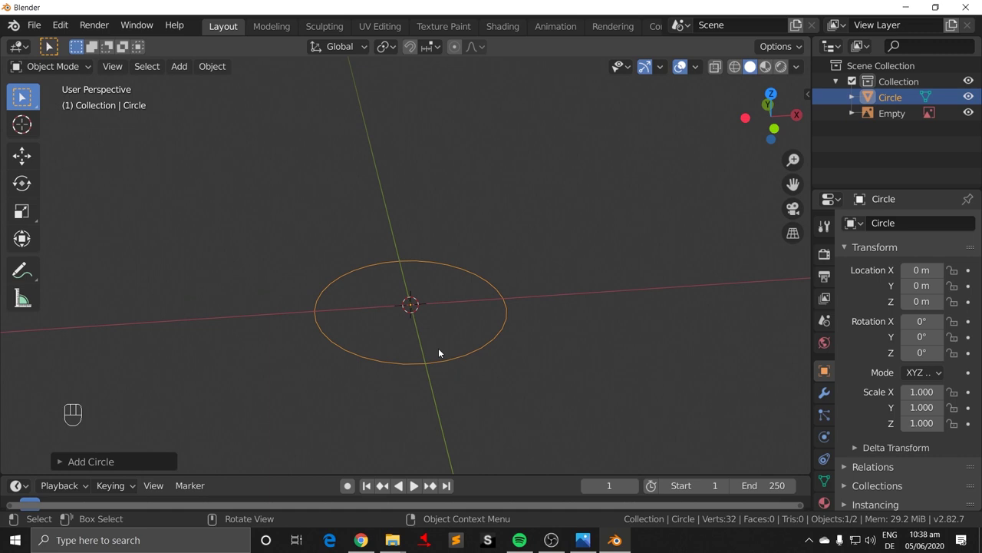
key("KP_1")
left_click_drag(467, 183, 576, 369)
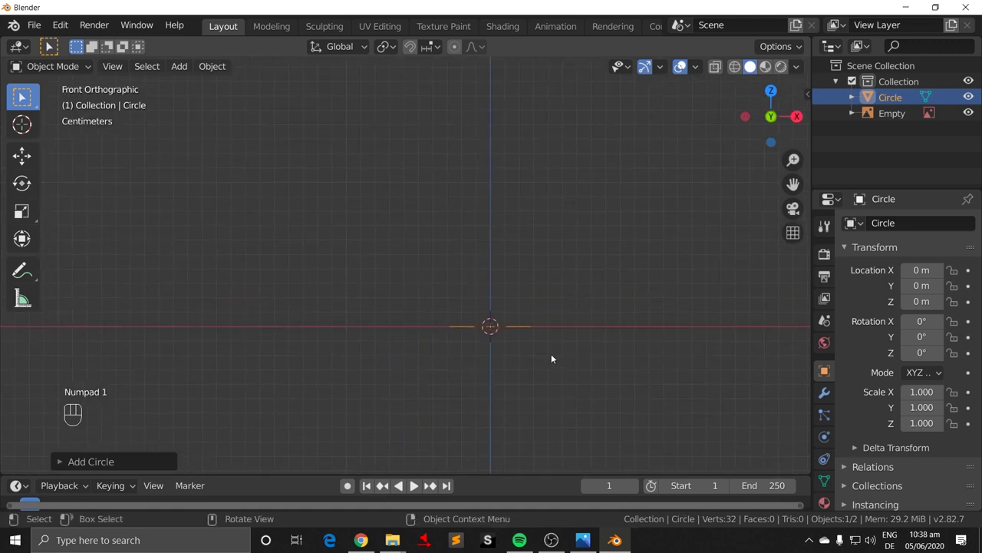
left_click(899, 115)
Step: Unhide the reference drawing and centre it horizontally on the origin
key("KP_Decimal")
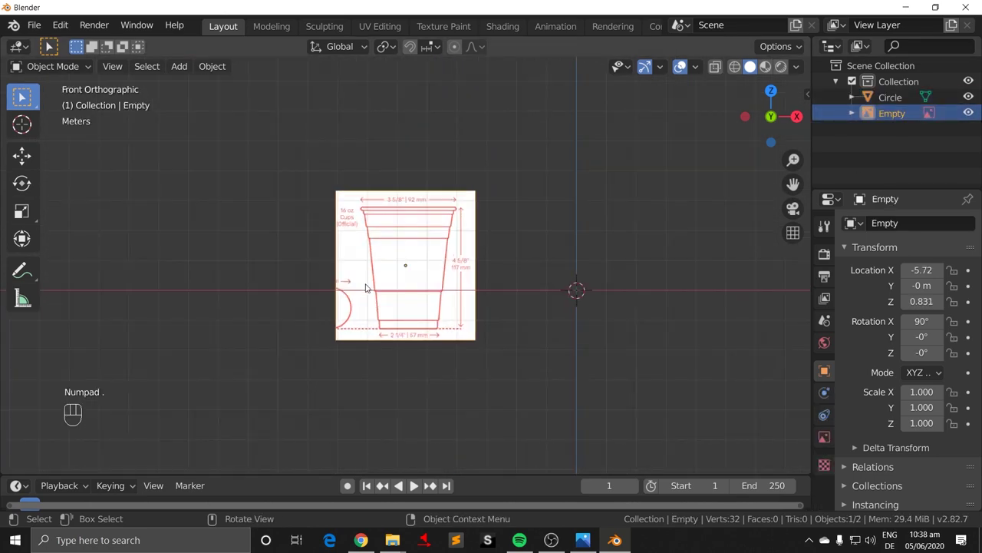
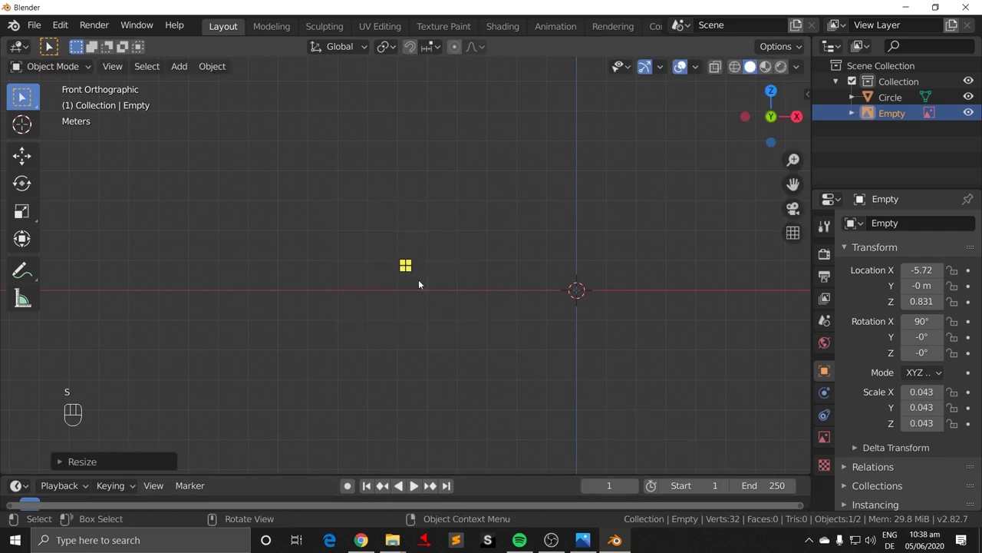
key("h")
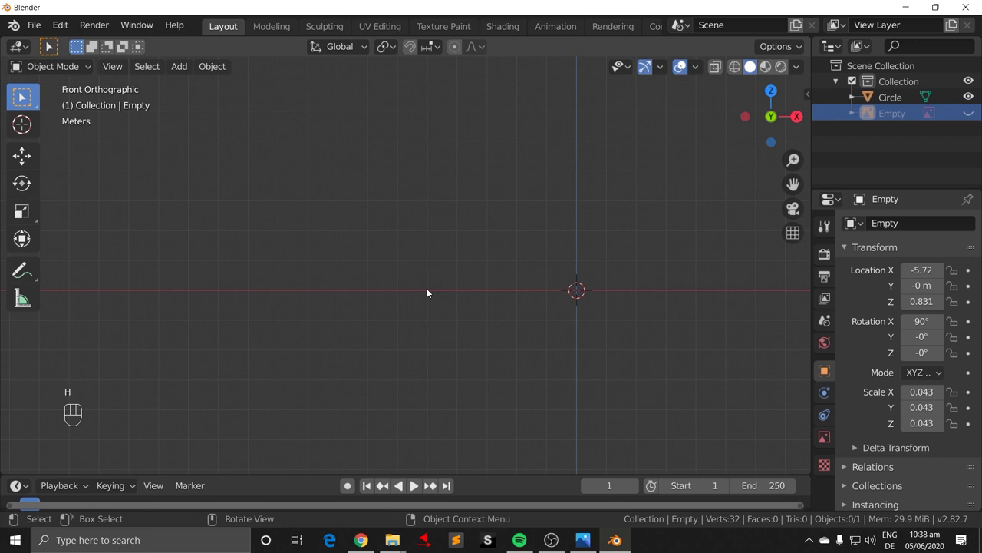
key("alt+h")
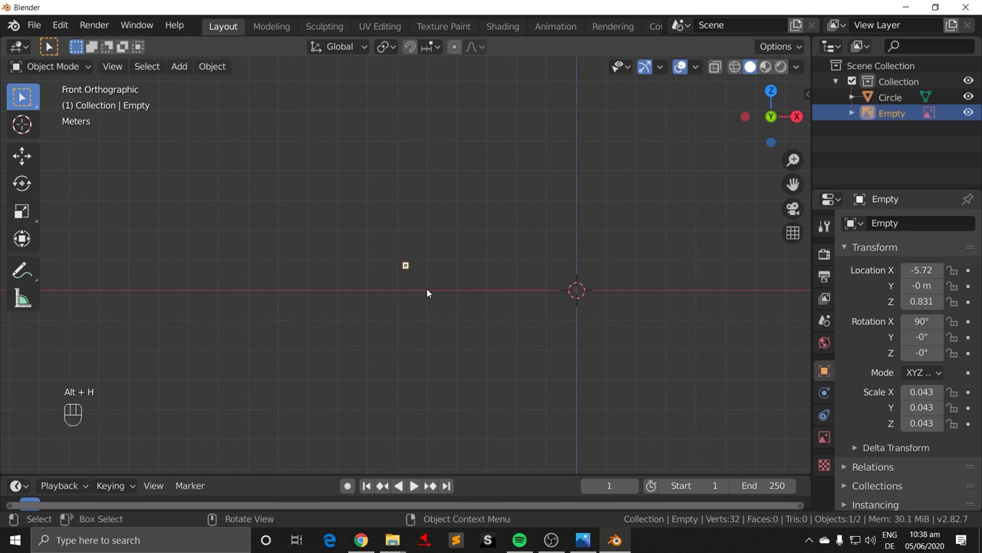
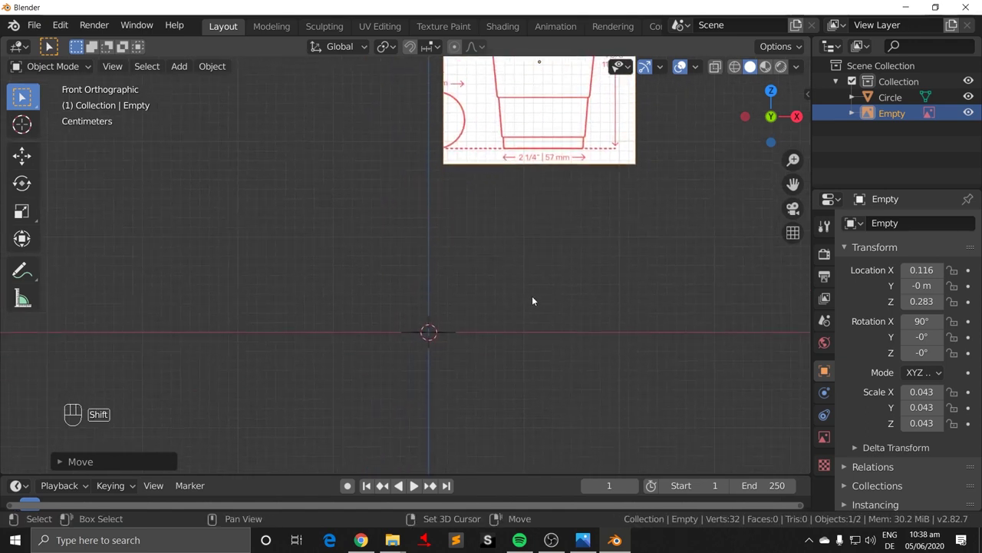
key("g")
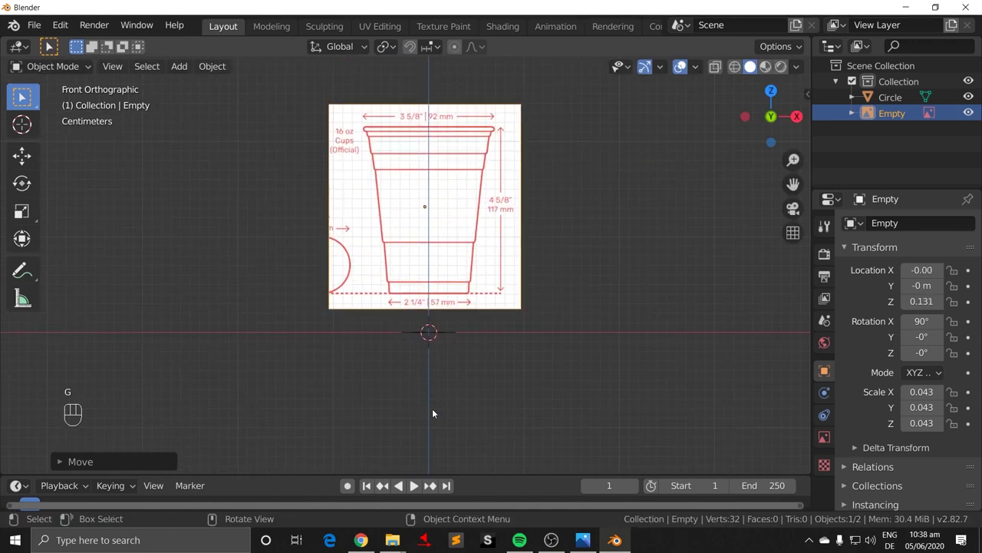
left_click_drag(618, 450, 582, 330)
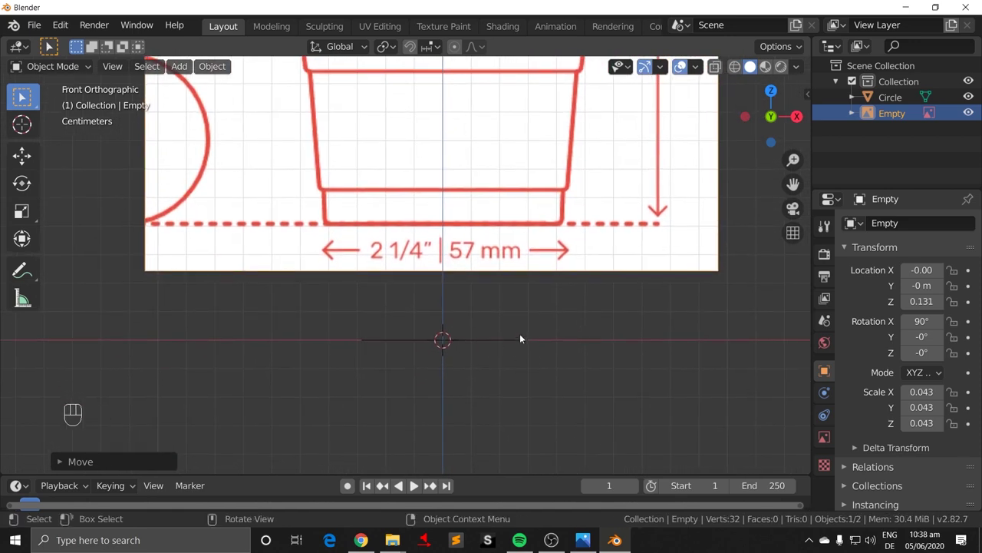
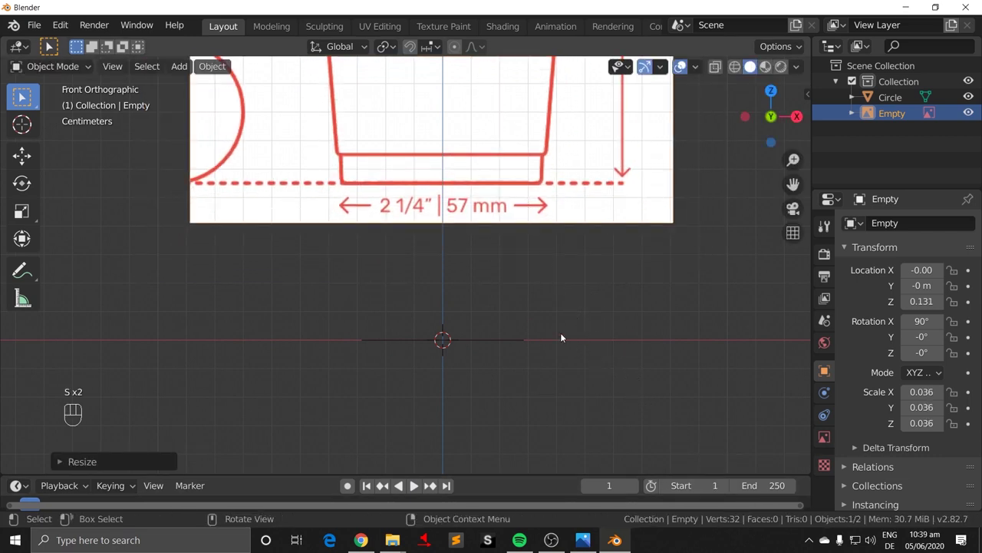
Step: Scale the drawing about the 3D cursor to 0.029 and lower it so the cup base sits on the ground
key("g")
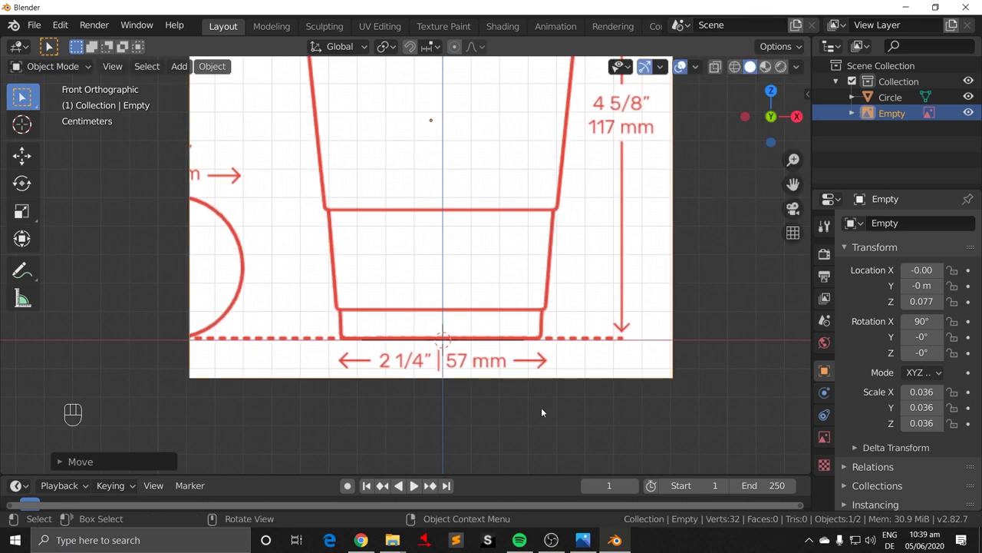
key(".")
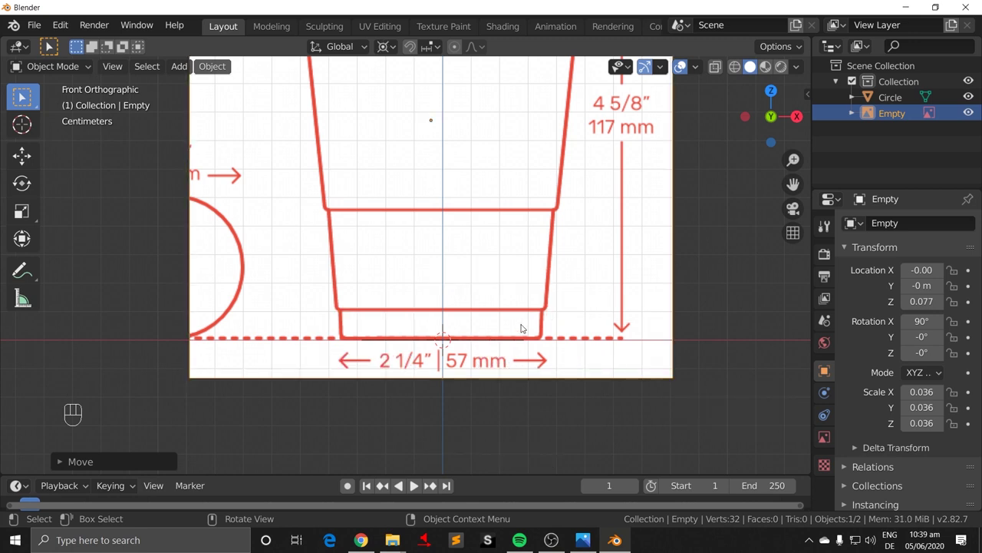
key("s")
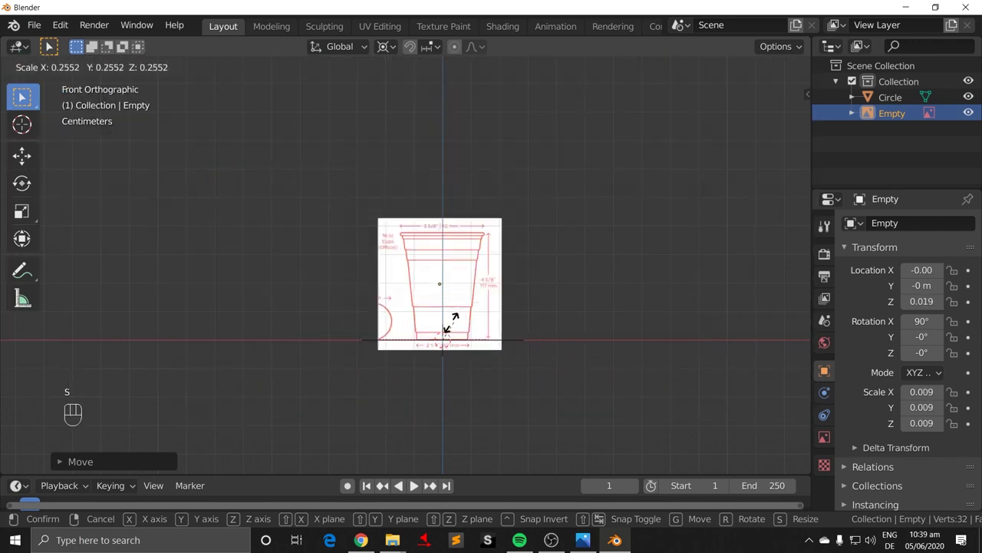
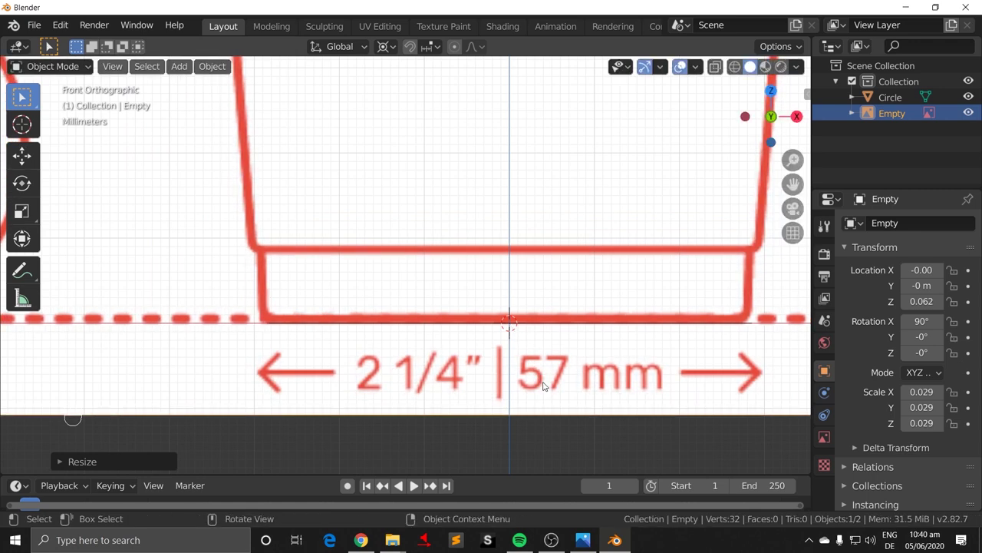
key("g")
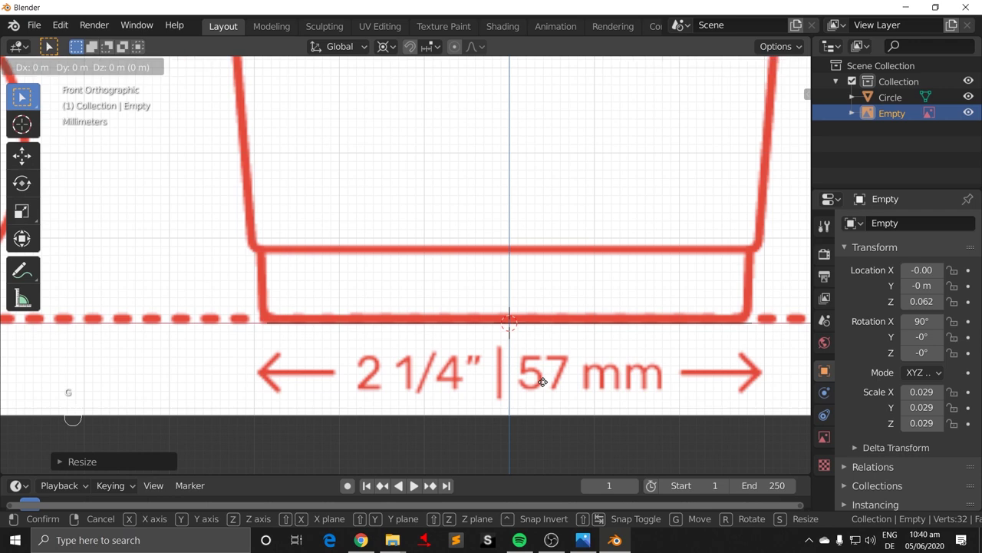
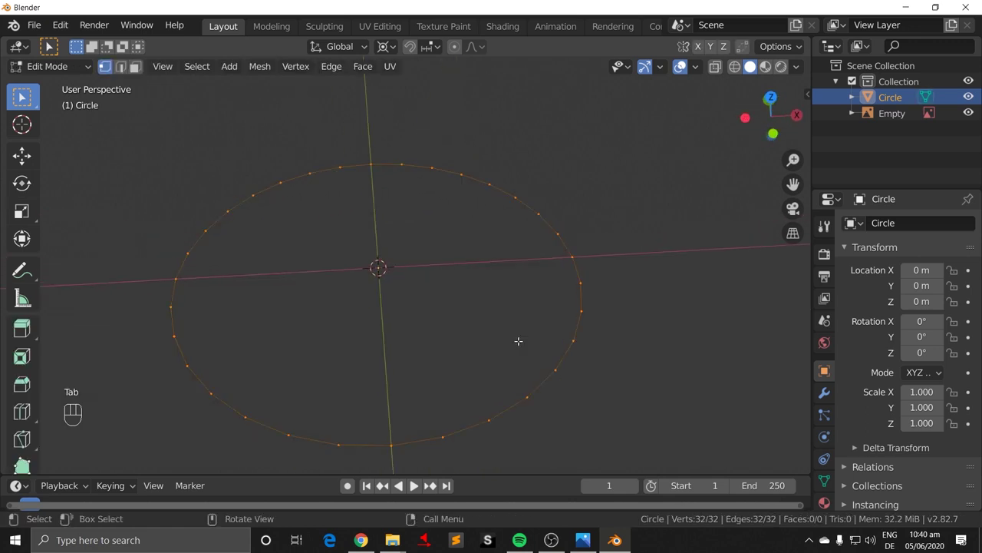
Step: Extrude the circle's outline and scale it inward into a flat 32-face ring for the base
key("Tab")
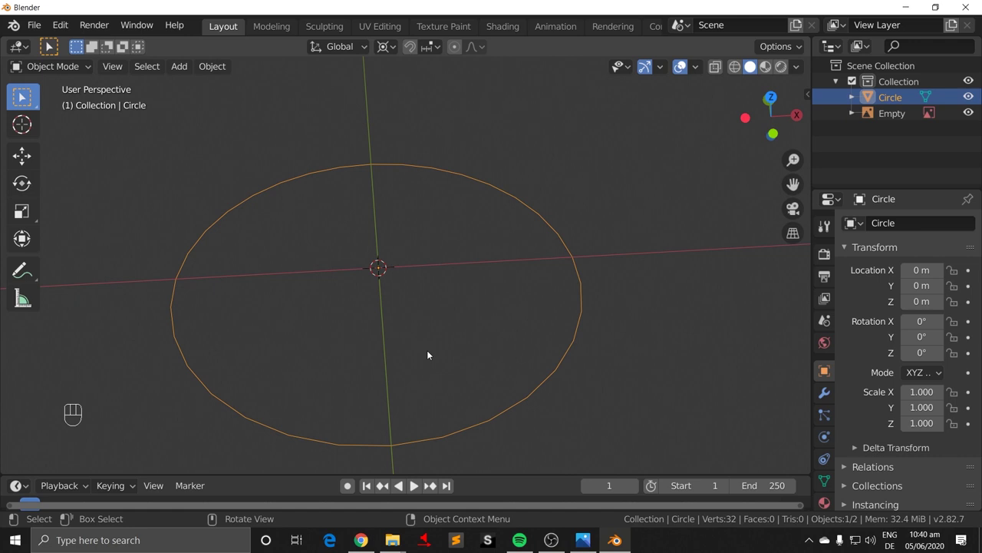
key("Tab")
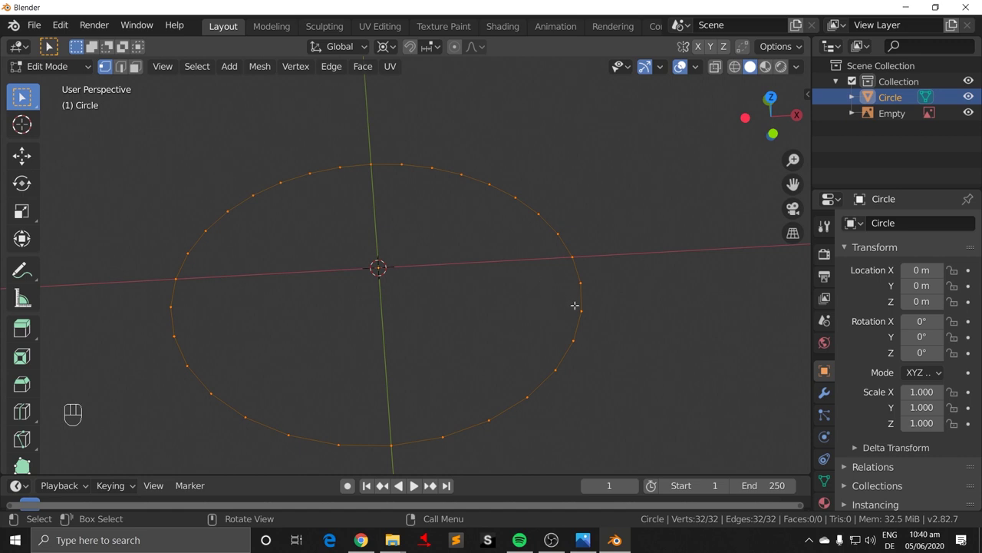
key("e")
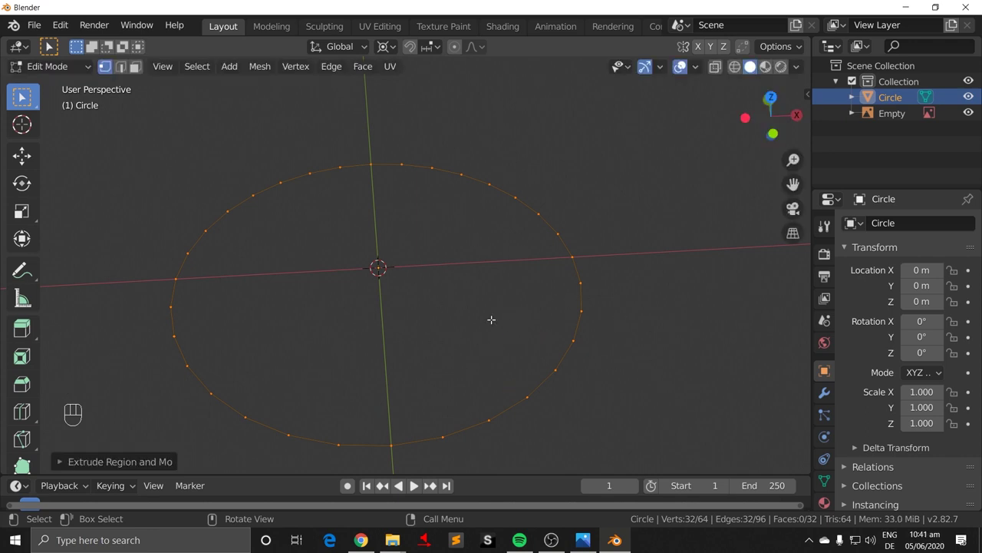
key("s")
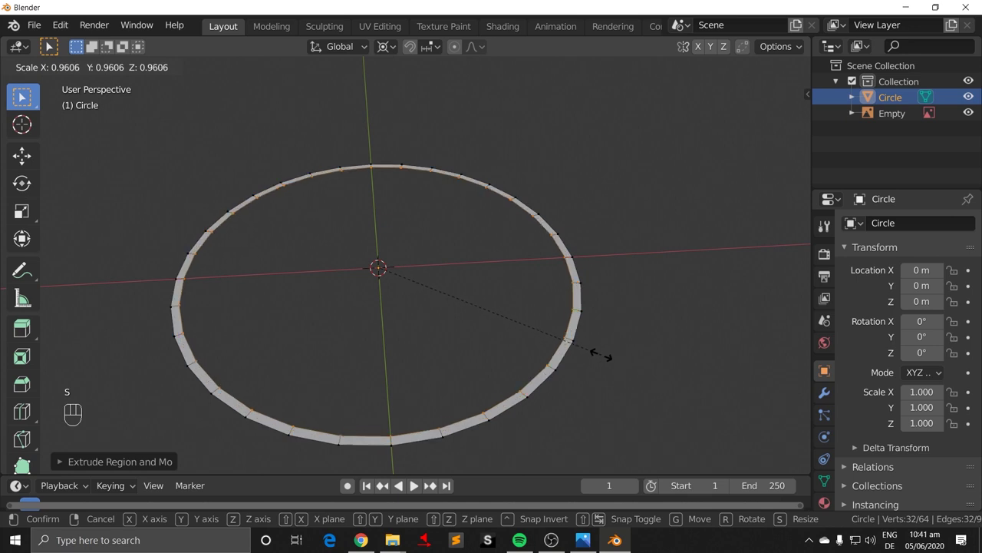
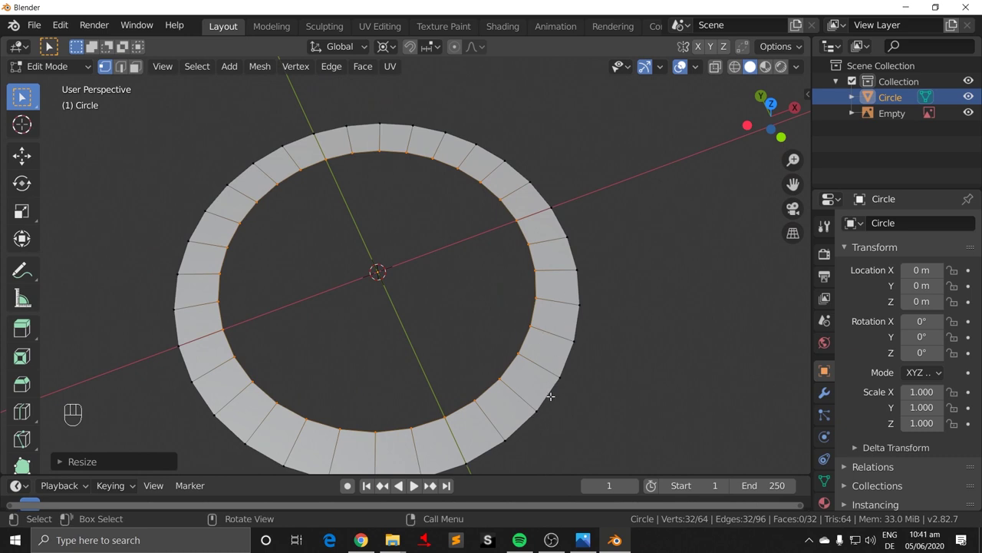
key("s")
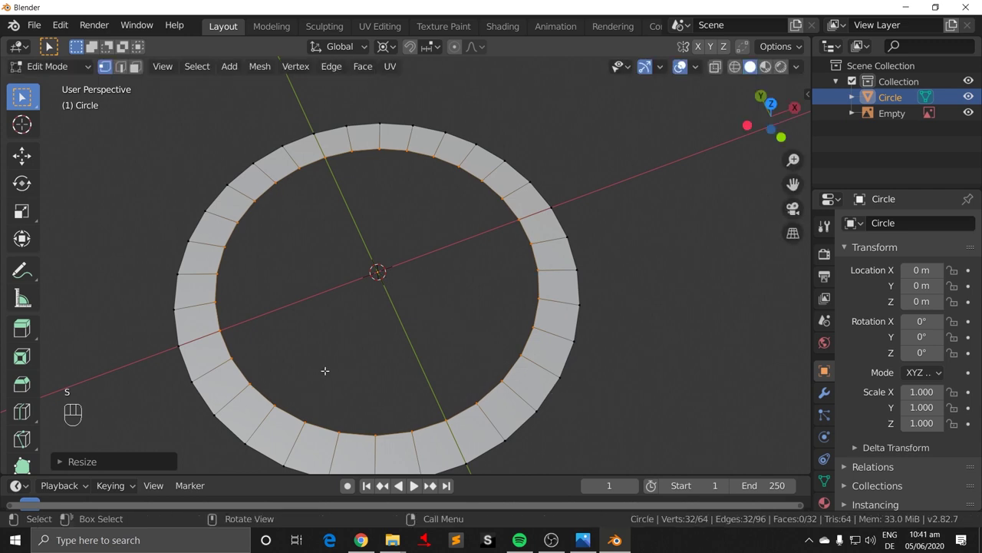
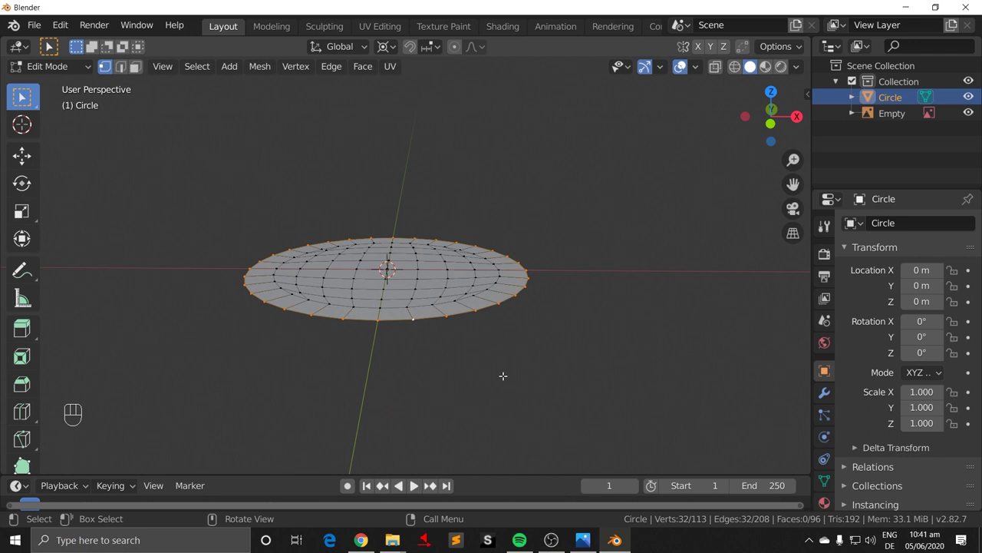
Step: Resize the base disc in front view to match the drawing's bottom width
key("KP_1")
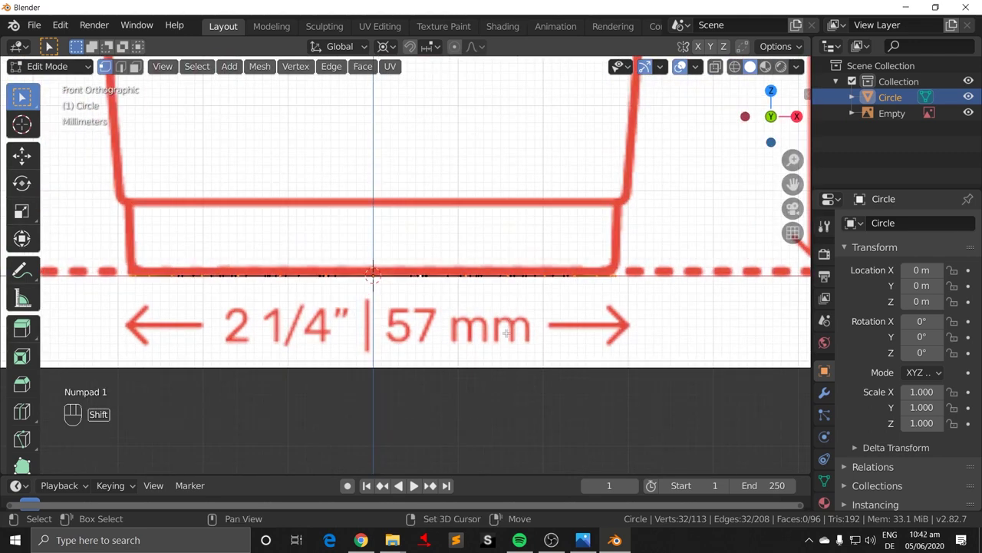
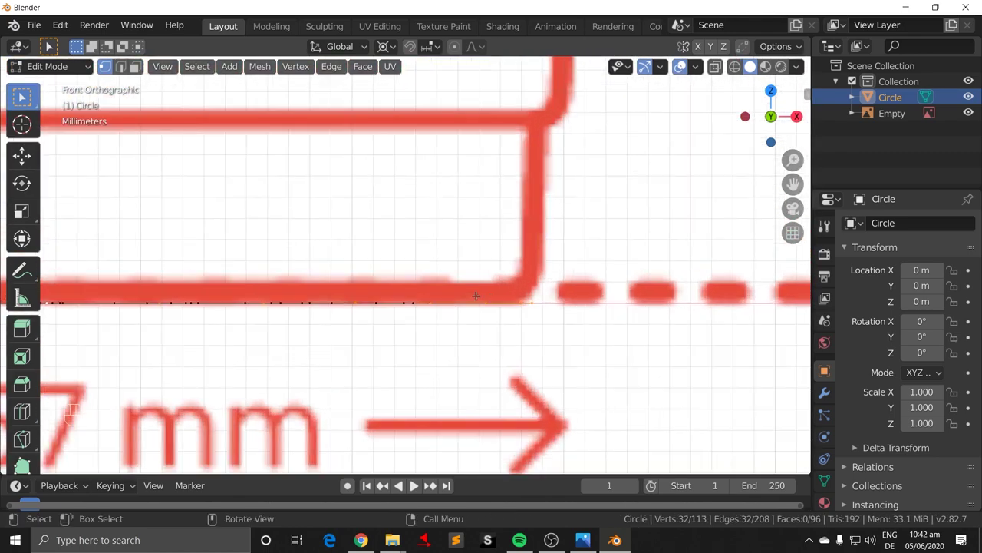
key("s")
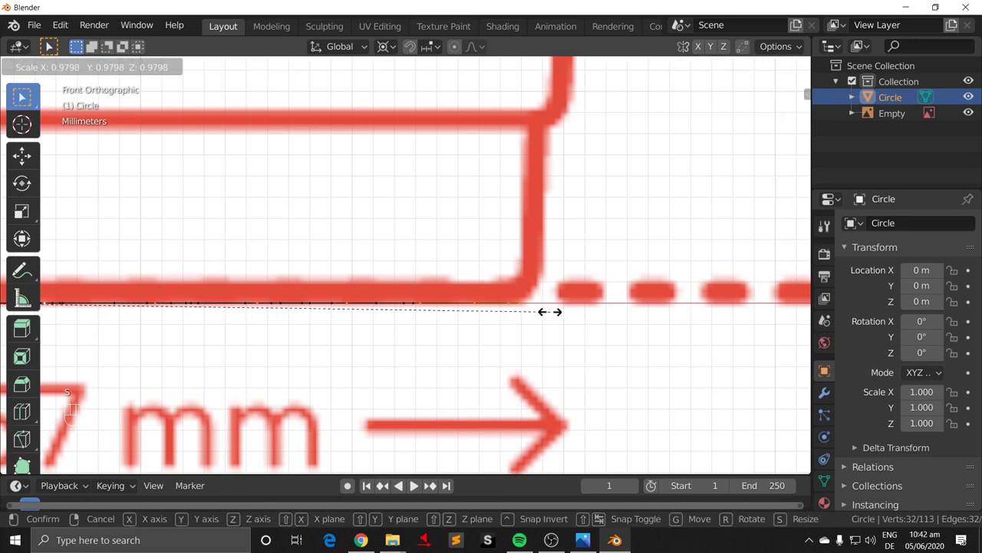
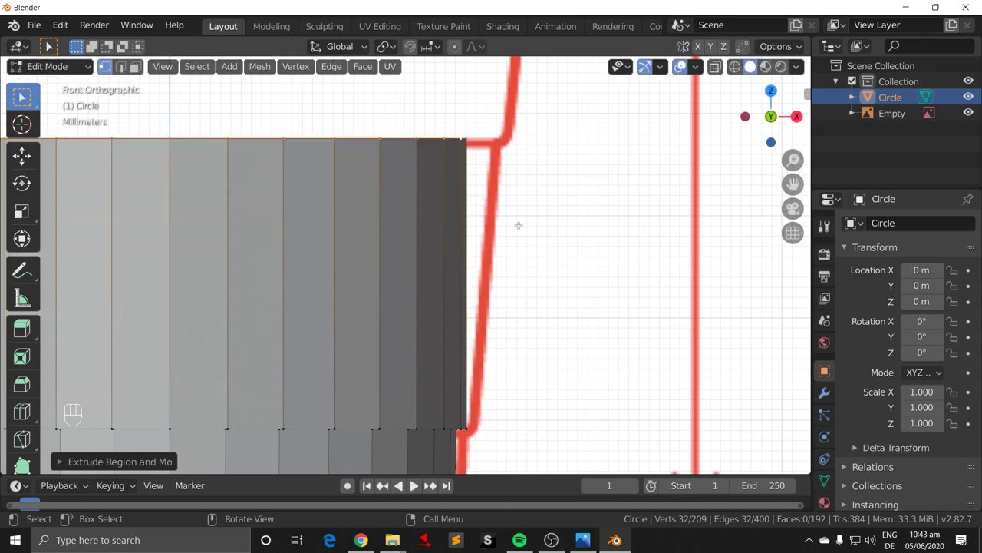
Step: Scale the extruded top ring outward to start the rim
key("s")
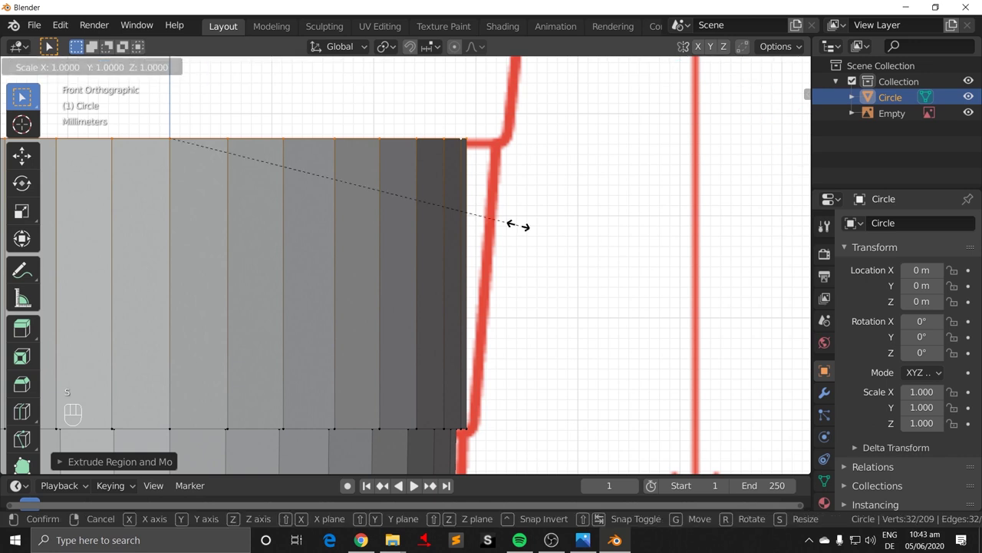
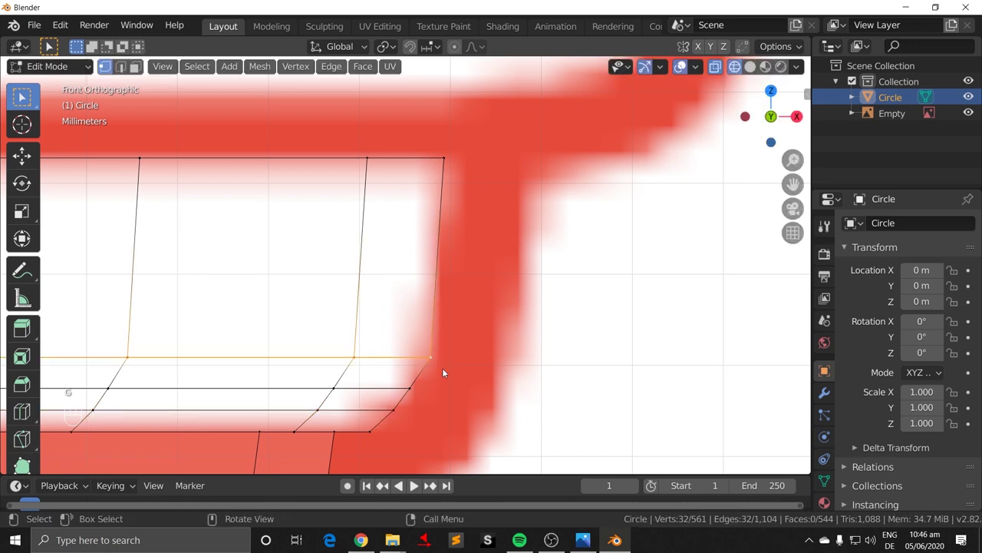
Step: Extrude and widen a new top ring and cut a loop below the rim for the rolled lip
key("s")
key("ctrl+r")
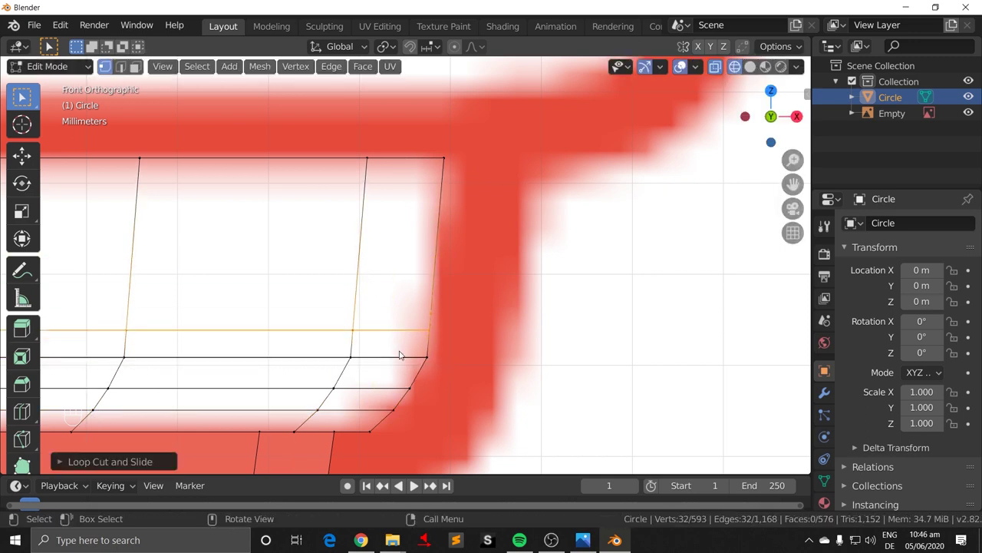
key("s")
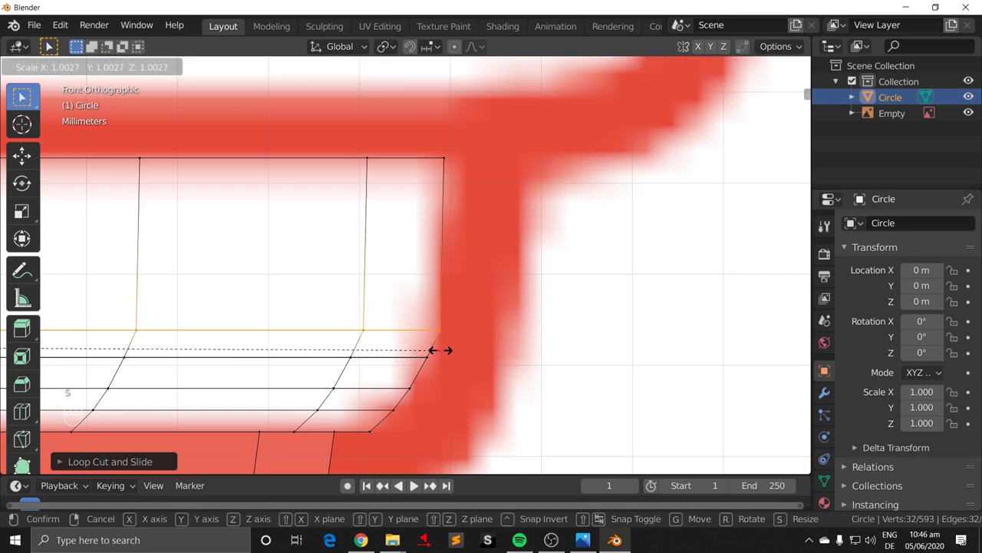
left_click_drag(505, 380, 505, 376)
middle_click(450, 260)
key("KP_1")
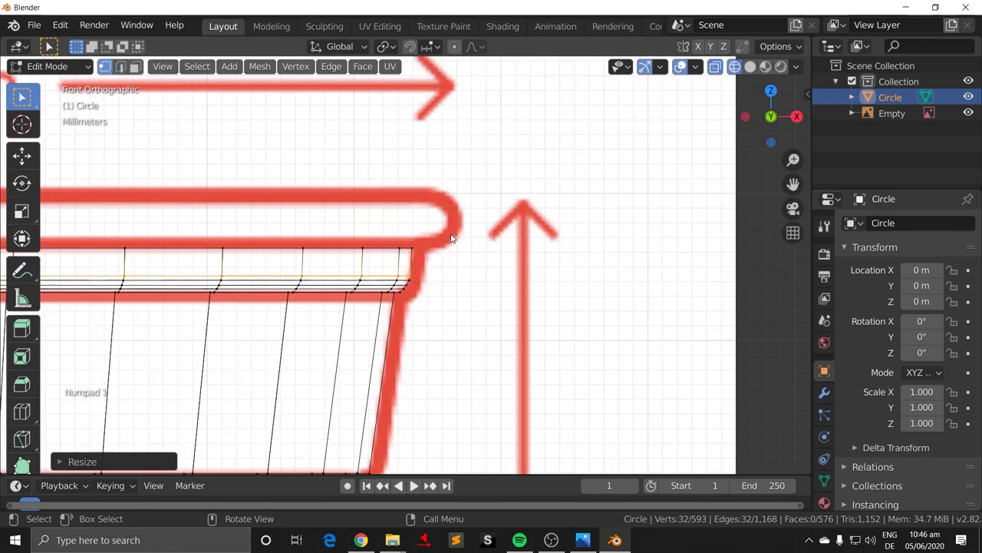
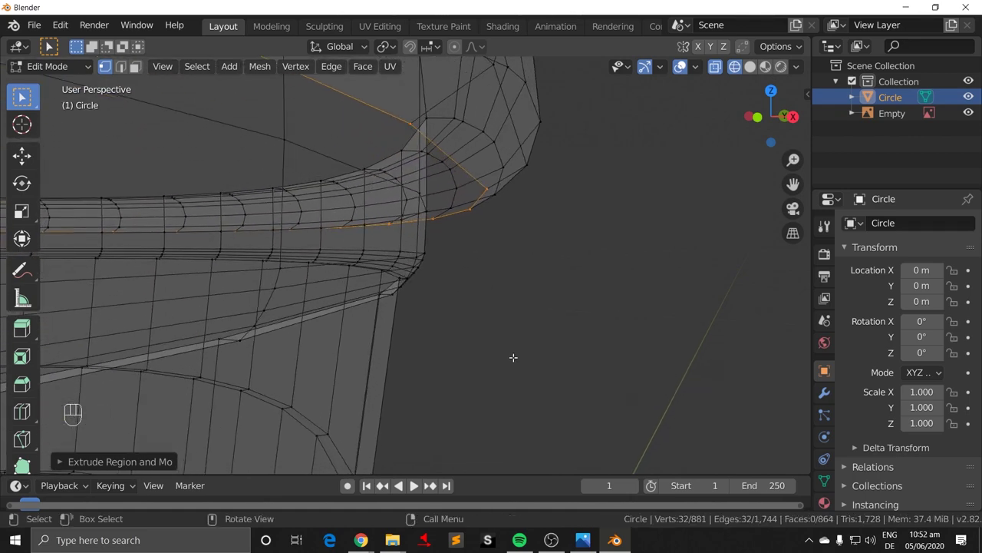
Step: Extrude, reposition and scale another ring outward from the rim edge in front view
key("s")
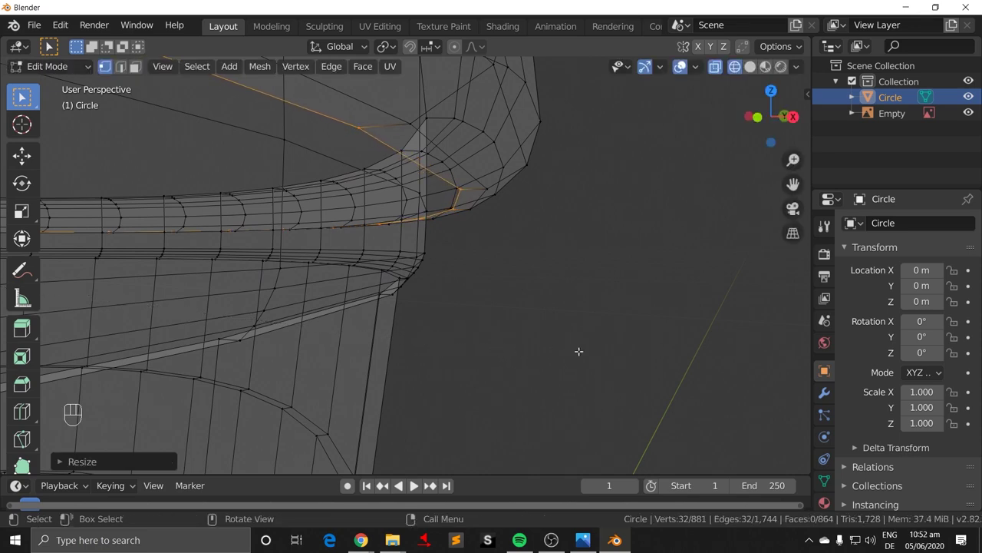
key("KP_1")
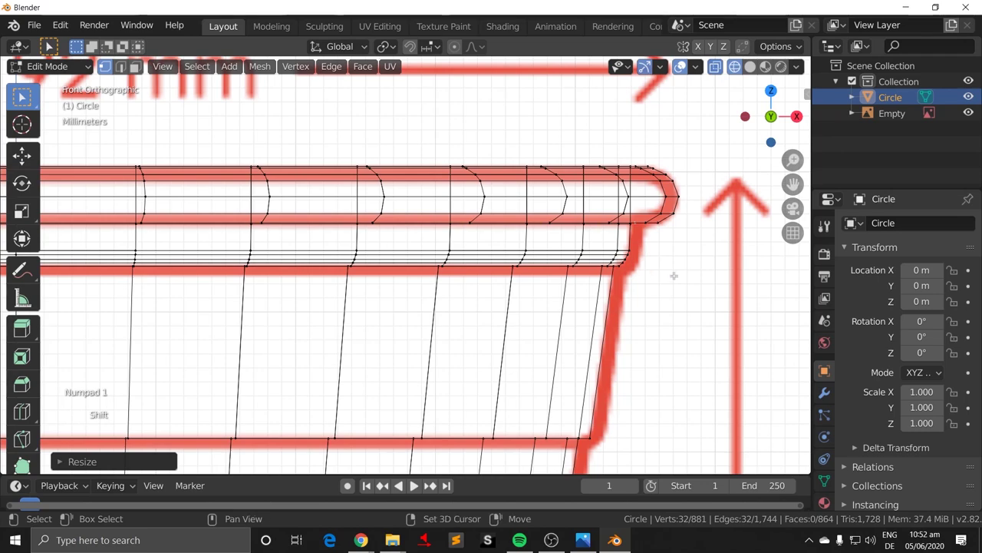
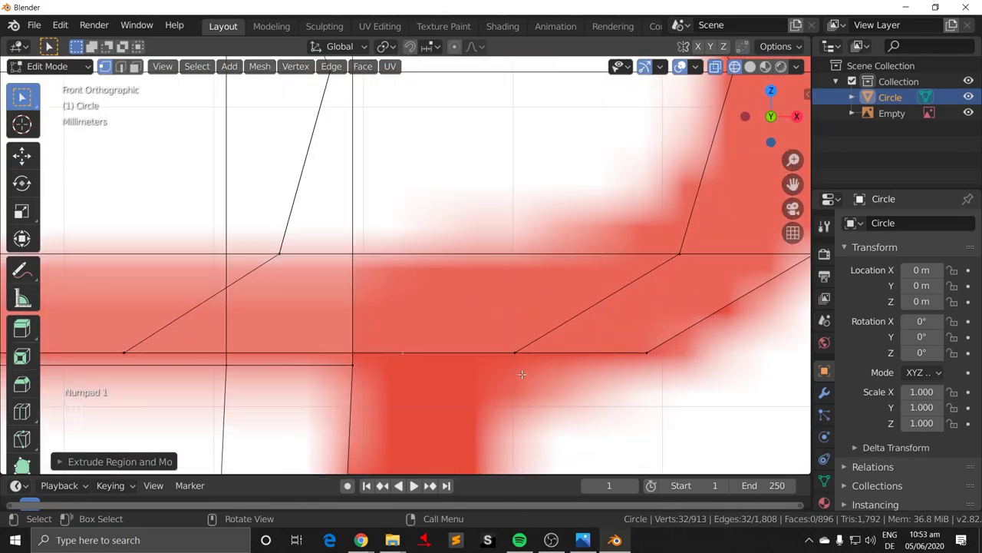
key("e")
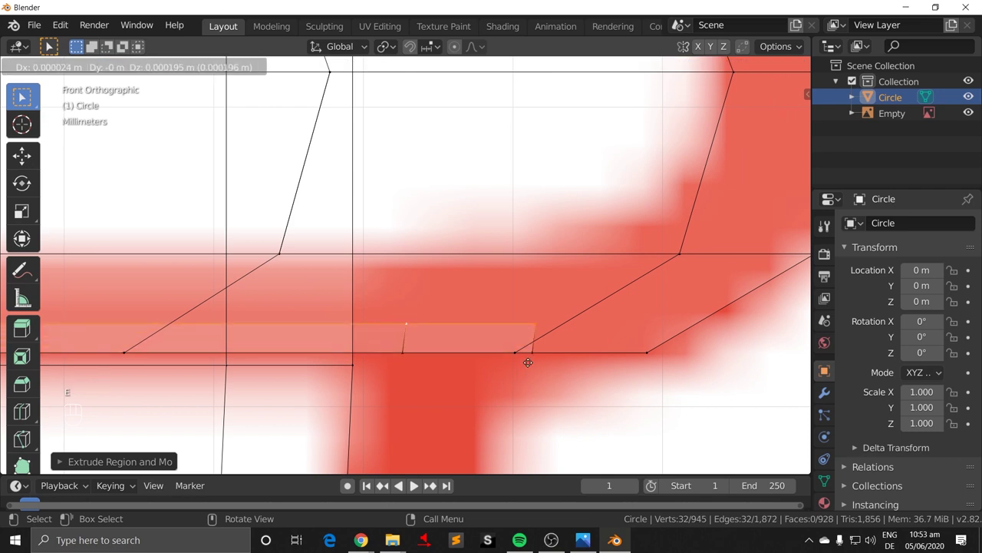
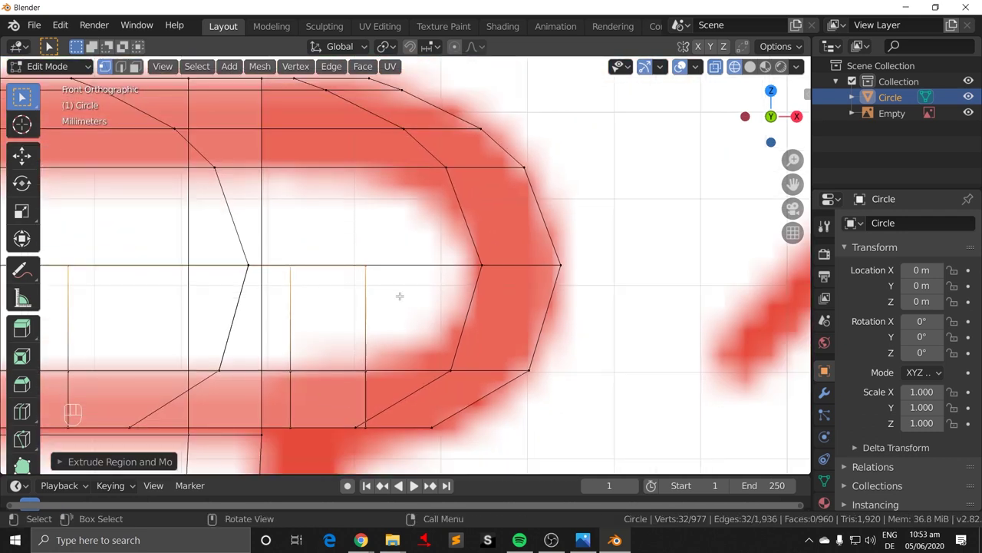
key("s")
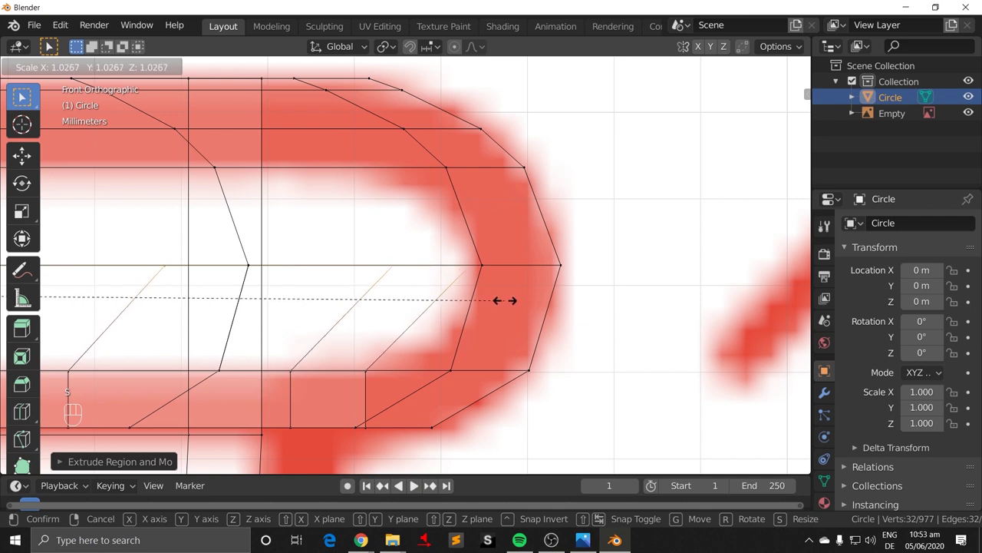
Step: Cut several edge loops across the rolled rim for sharper definition
key("ctrl+r")
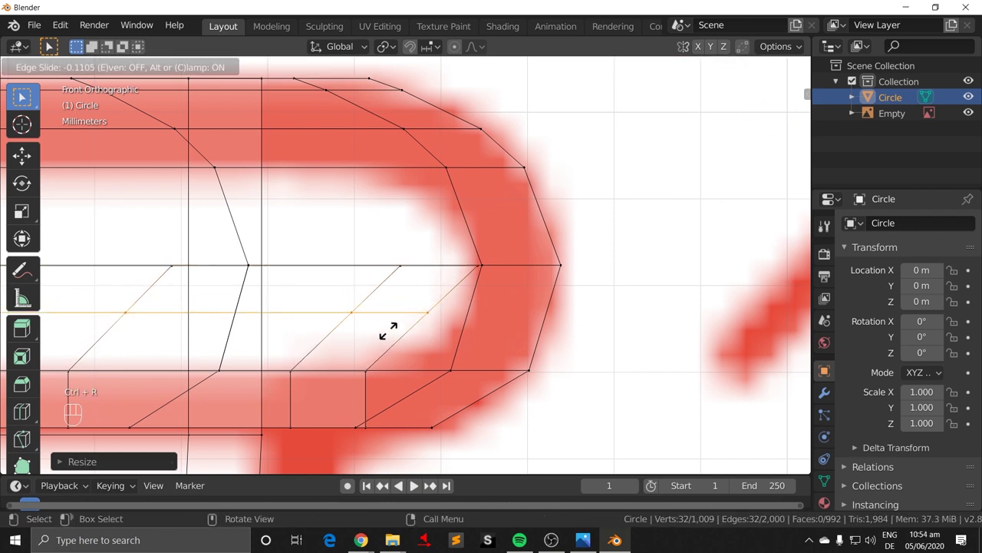
key("s")
key("ctrl+r")
key("ctrl+r")
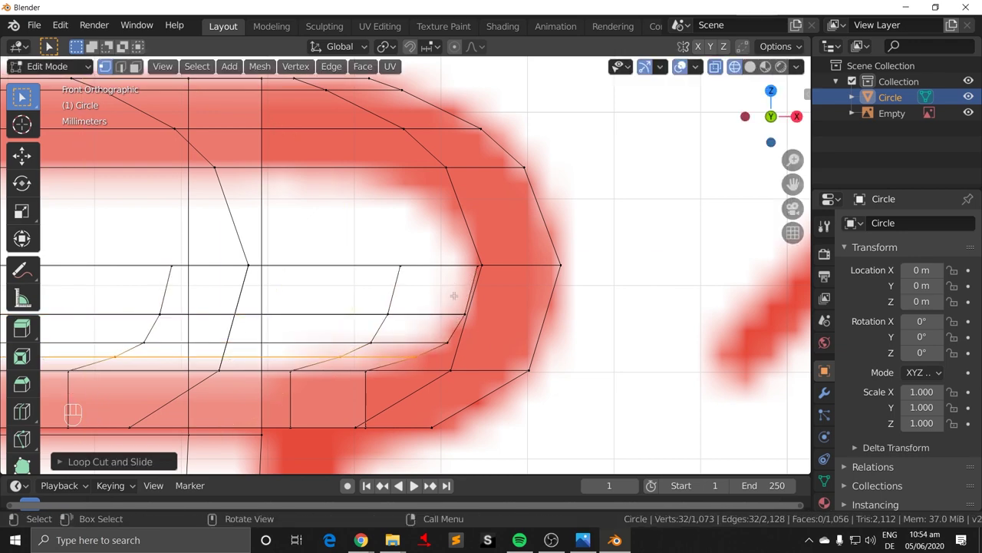
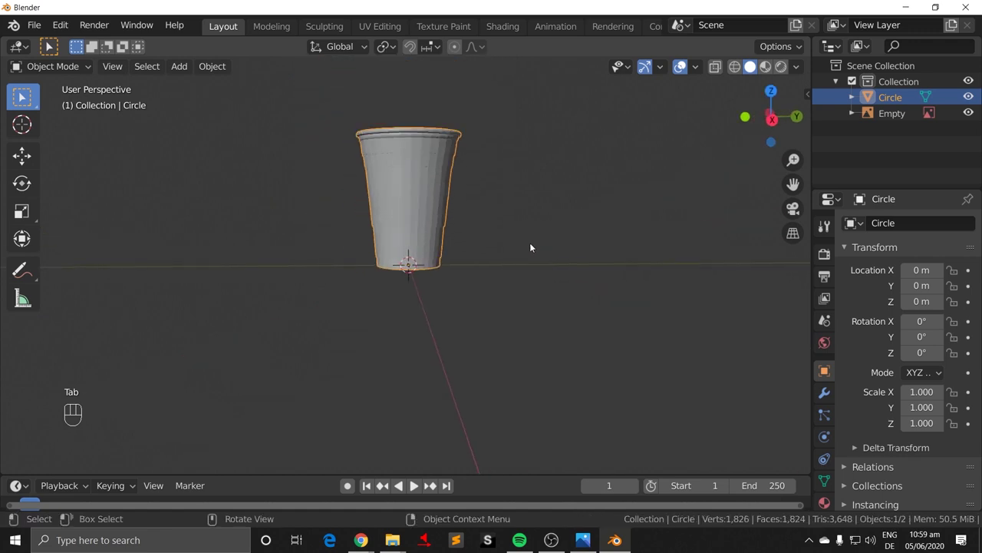
Step: Orbit and zoom the viewport in on the cup's rolled rim
left_click_drag(541, 195, 505, 285)
left_click_drag(501, 299, 554, 227)
left_click_drag(480, 358, 567, 420)
left_click_drag(546, 344, 547, 250)
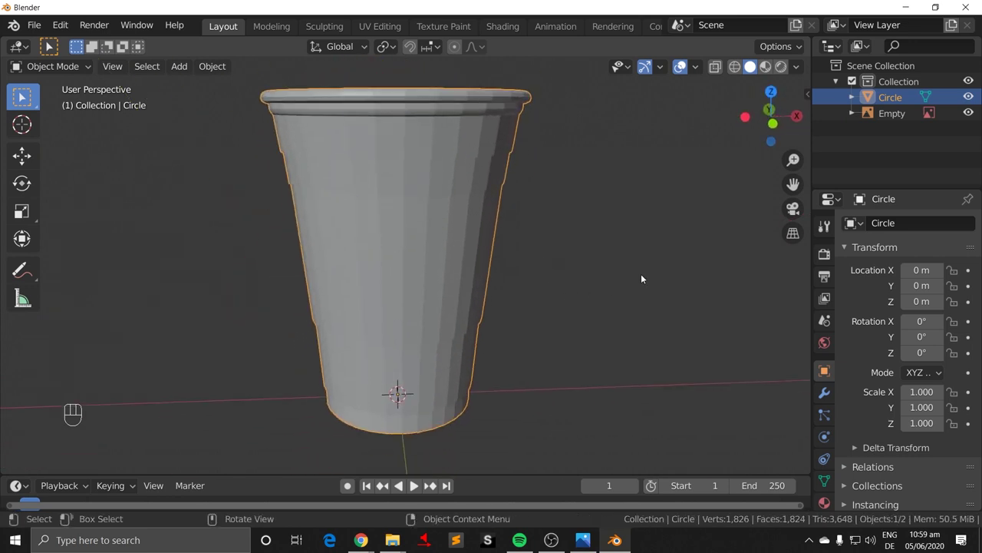
Step: Scale the cup to 0.0948 m across and 0.12 m tall, then apply the scale back to 1
key("n")
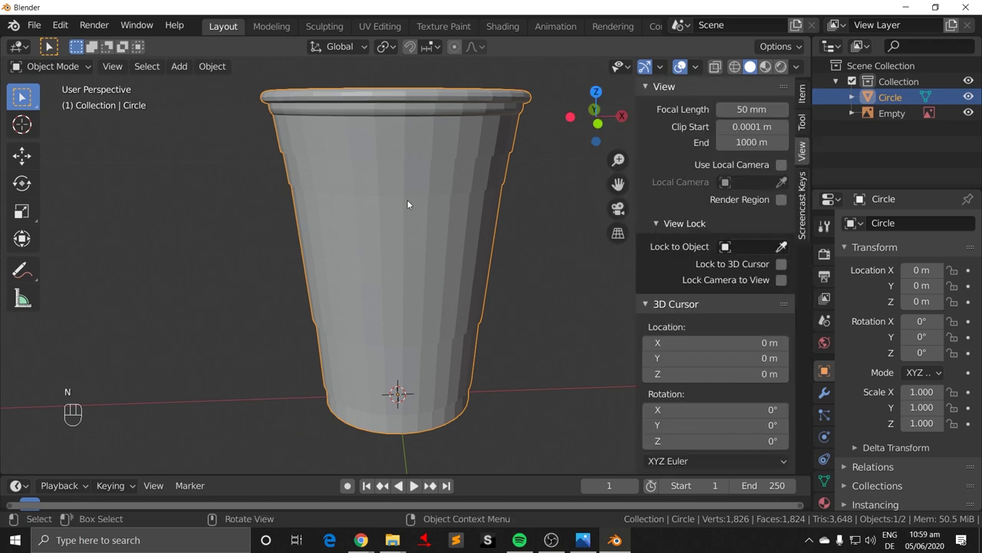
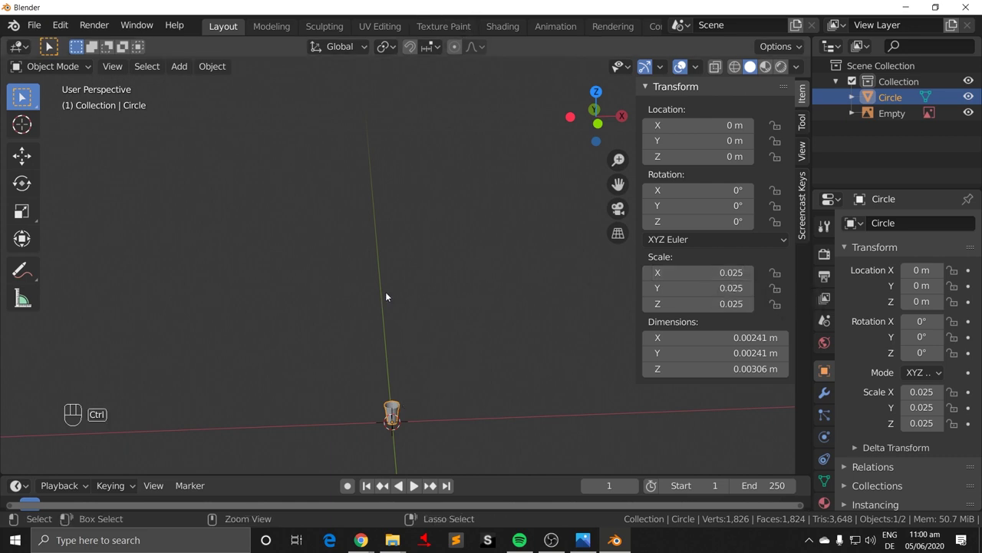
key("ctrl+a")
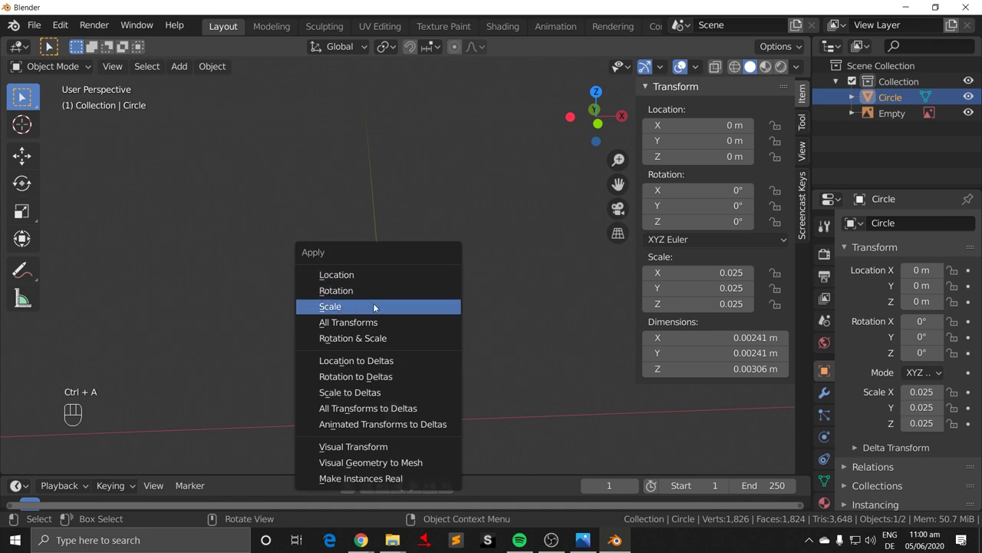
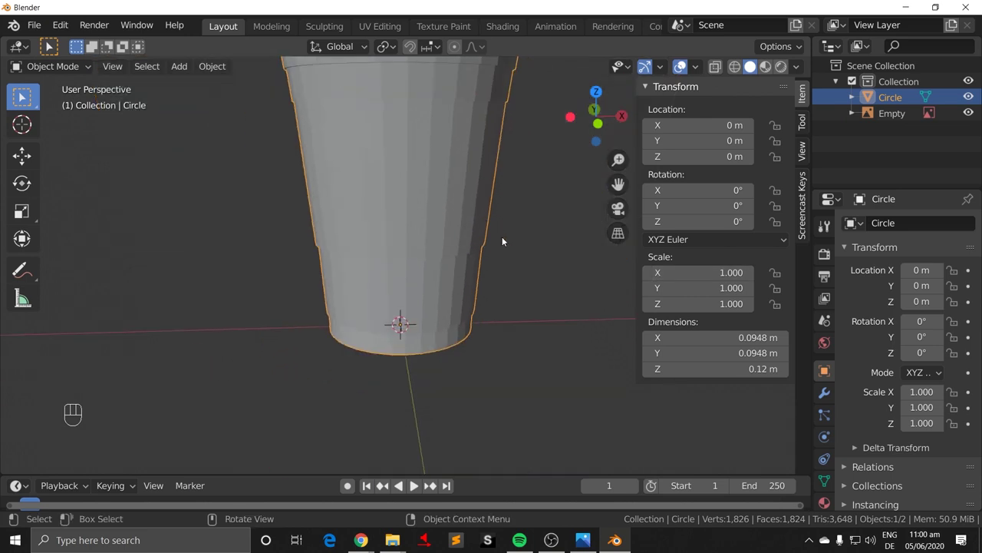
left_click_drag(546, 244, 505, 352)
left_click_drag(499, 309, 524, 278)
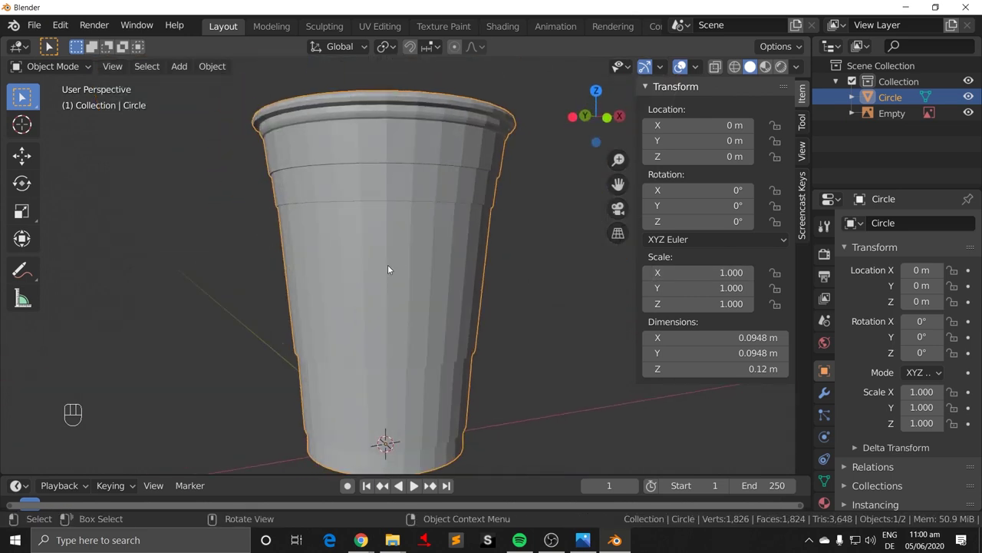
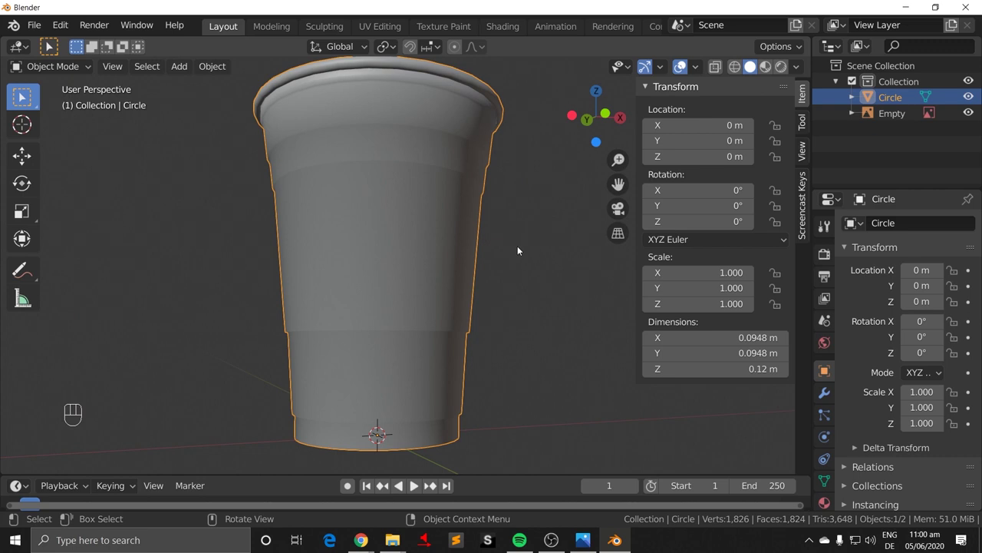
Step: Add edge loops just below the rim and slide them along the wall, undoing and redoing one
key("Tab")
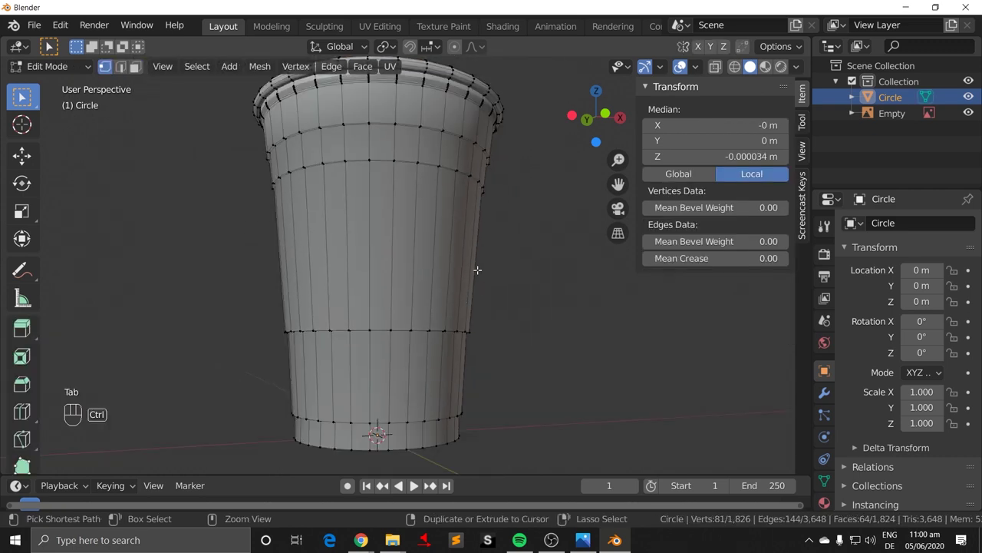
key("ctrl+r")
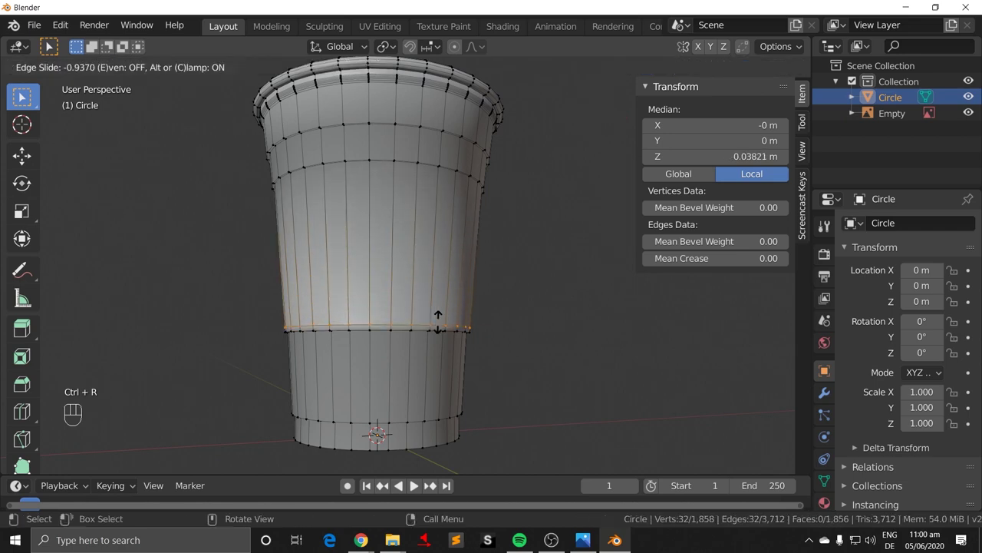
key("ctrl+r")
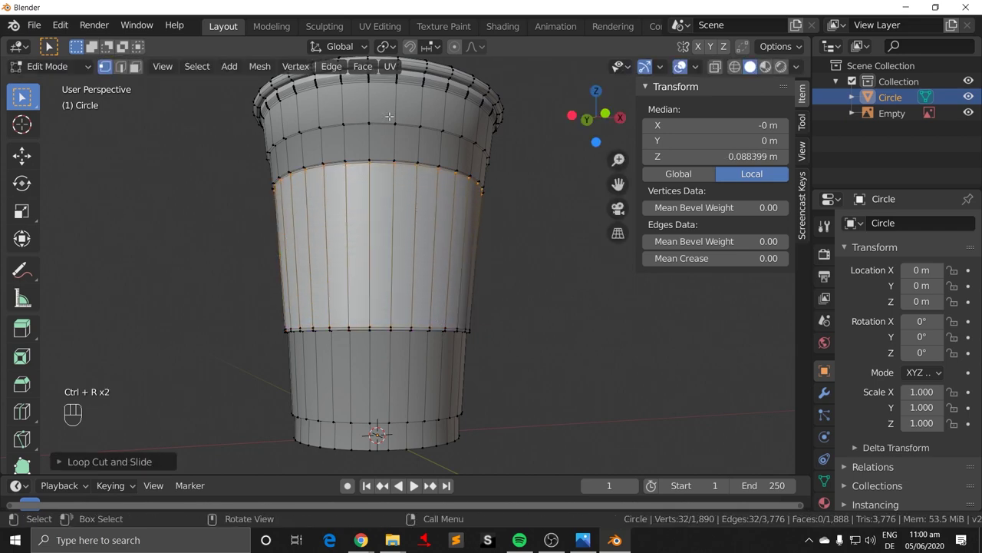
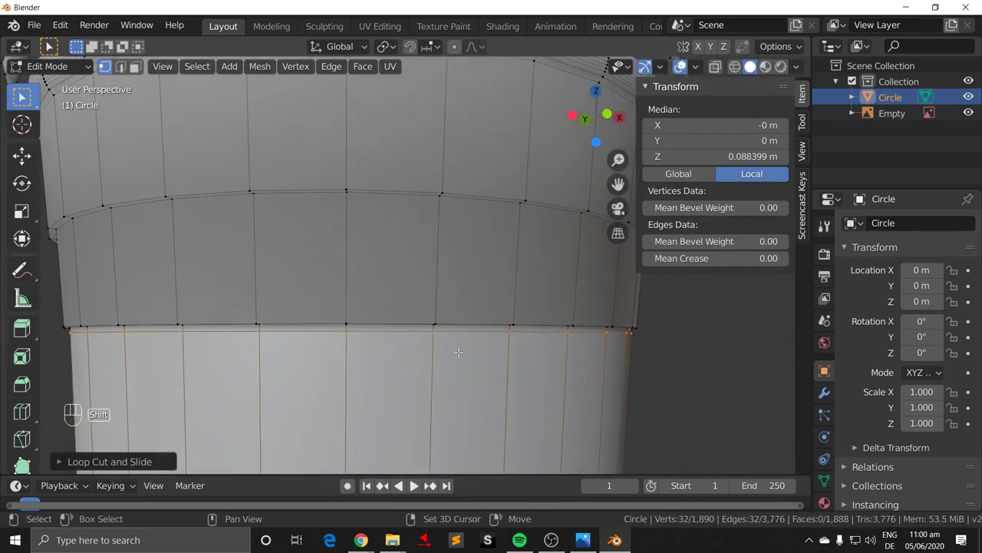
key("ctrl+r")
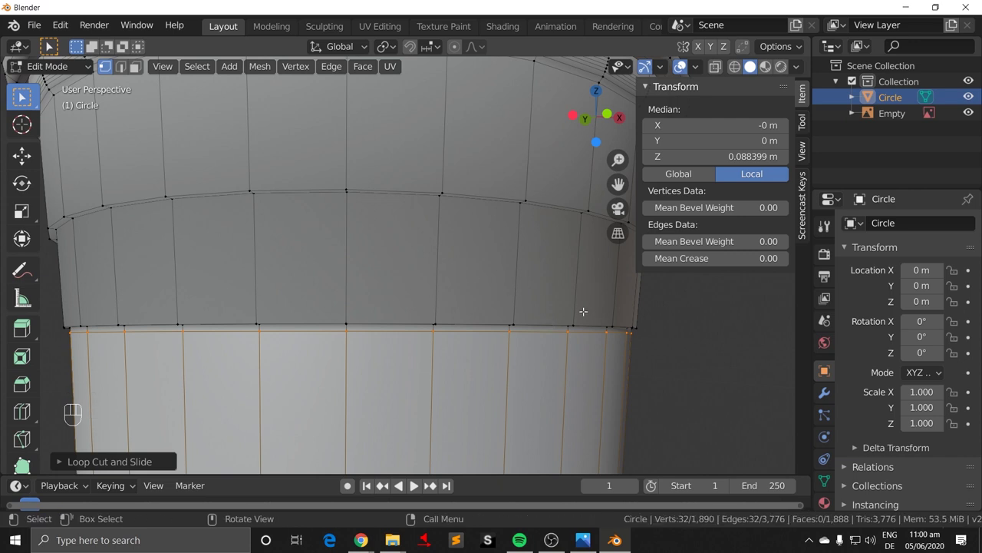
key("Escape")
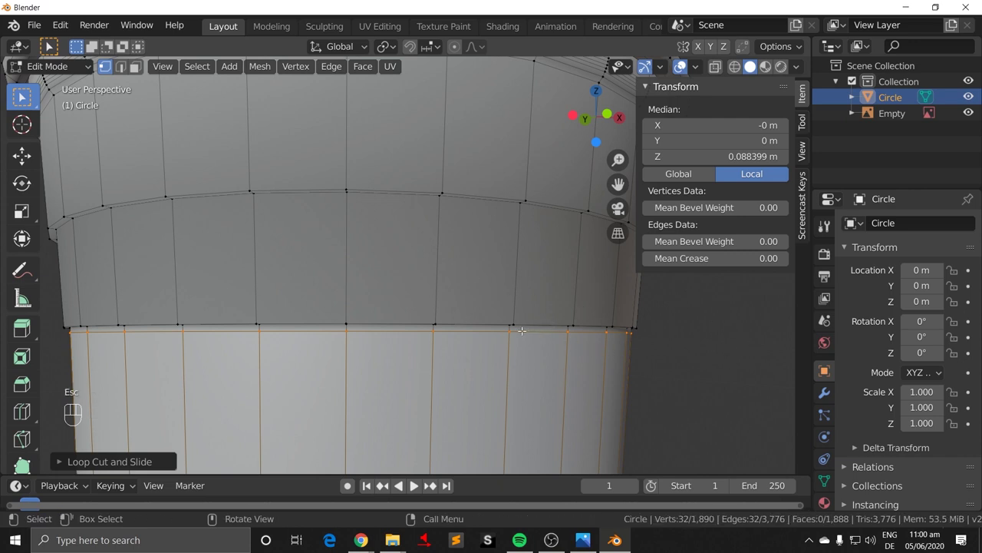
key("ctrl+z")
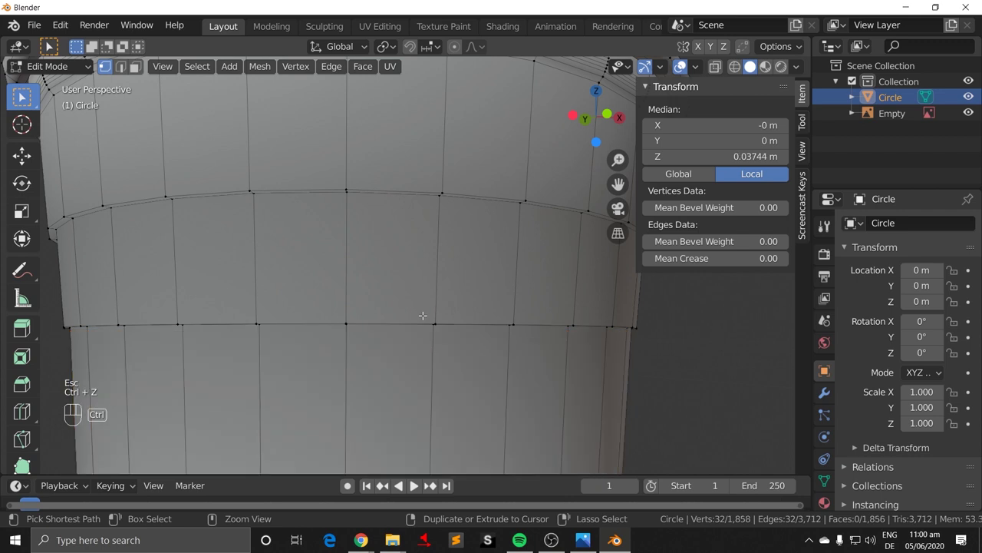
key("ctrl+r")
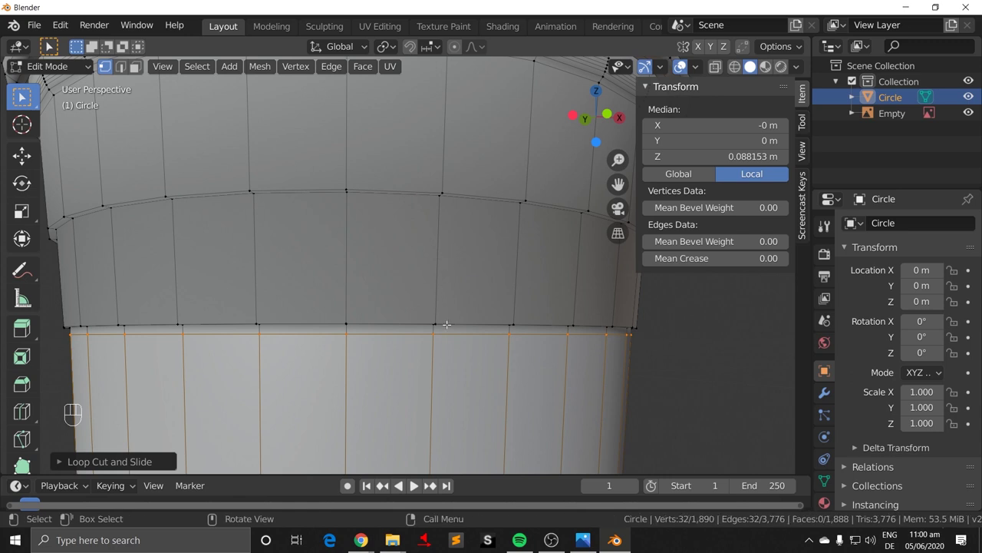
Step: Add further loops and slide them up toward the rim to form a rounded raised band under the lip
key("ctrl+r")
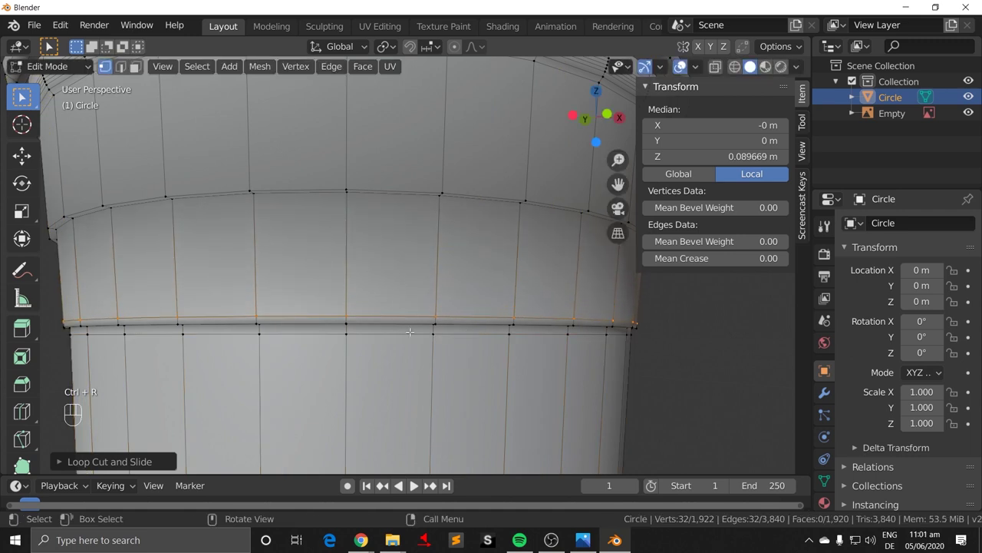
key("ctrl+r")
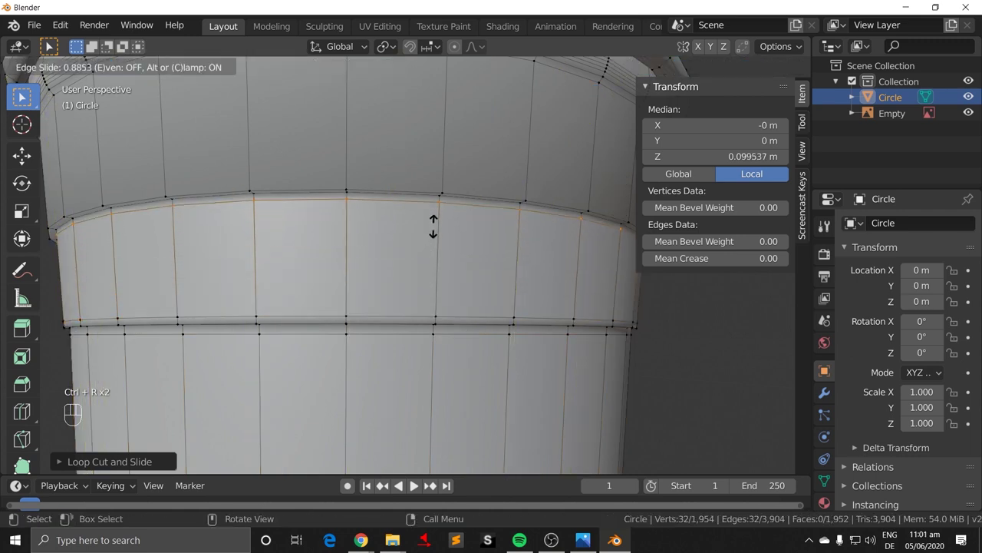
key("ctrl+r")
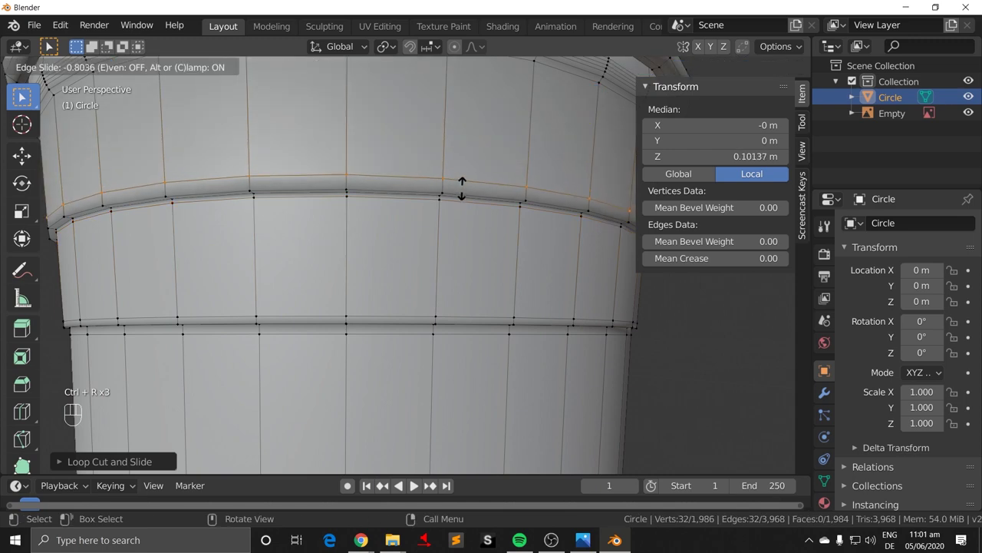
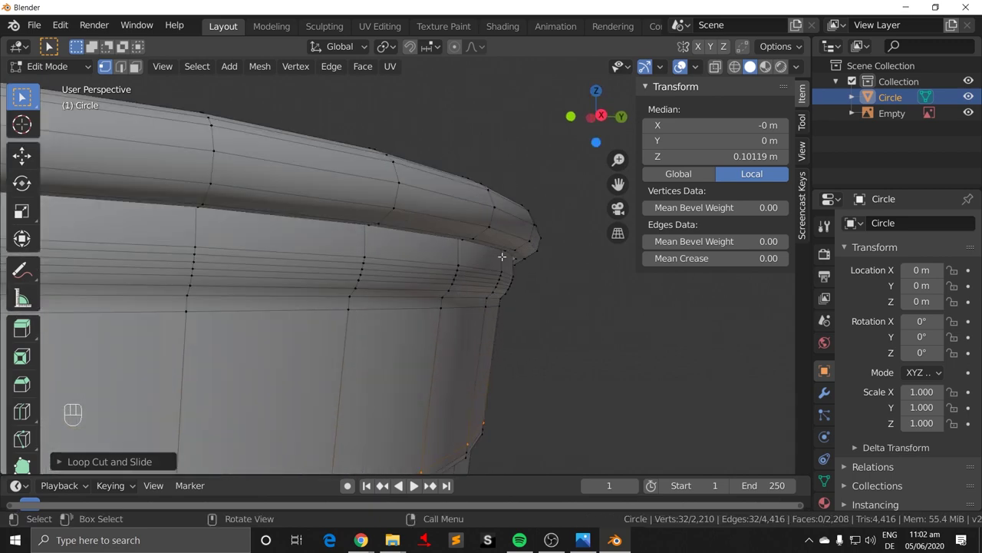
Step: Leave edit mode and inspect the lip band from around the rim, into the cup and straight from the top
key("Tab")
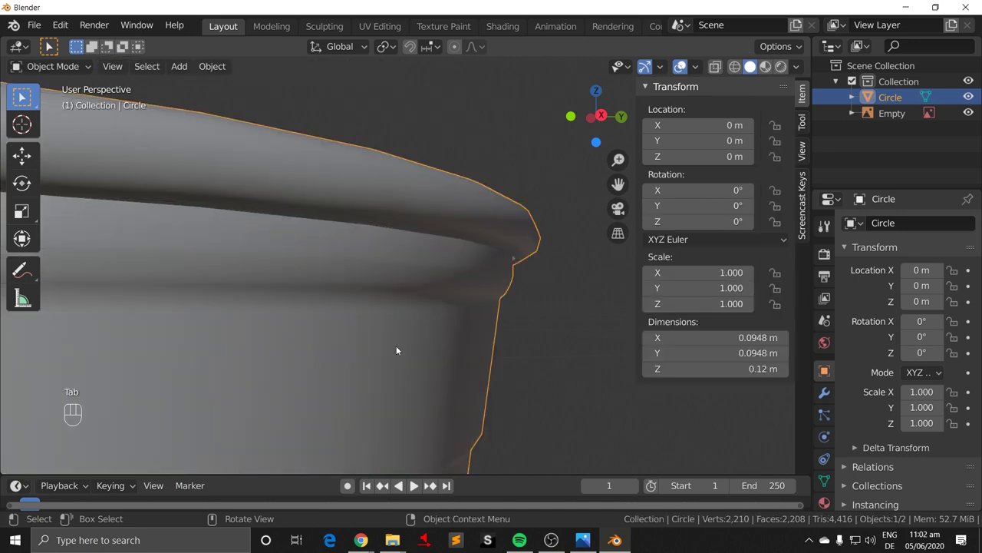
left_click_drag(422, 192, 481, 269)
left_click_drag(457, 307, 479, 178)
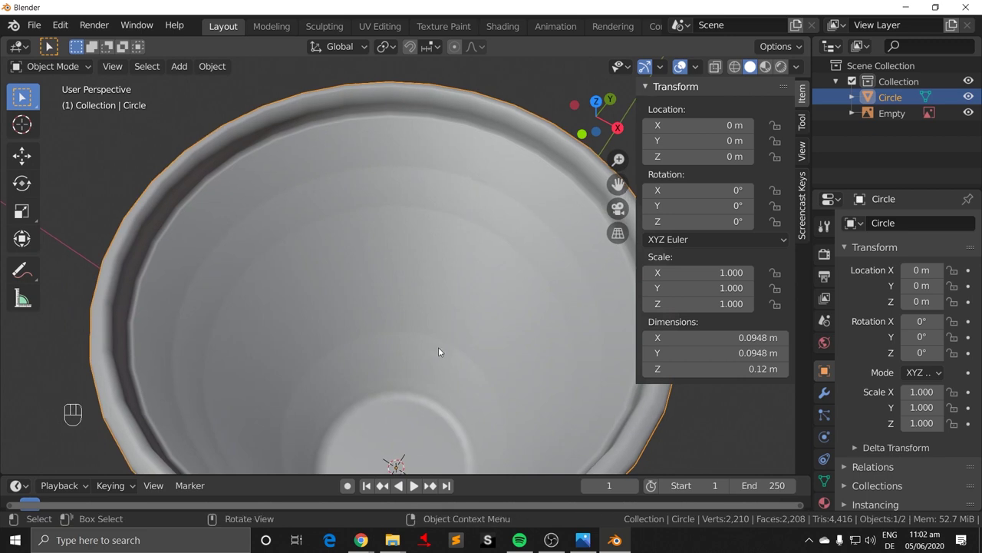
left_click_drag(426, 371, 415, 301)
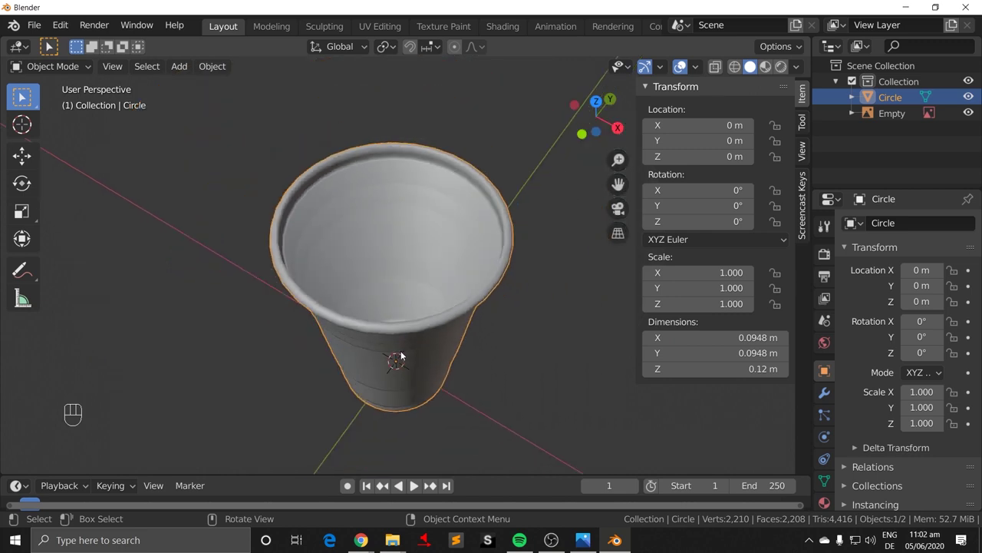
key("KP_7")
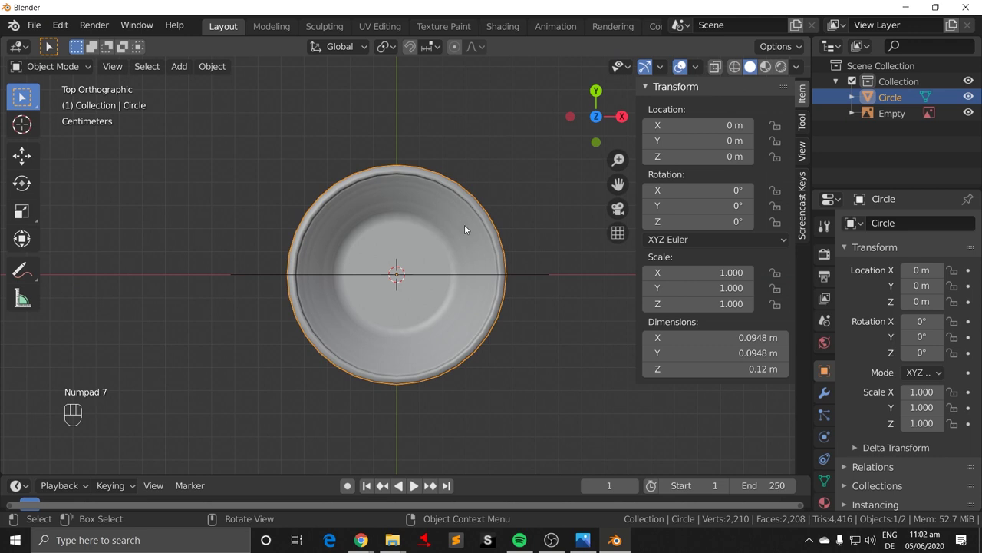
Step: Box-select the cup in top view and orbit back to compare it with the reference drawing
key("Tab")
key("Tab")
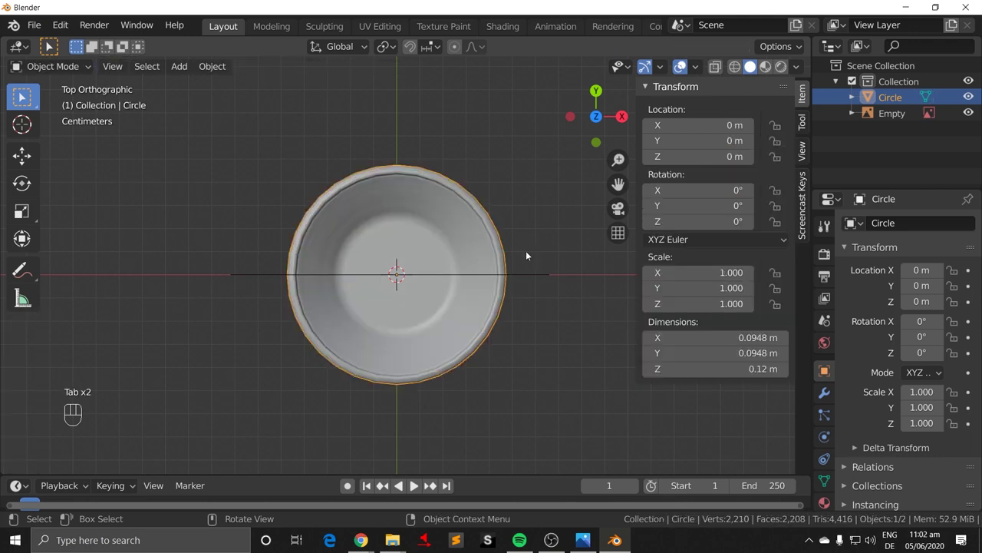
key("alt+b")
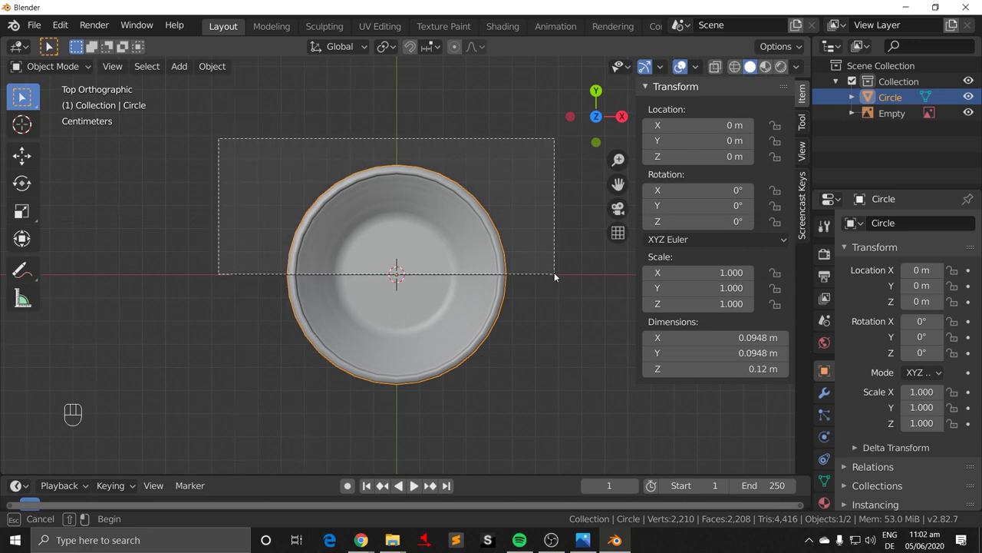
left_click_drag(535, 346, 545, 267)
Step: In front view, cut and slide edge loops into two more ridged bands along the cup wall, then view it whole
key("KP_1")
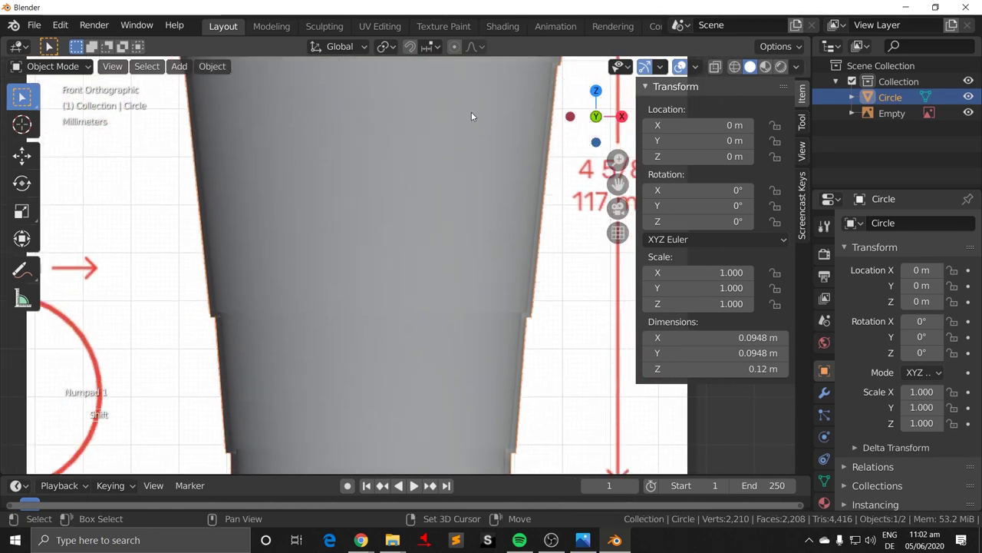
key("Tab")
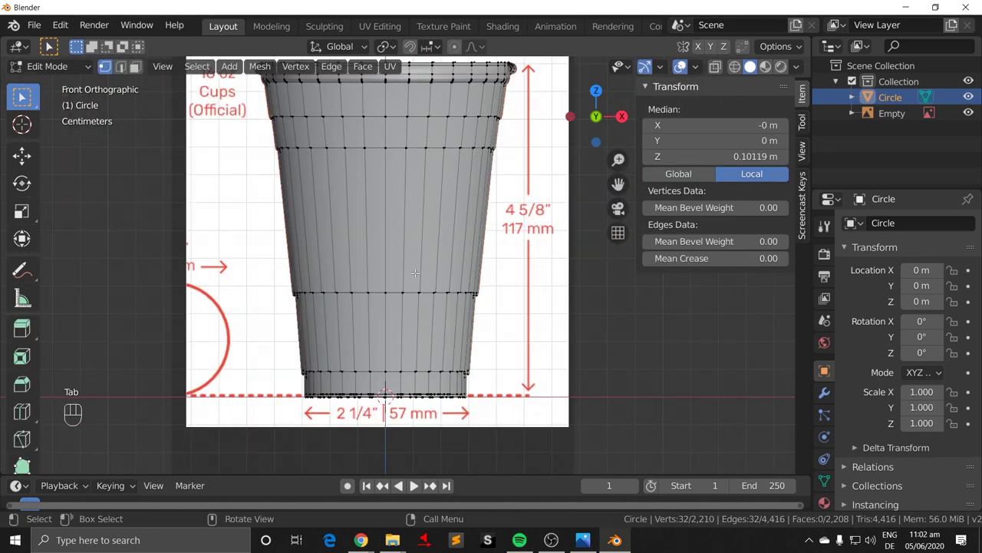
key("ctrl+r")
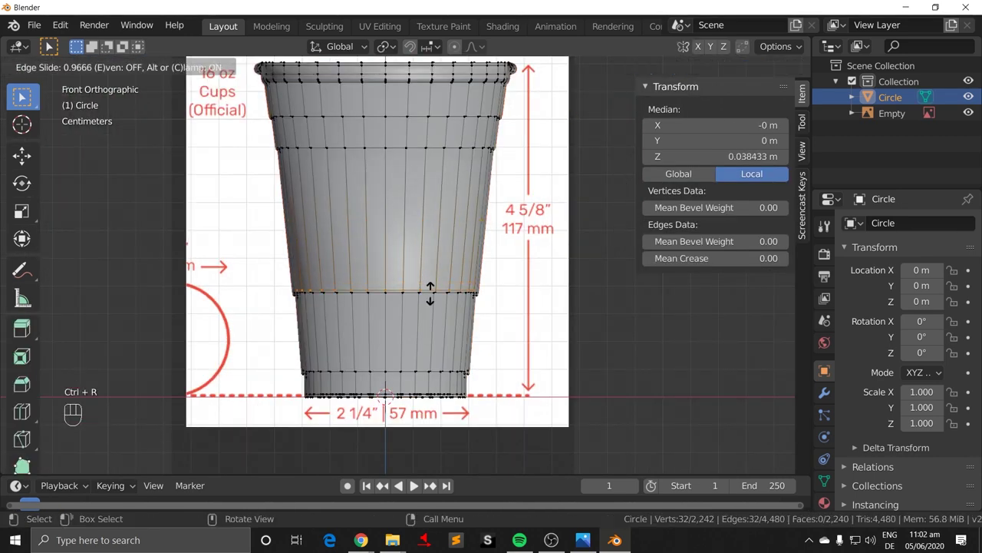
key("ctrl+r")
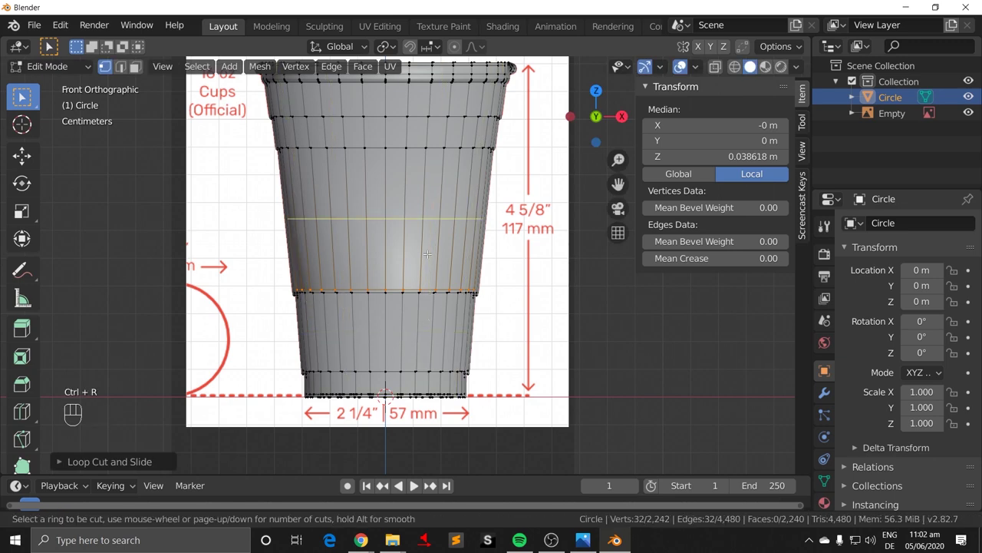
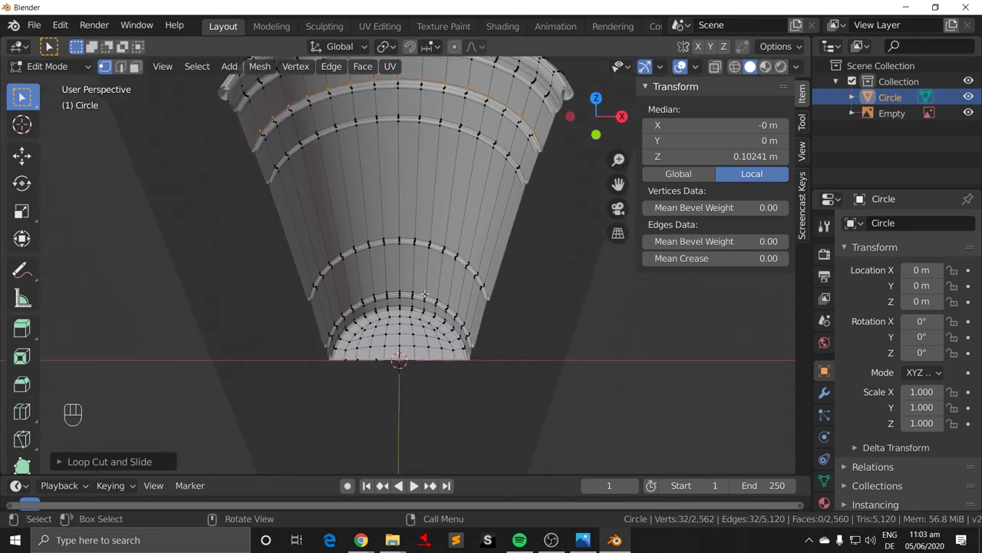
key("Tab")
left_click_drag(525, 293, 481, 250)
key("alt+b")
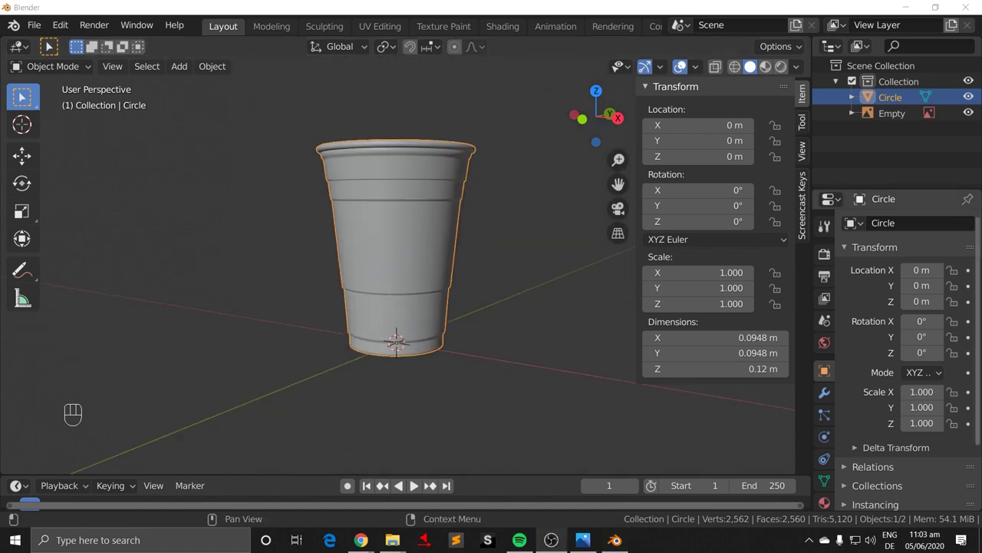
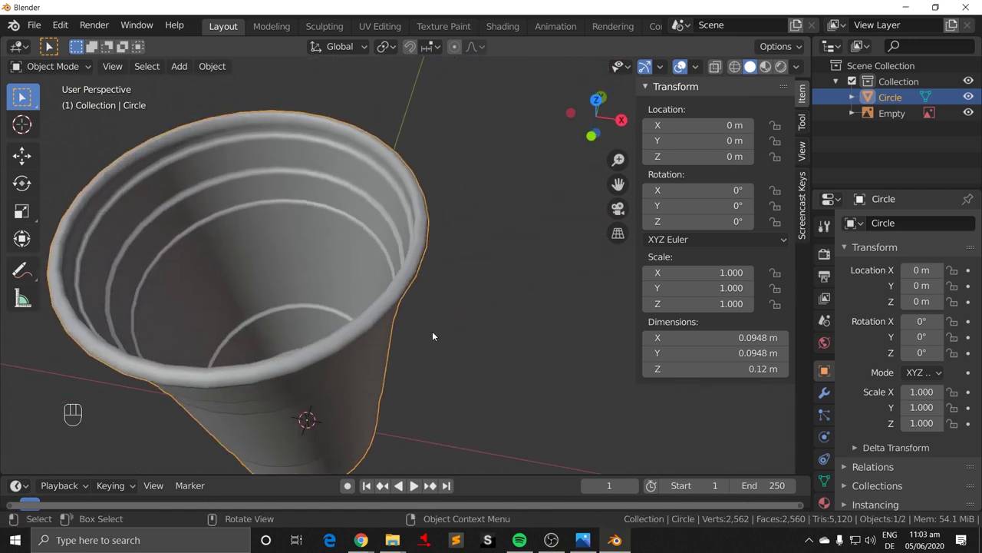
Step: Inspect the rim, then add a level-2 Subdivision Surface modifier, raising the mesh to about 40,962 vertices
left_click_drag(439, 335, 481, 327)
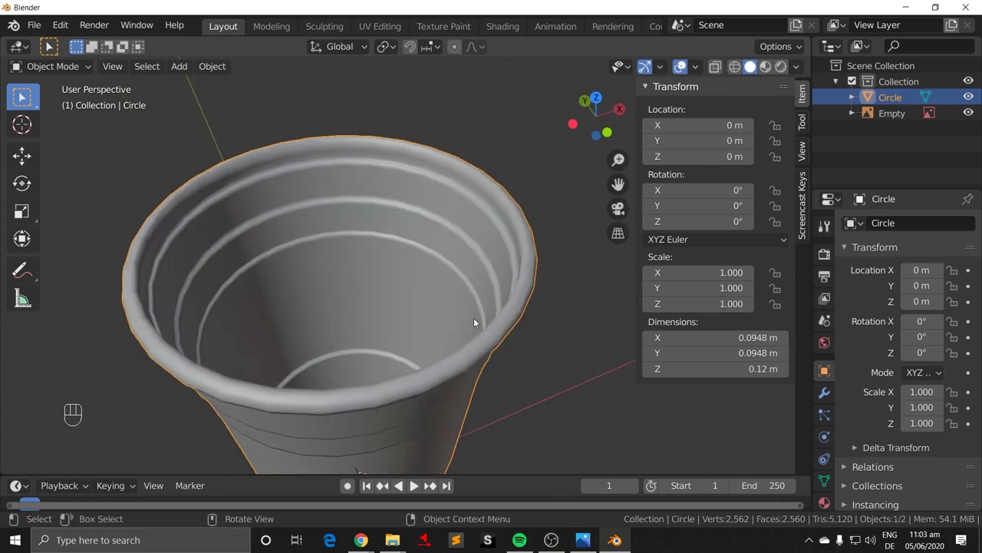
key("KP_Decimal")
left_click_drag(535, 283, 501, 259)
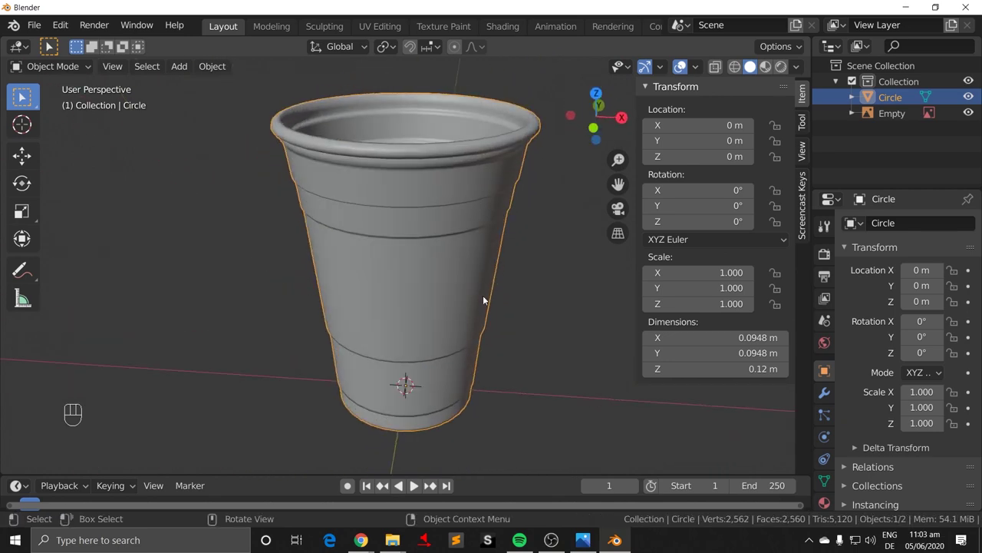
left_click_drag(546, 301, 546, 332)
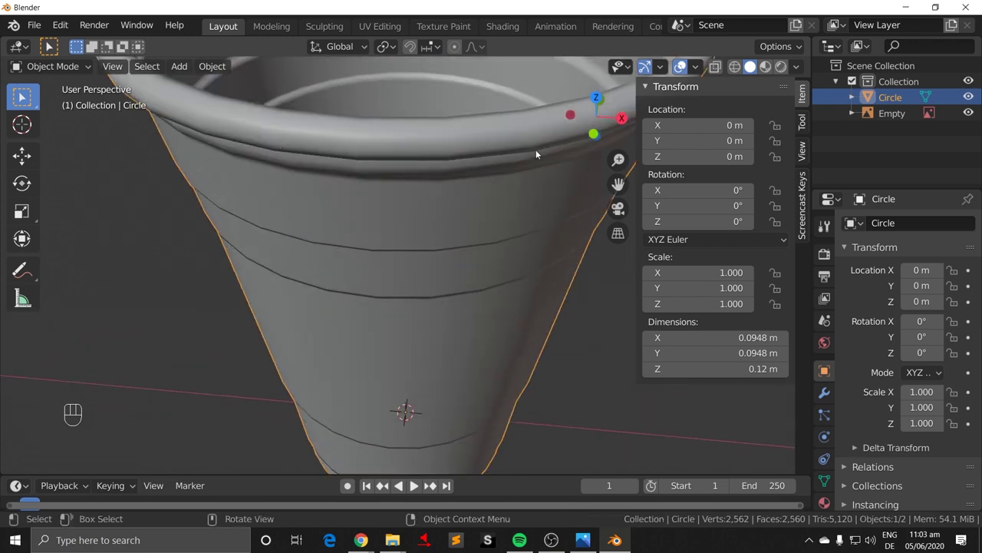
left_click_drag(534, 263, 505, 316)
key("ctrl+2")
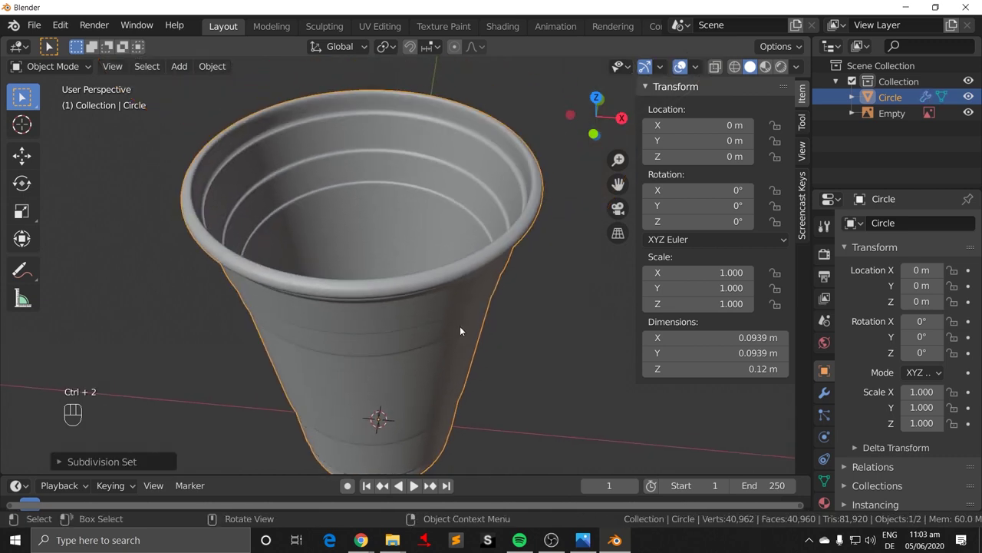
Step: Check the Catmull-Clark subdivision settings and hide the sidebar to enlarge the 3D view
left_click_drag(474, 323, 498, 277)
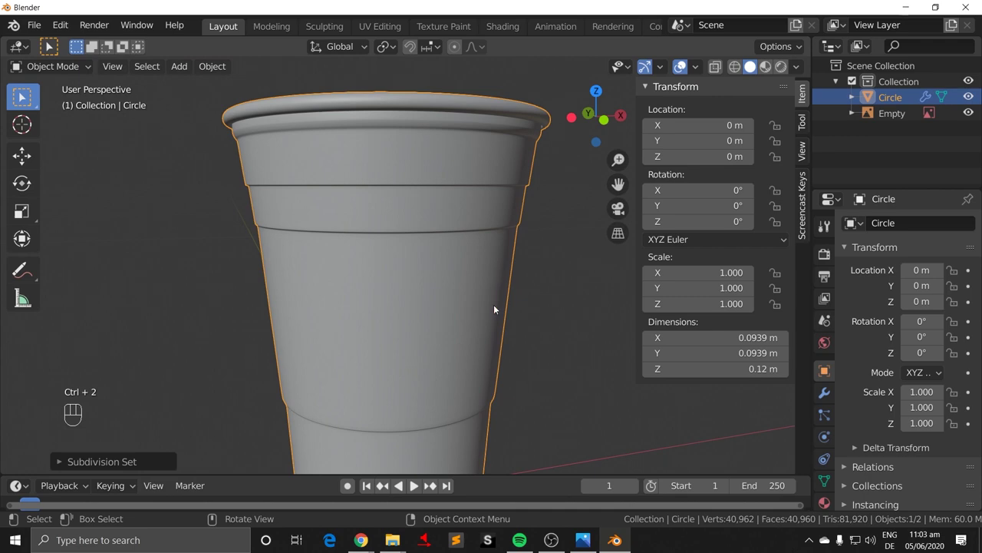
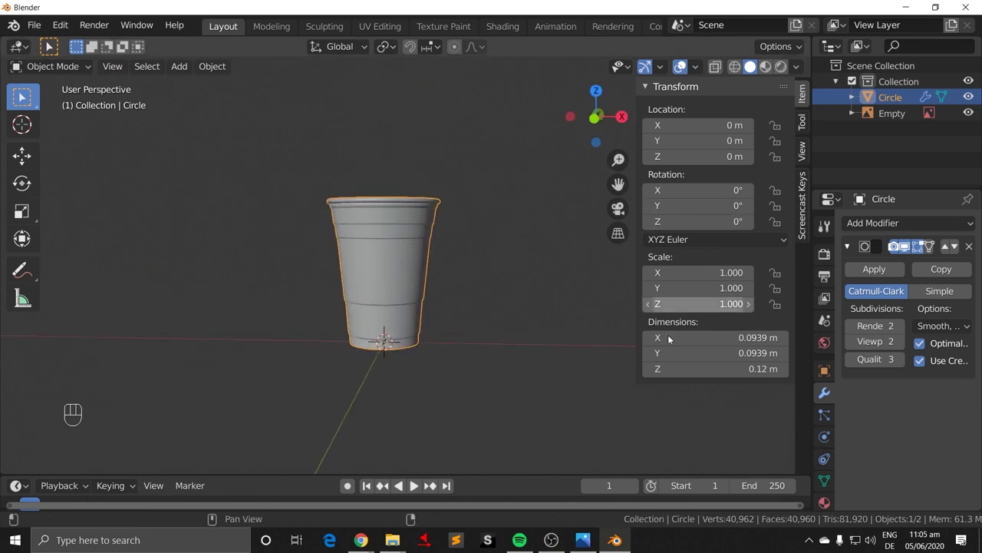
key("n")
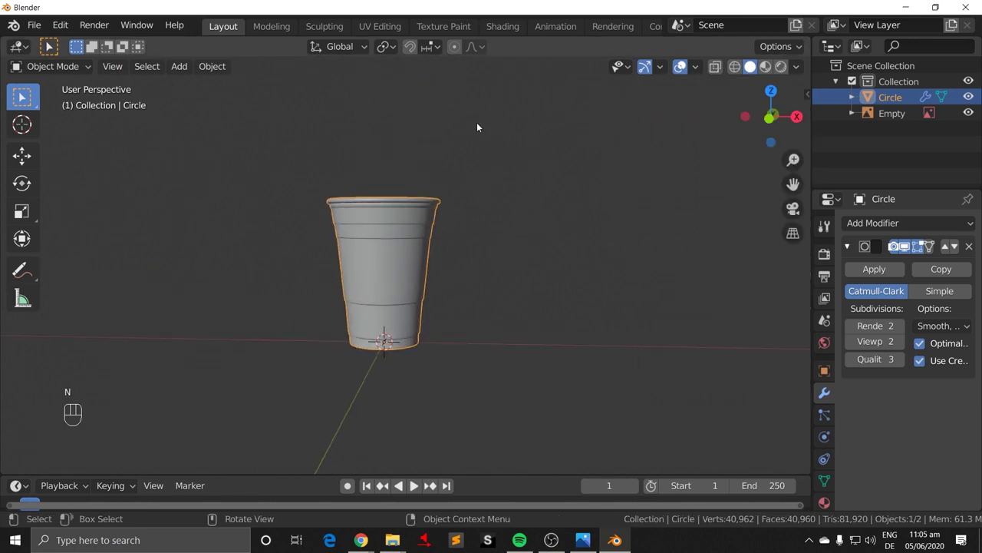
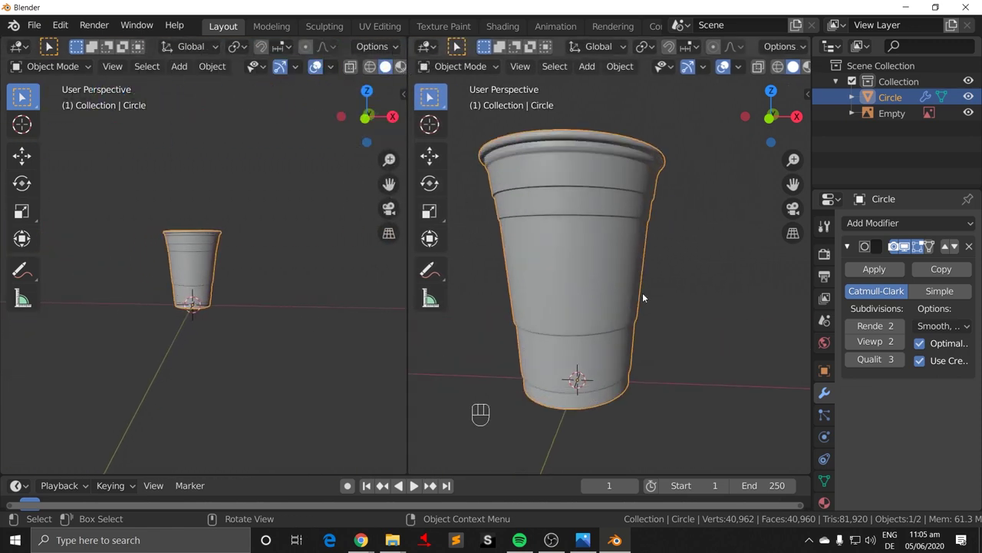
Step: Turn the left area into a Shader Editor with its sidebar hidden, keeping the cup in the right view
left_click_drag(721, 285, 752, 282)
left_click_drag(717, 307, 720, 311)
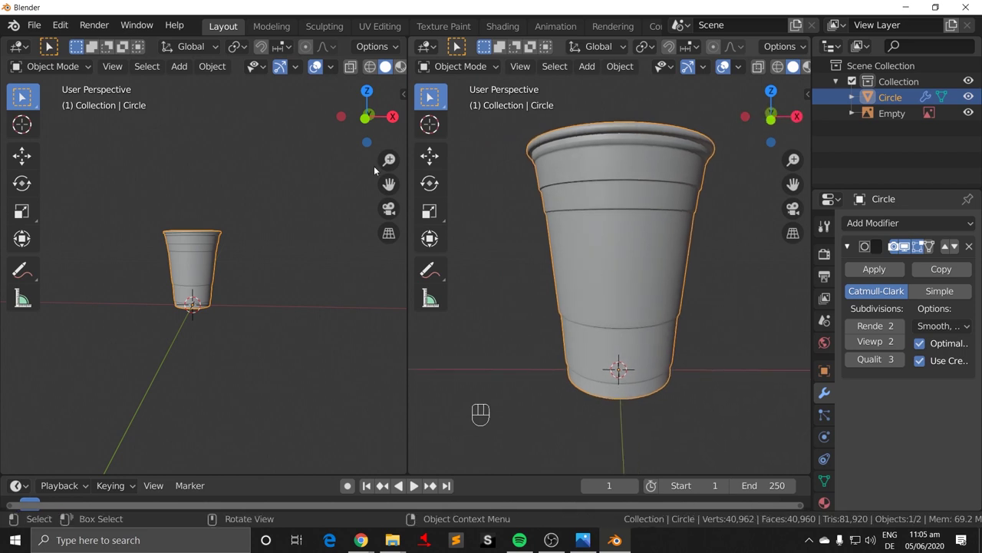
left_click_drag(28, 69, 20, 49)
left_click_drag(21, 49, 68, 155)
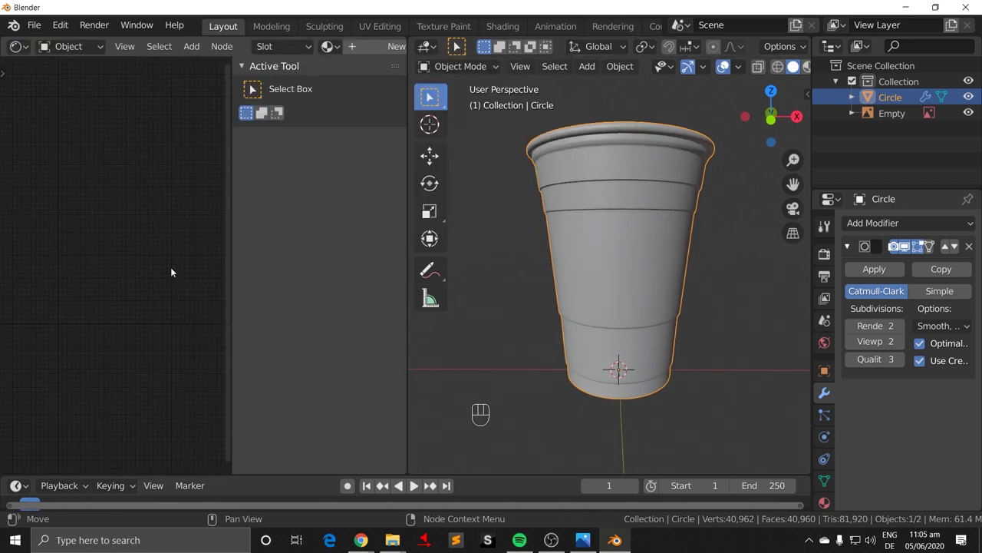
key("n")
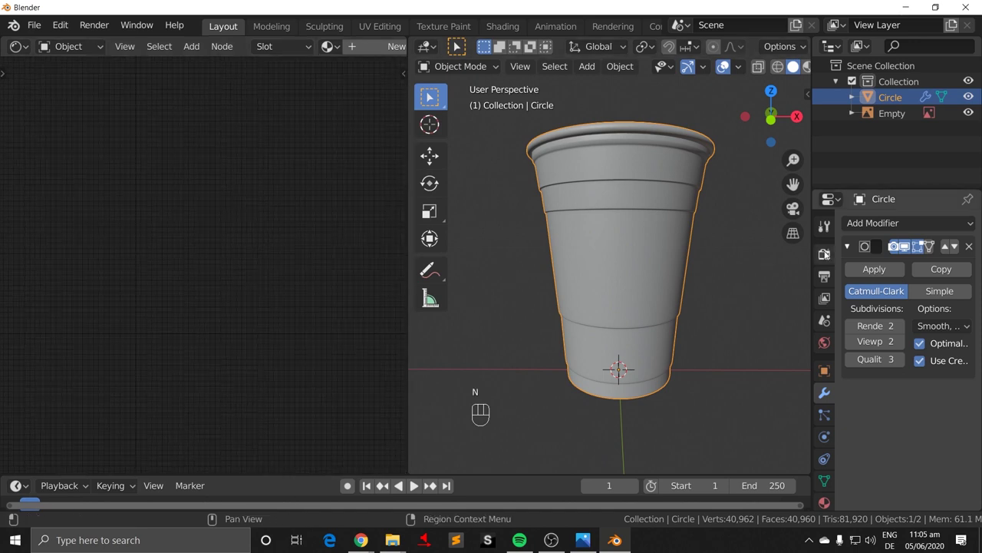
Step: Set Cycles to render on GPU Compute in Render Properties and bring up the Add menu
left_click_drag(935, 225, 923, 275)
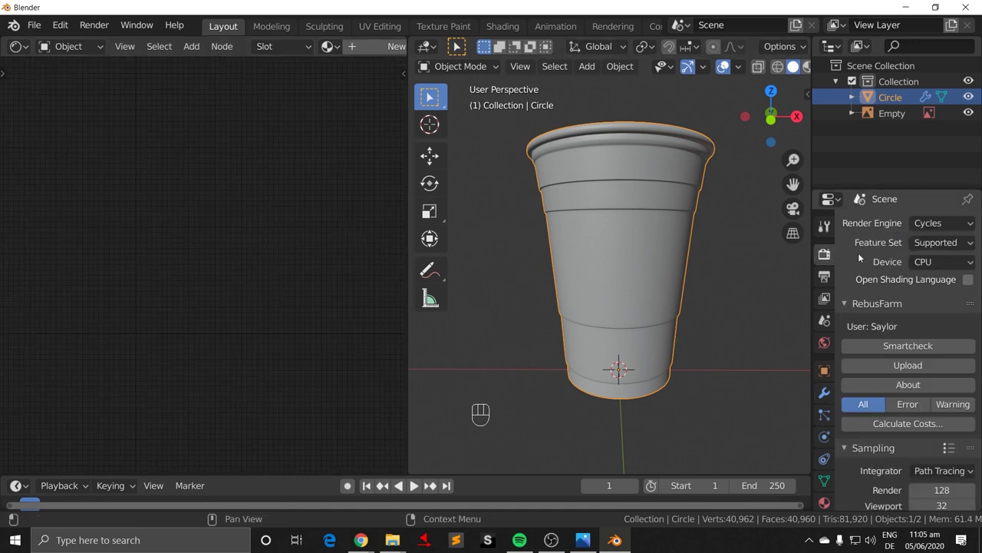
left_click_drag(958, 270, 927, 304)
left_click_drag(698, 300, 671, 330)
left_click_drag(680, 286, 630, 267)
key("shift+a")
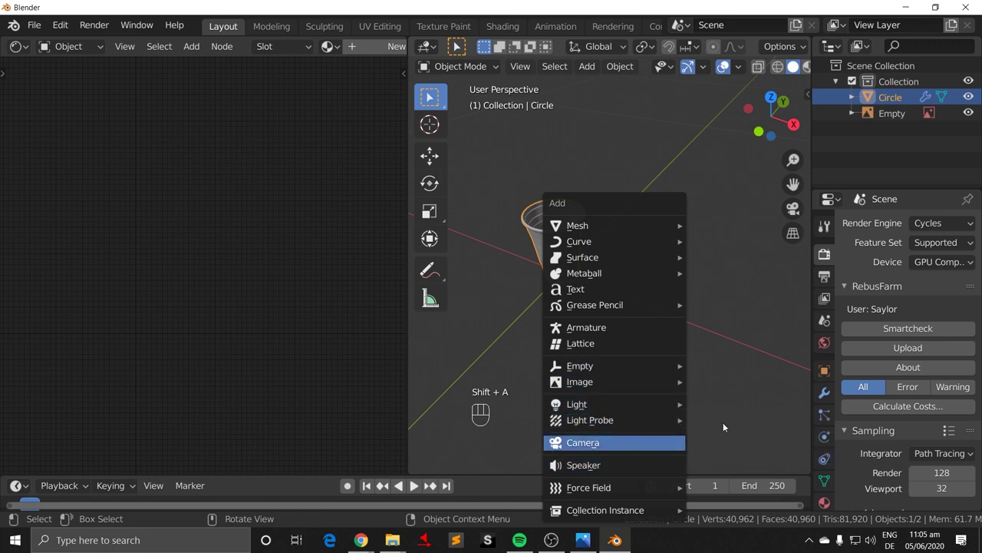
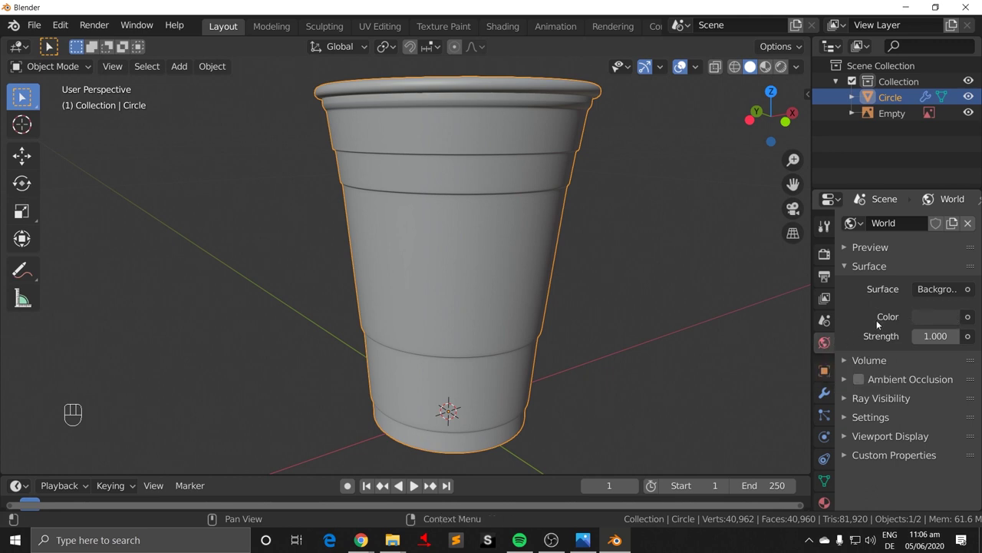
Step: Drive the world colour with an Environment Texture and widen the Properties editor, the render showing pink
left_click(941, 323)
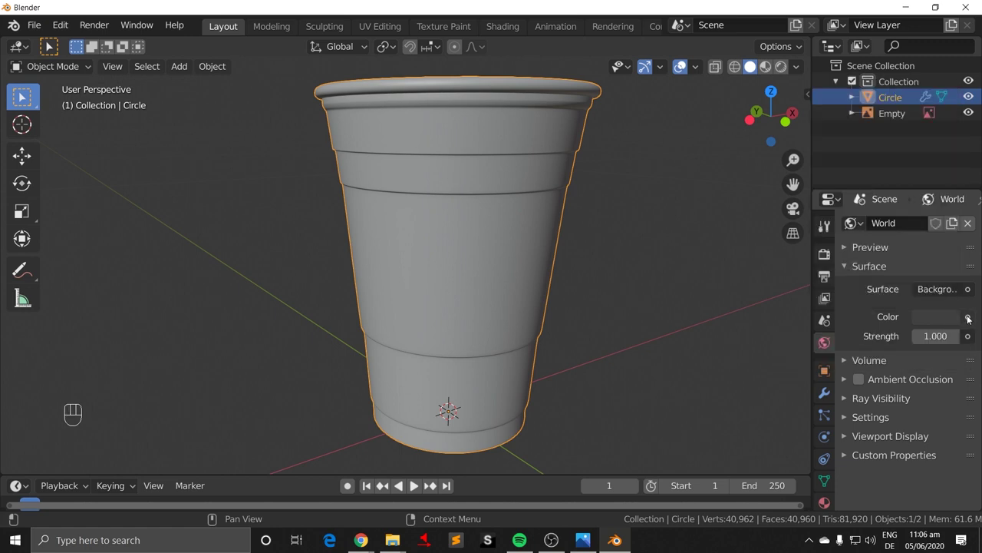
left_click_drag(971, 319, 699, 164)
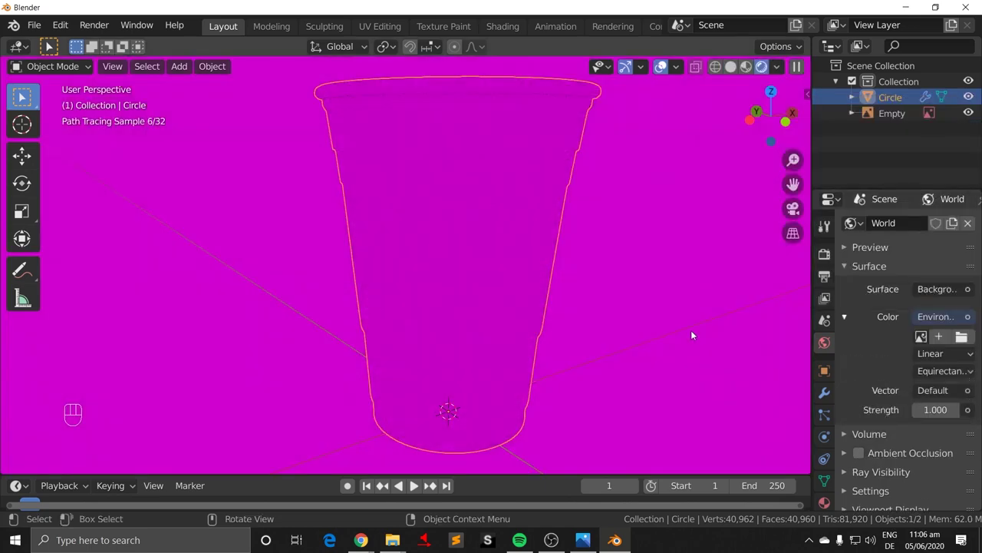
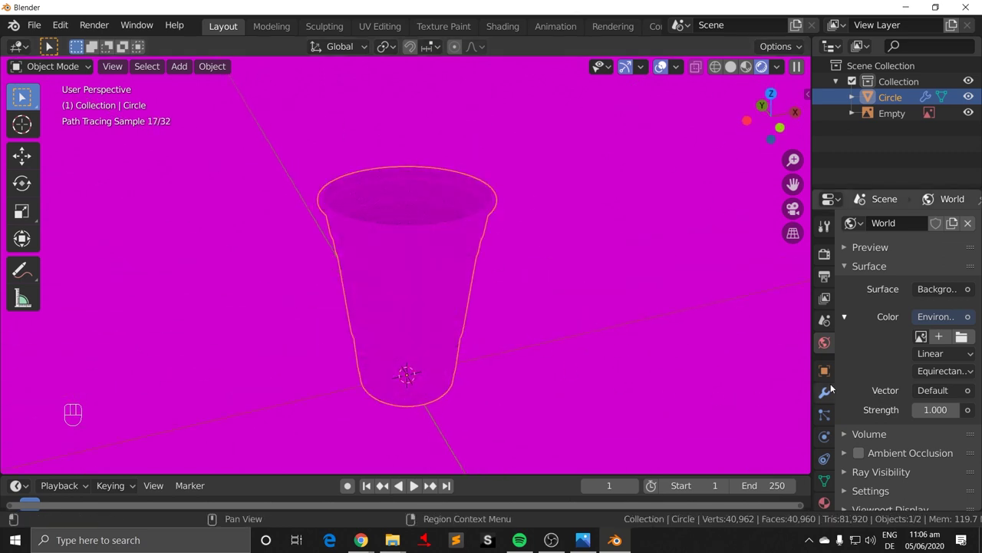
left_click_drag(612, 375, 617, 377)
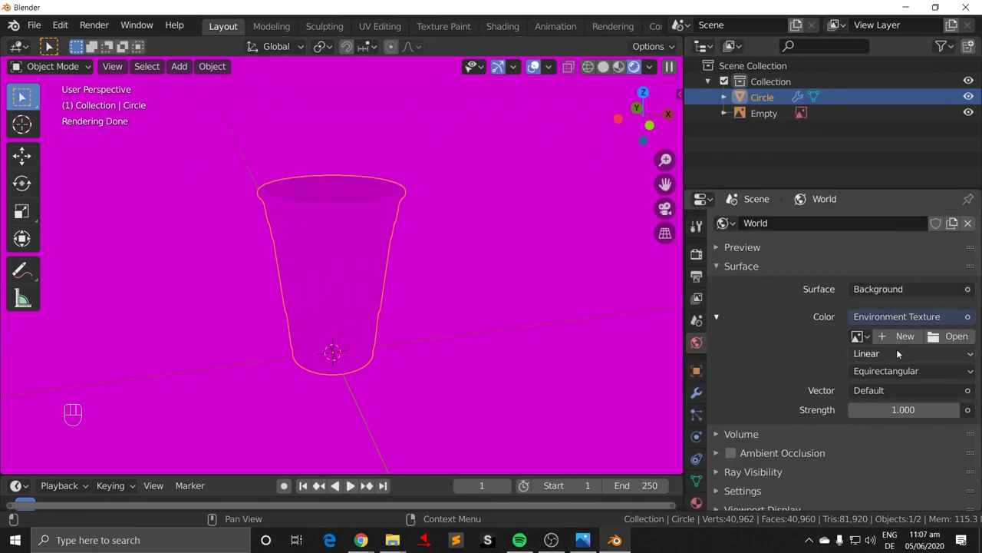
Step: Browse for the kiara_interior_4k.hdr image to load into the environment texture
left_click(953, 345)
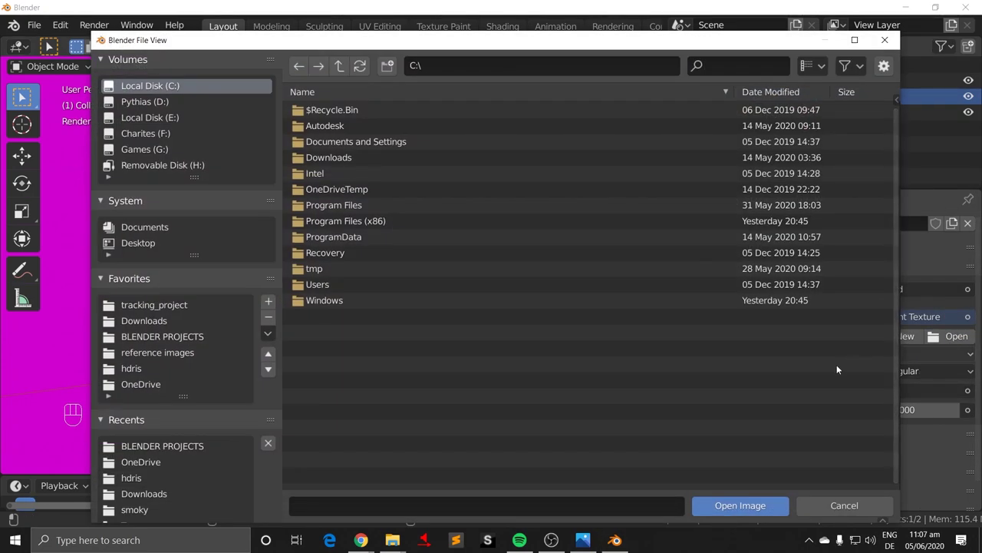
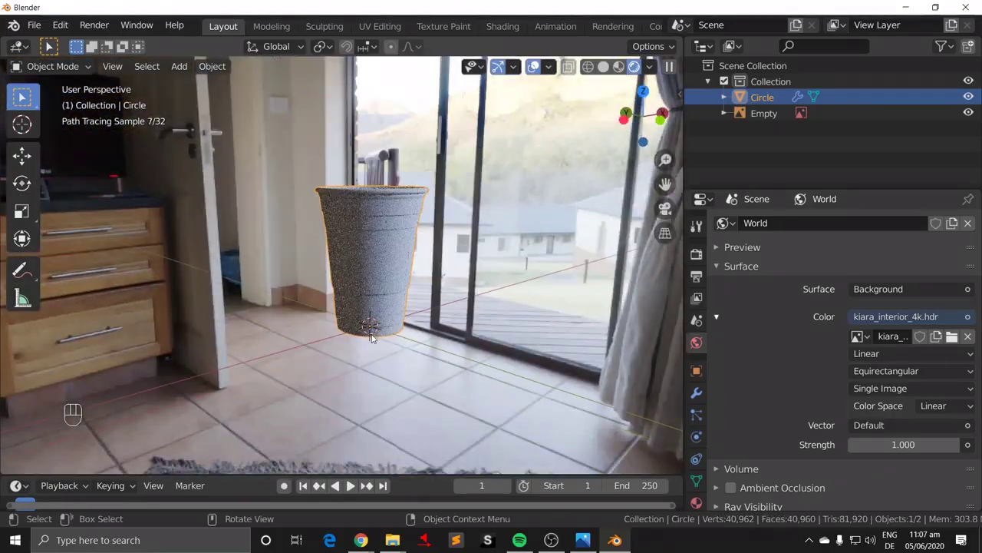
Step: Add a Sun lamp to the scene and view the cup straight on from the front
left_click_drag(439, 310, 470, 288)
left_click_drag(455, 290, 443, 306)
left_click_drag(481, 274, 442, 295)
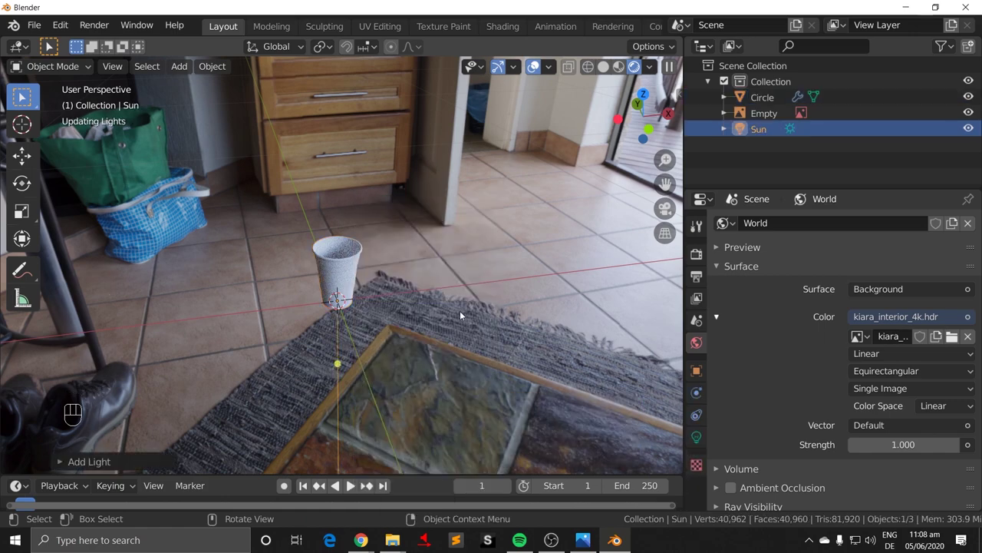
key("KP_1")
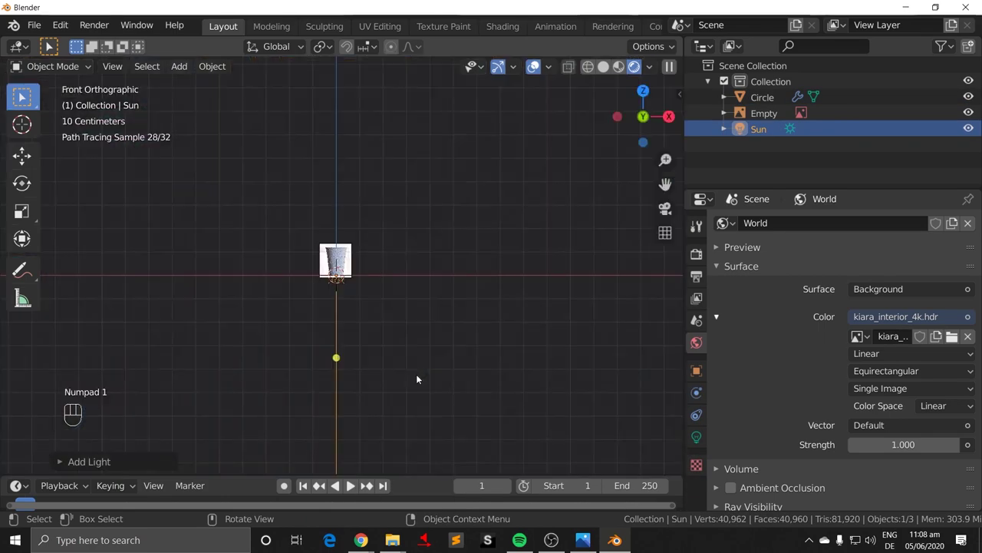
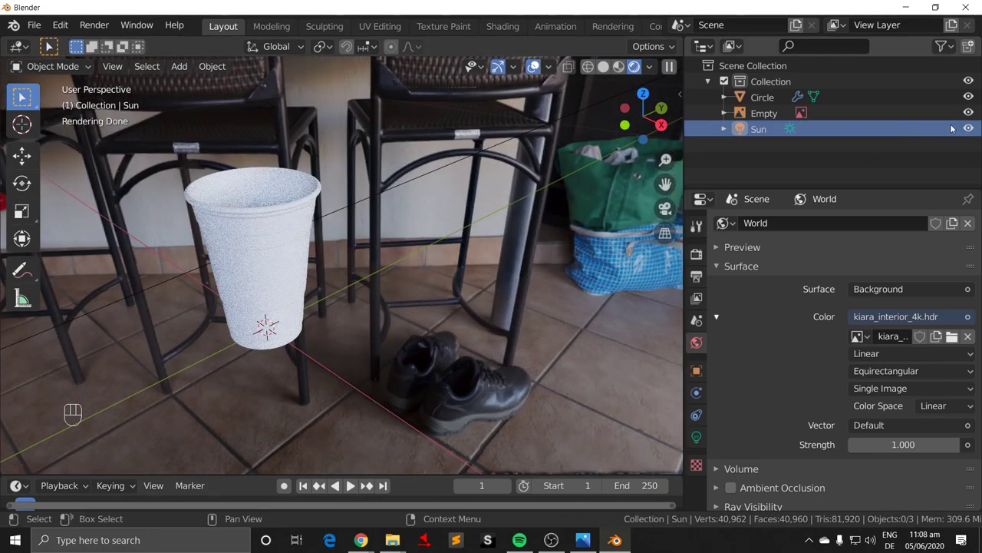
Step: Show the Sun lamp's light properties and check the cup's lighting from another angle
left_click(970, 126)
left_click(974, 127)
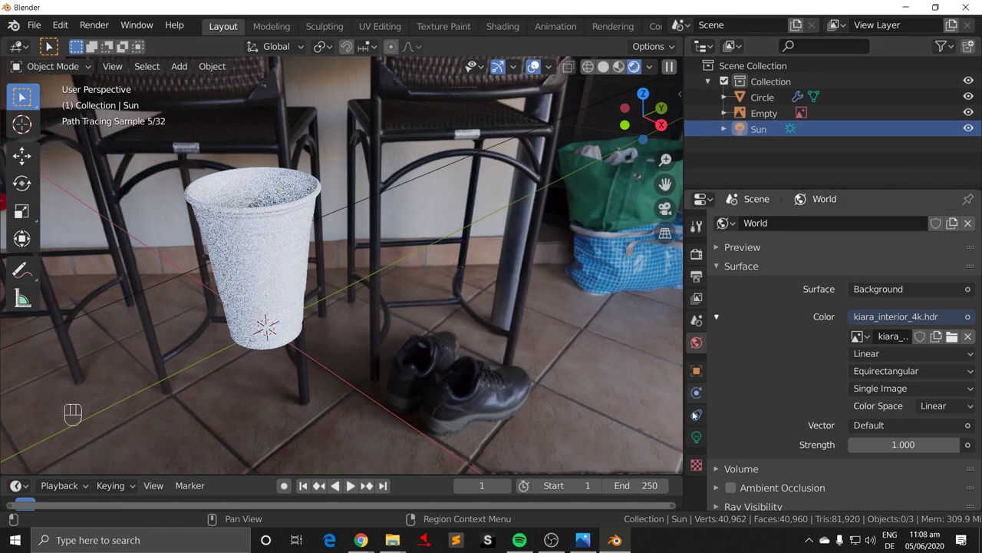
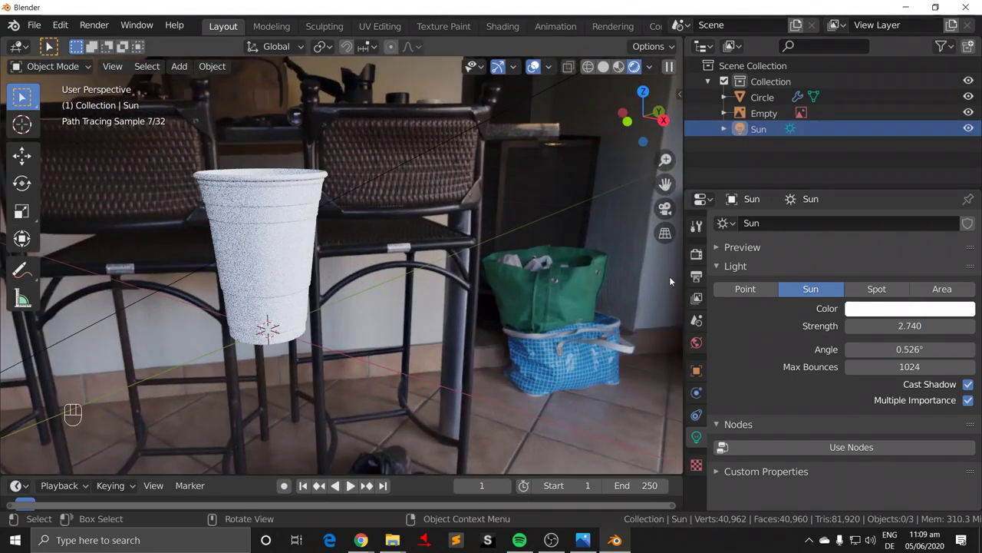
left_click_drag(366, 319, 451, 325)
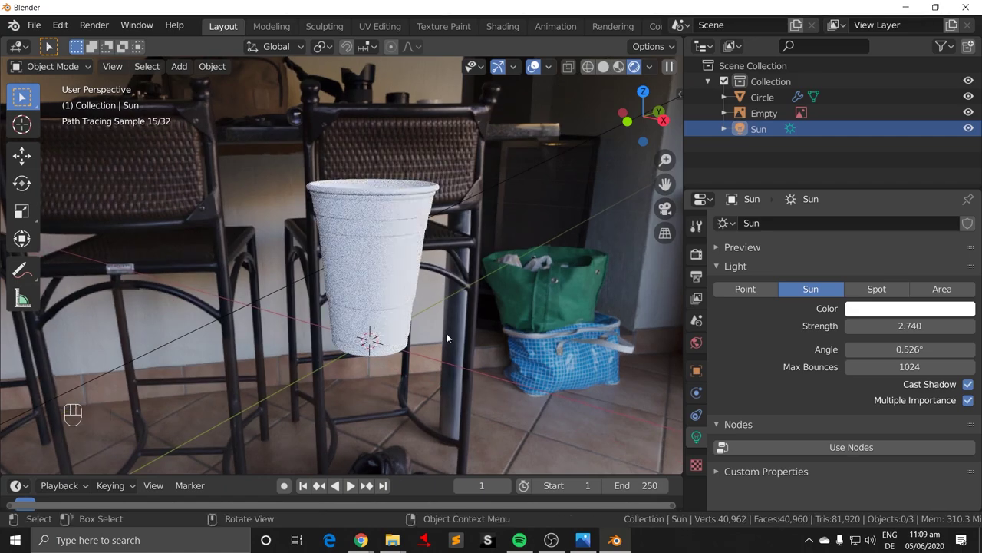
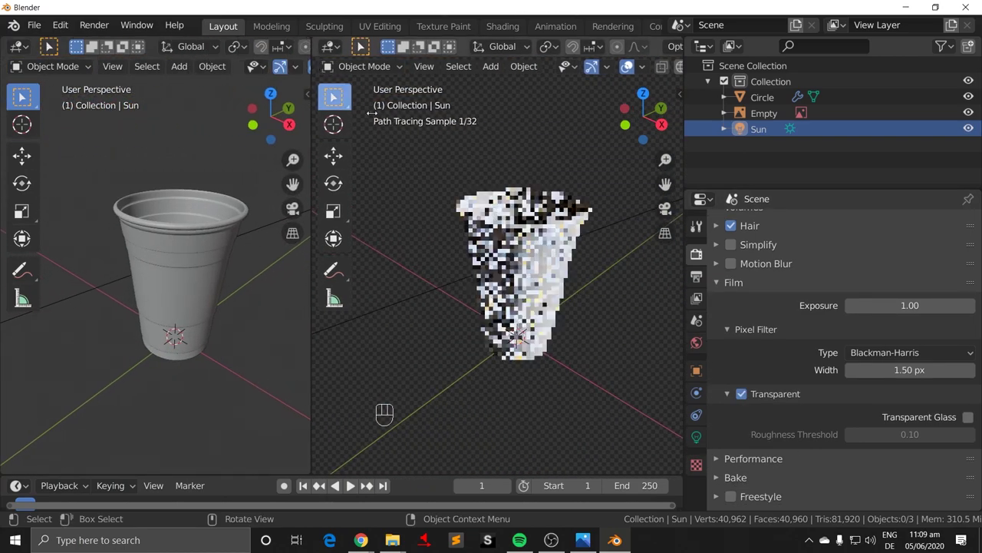
Step: Toggle the view settings sidebar while inspecting the rendered cup
left_click_drag(567, 303, 548, 297)
middle_click(548, 296)
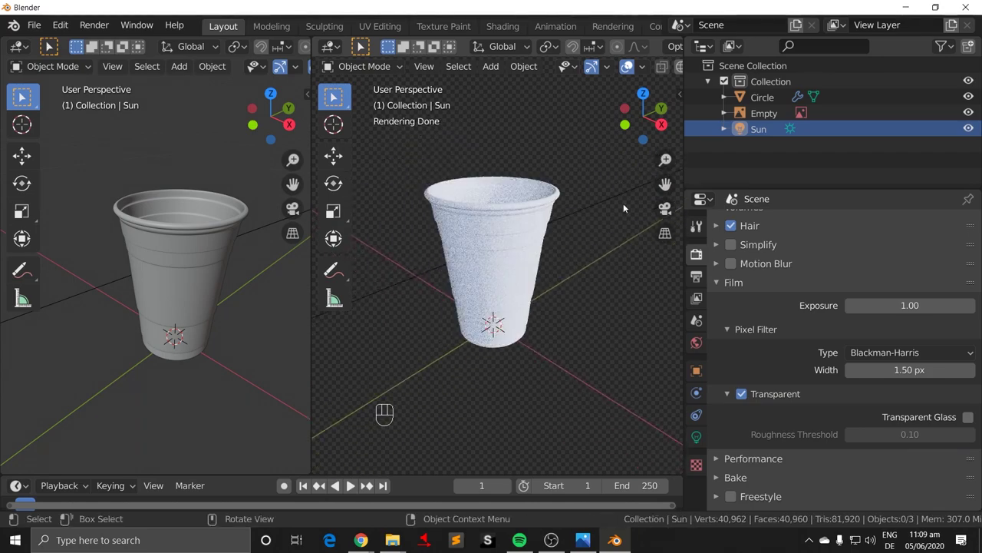
key("n")
left_click(682, 150)
key("Escape")
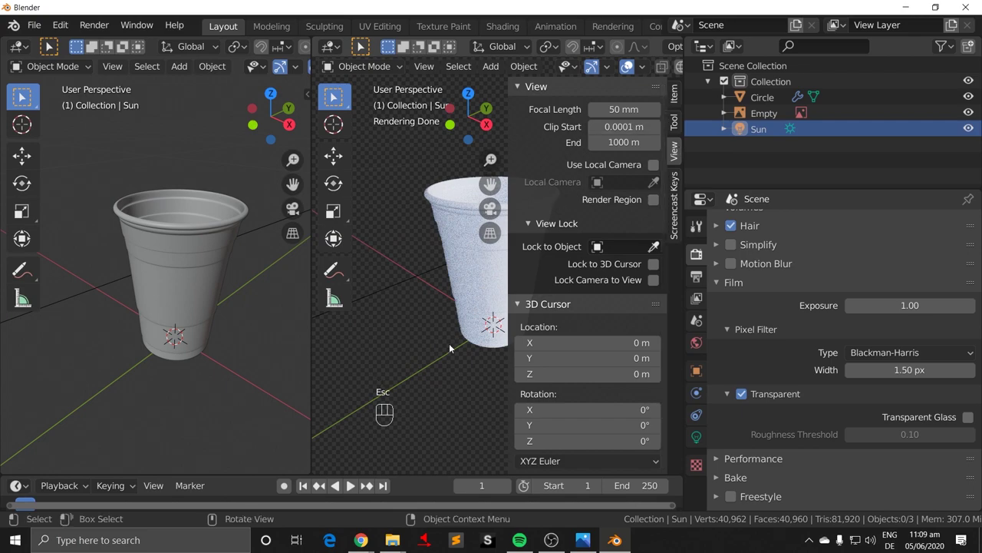
key("n")
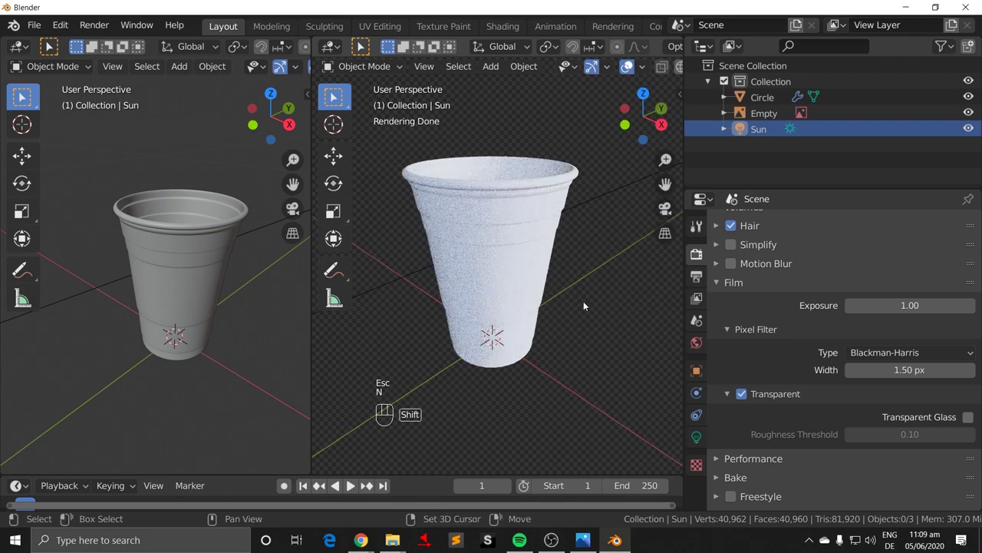
Step: Frame the cup in the rendered view and turn the left area into a node editor
left_click_drag(590, 300, 597, 269)
left_click_drag(604, 245, 10, 48)
left_click_drag(10, 47, 99, 188)
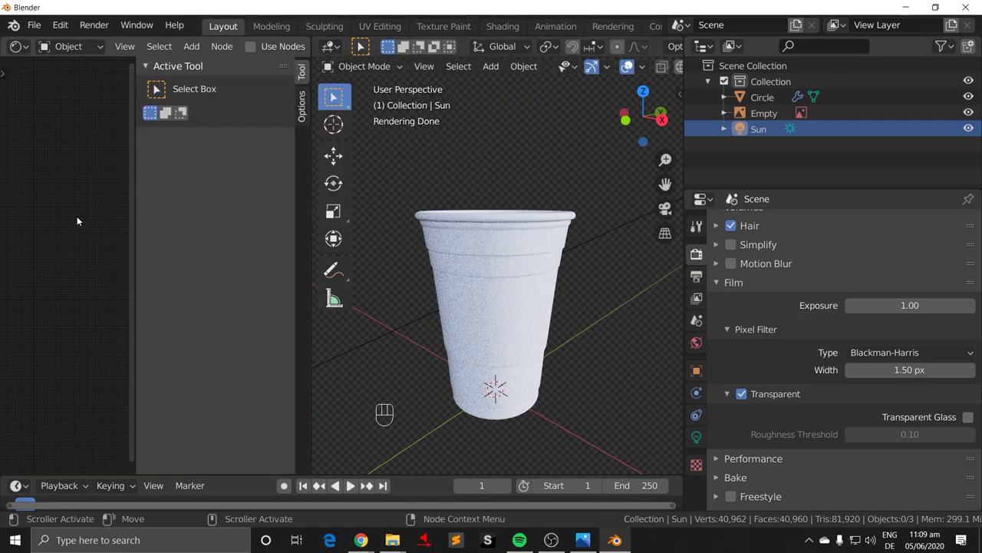
Step: Hide the tool settings panel and enable Use Nodes in the node editor
key("n")
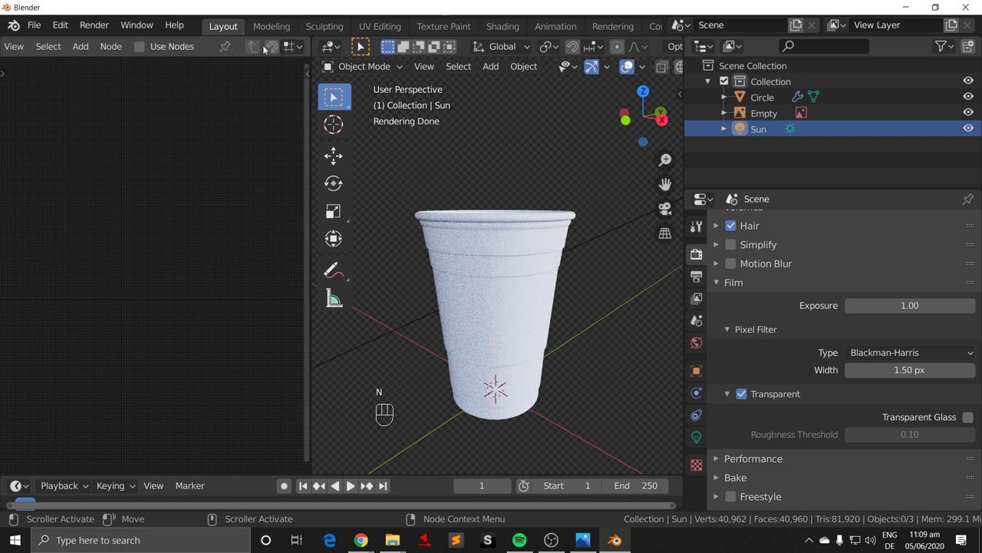
left_click(173, 47)
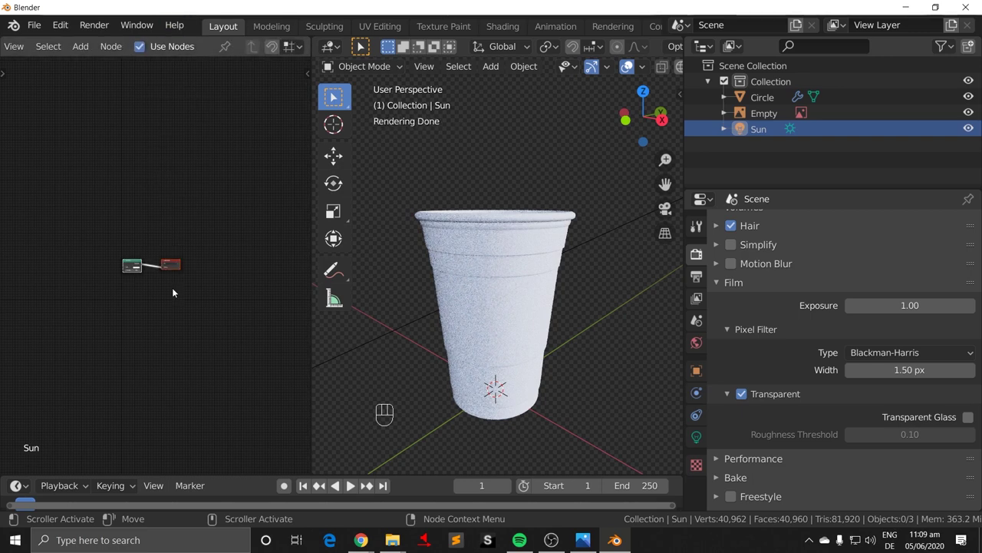
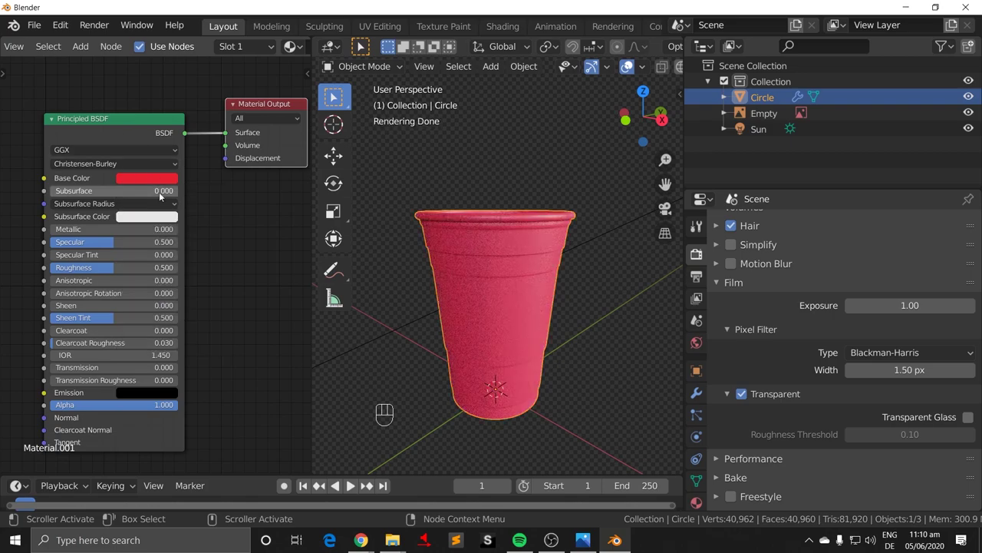
Step: Change the Principled BSDF base colour to a purer, saturated red
left_click_drag(487, 291, 153, 184)
left_click(153, 183)
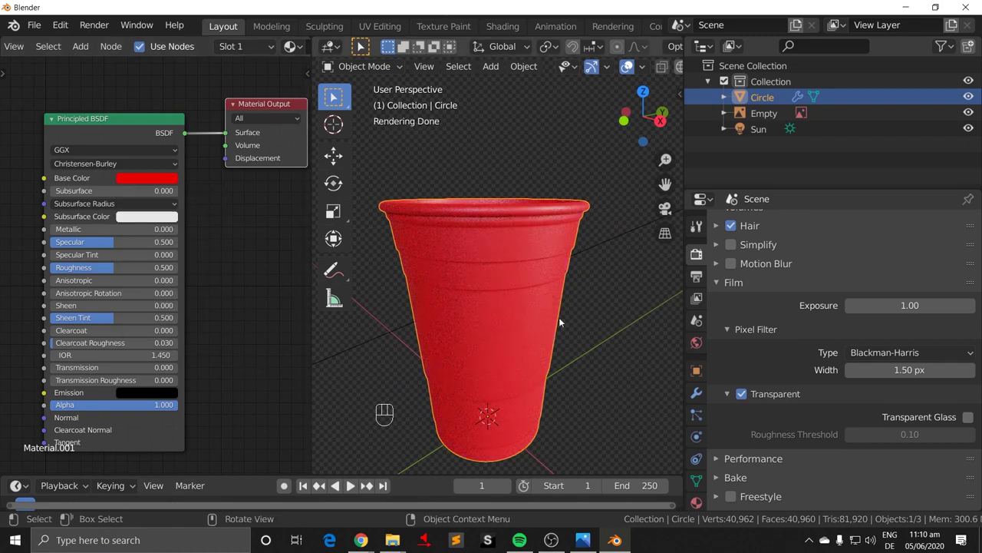
Step: Orbit around and into the cup to inspect the red material from several angles
left_click_drag(569, 324, 592, 319)
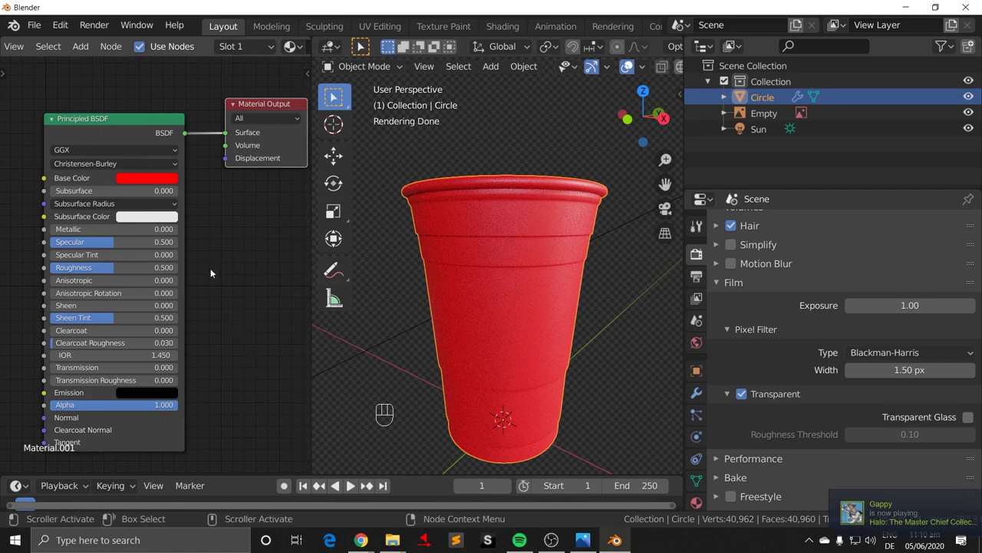
left_click_drag(535, 294, 533, 320)
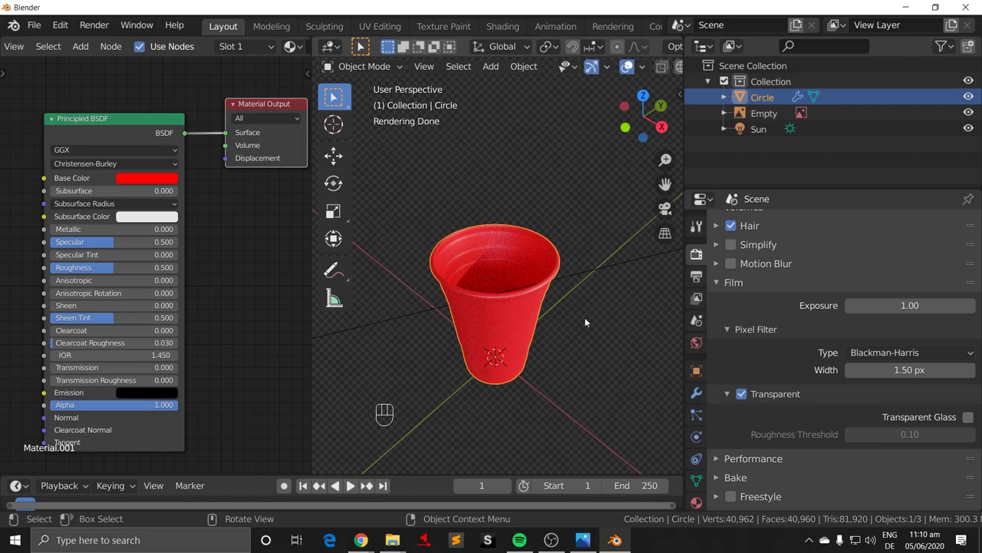
left_click_drag(587, 266, 594, 211)
left_click_drag(581, 293, 586, 280)
left_click_drag(591, 318, 520, 326)
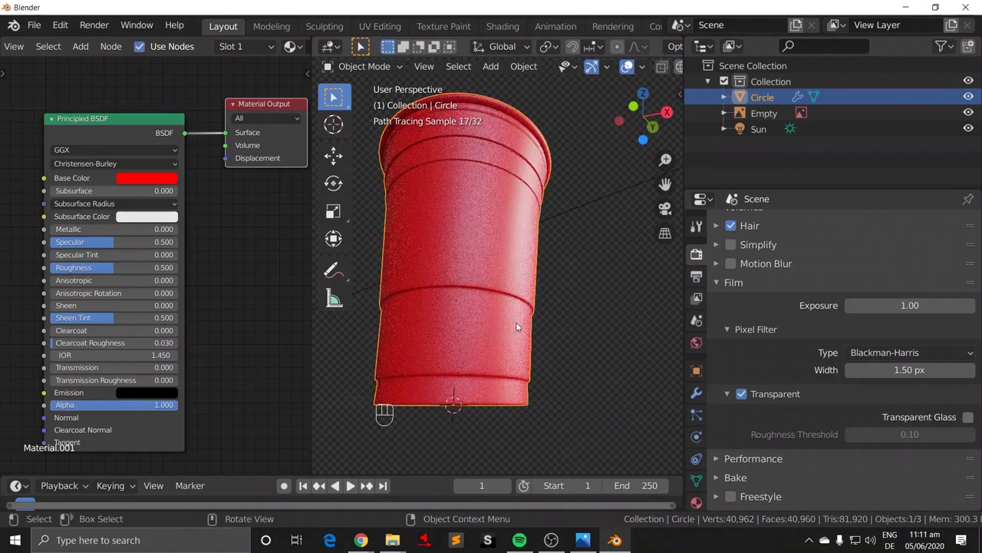
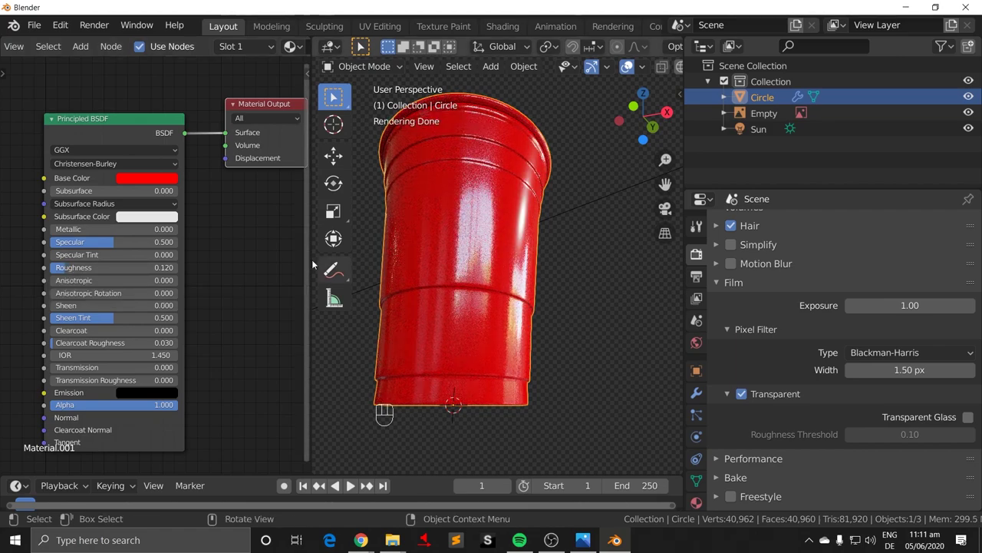
Step: Orbit the view to check the glossier reflections at roughness 0.091
left_click_drag(407, 334, 607, 190)
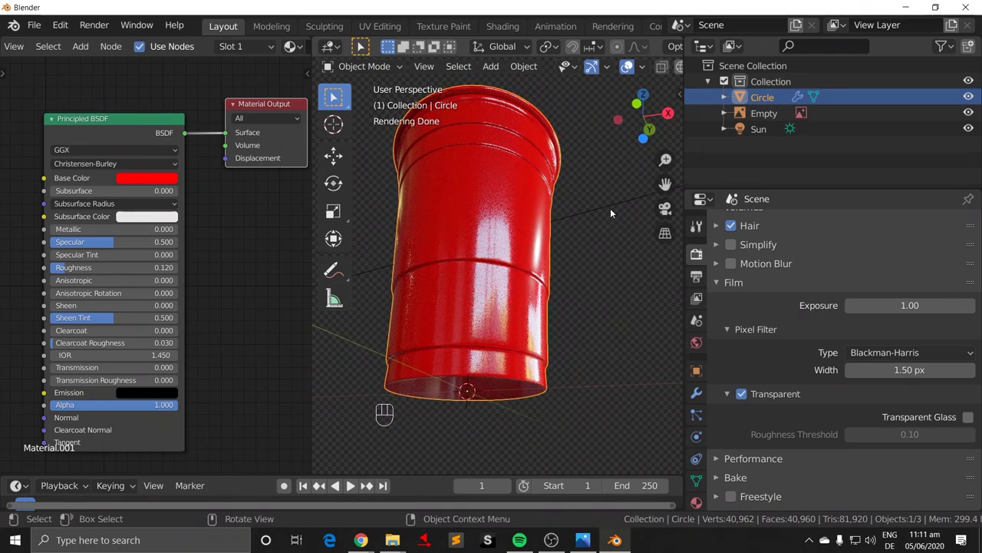
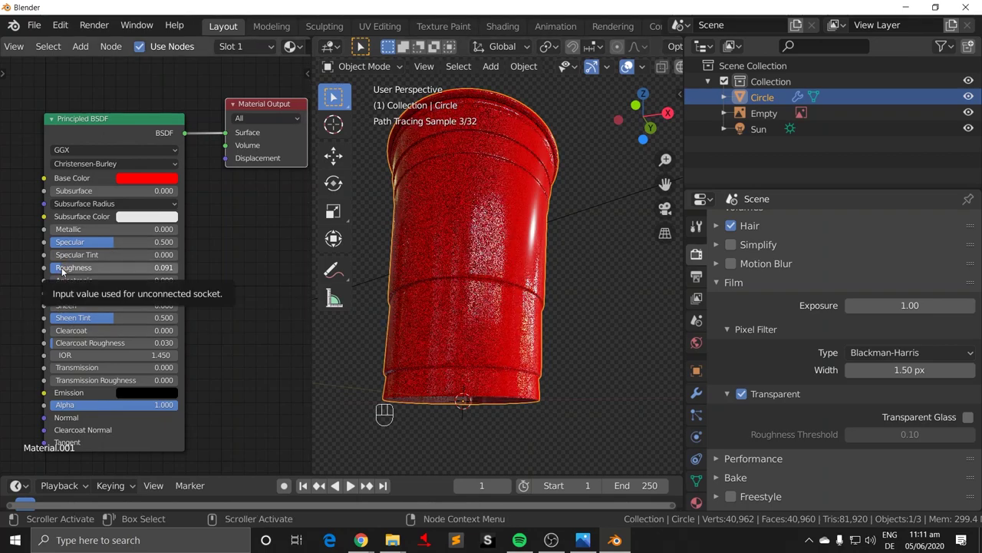
left_click_drag(513, 298, 538, 298)
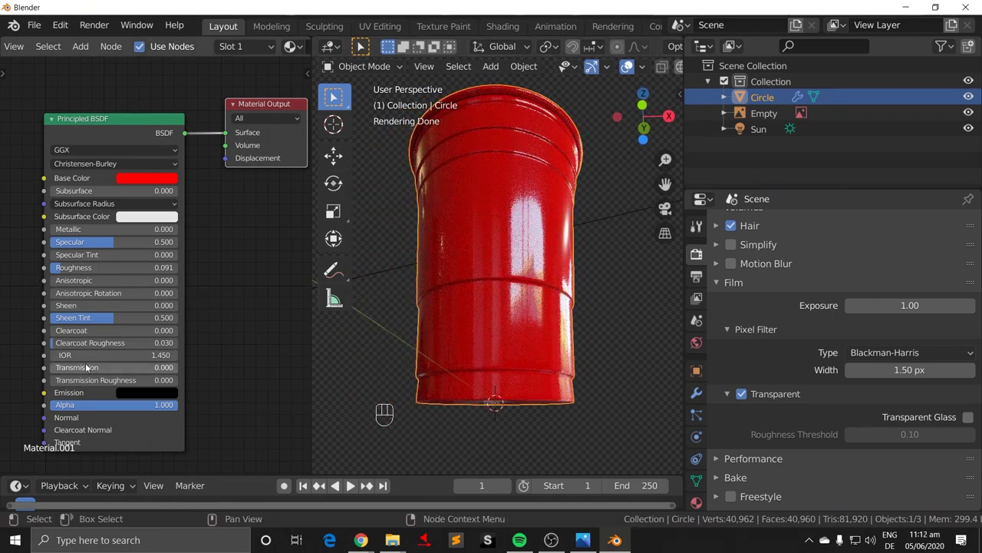
Step: Orbit above, into and beside the cup to judge the subsurface look of the red material
left_click_drag(555, 265, 545, 270)
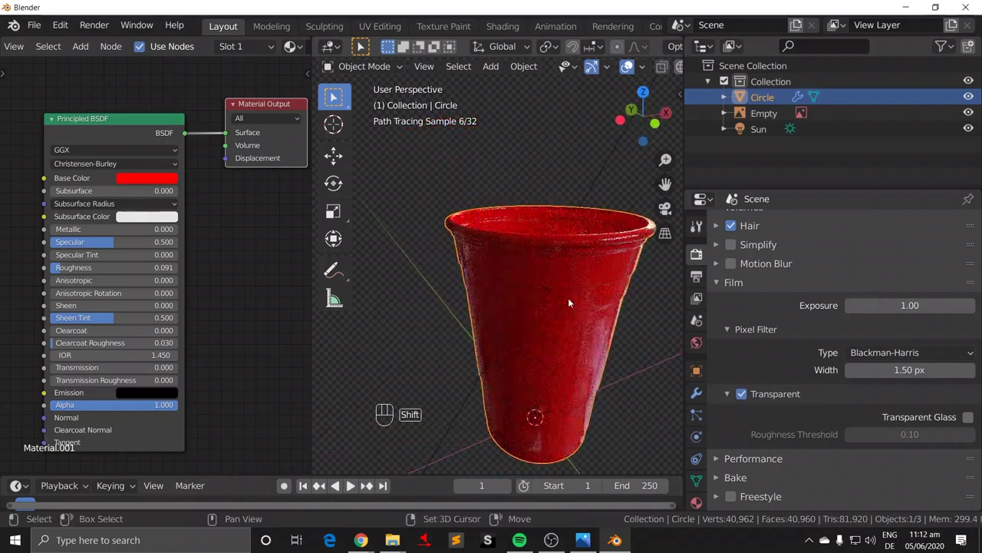
left_click_drag(516, 269, 511, 306)
left_click_drag(558, 346, 257, 289)
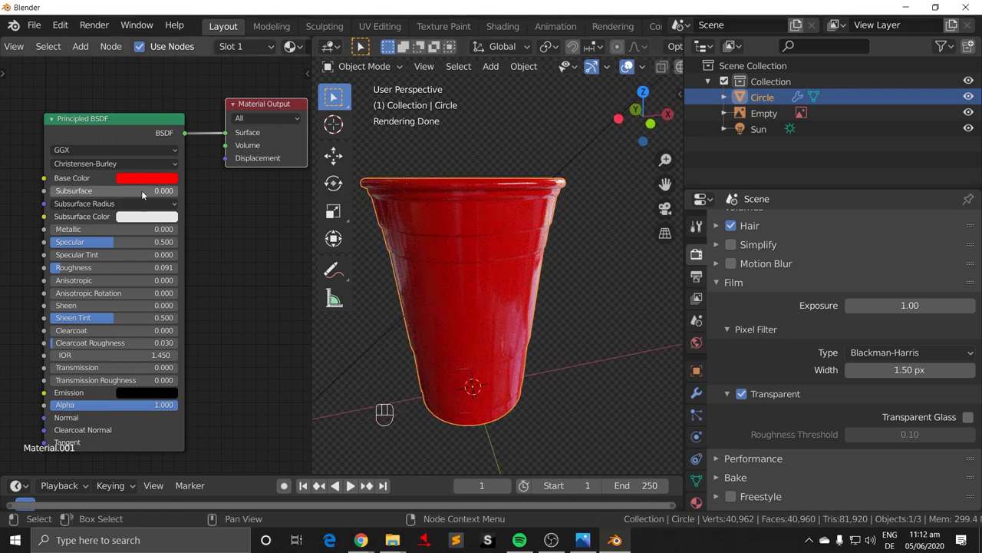
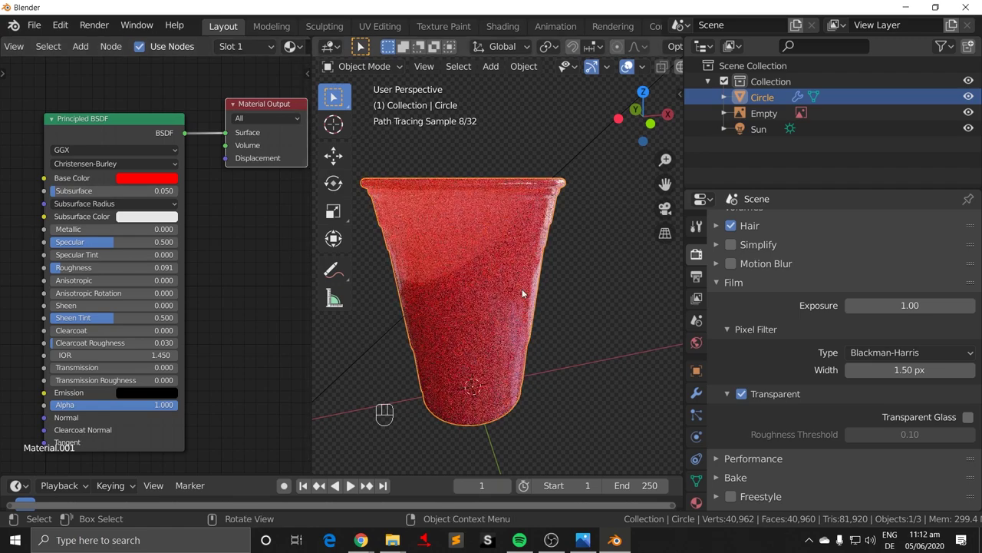
left_click_drag(533, 276, 551, 263)
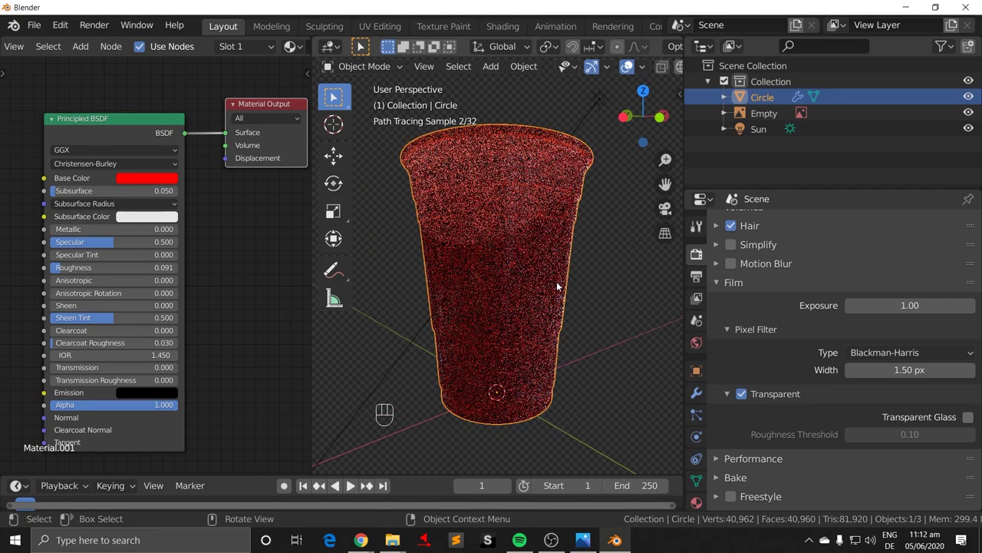
left_click_drag(565, 181, 537, 190)
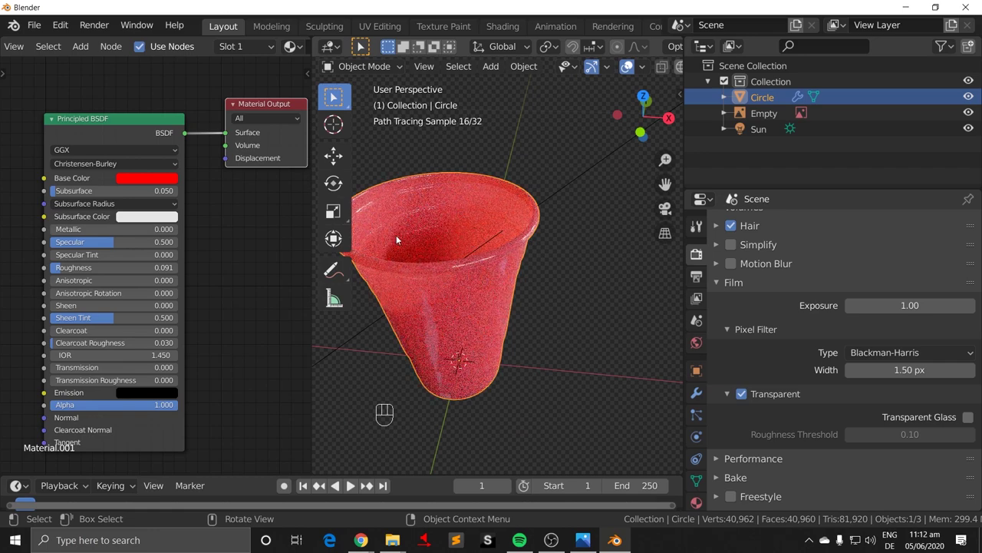
left_click_drag(452, 271, 483, 307)
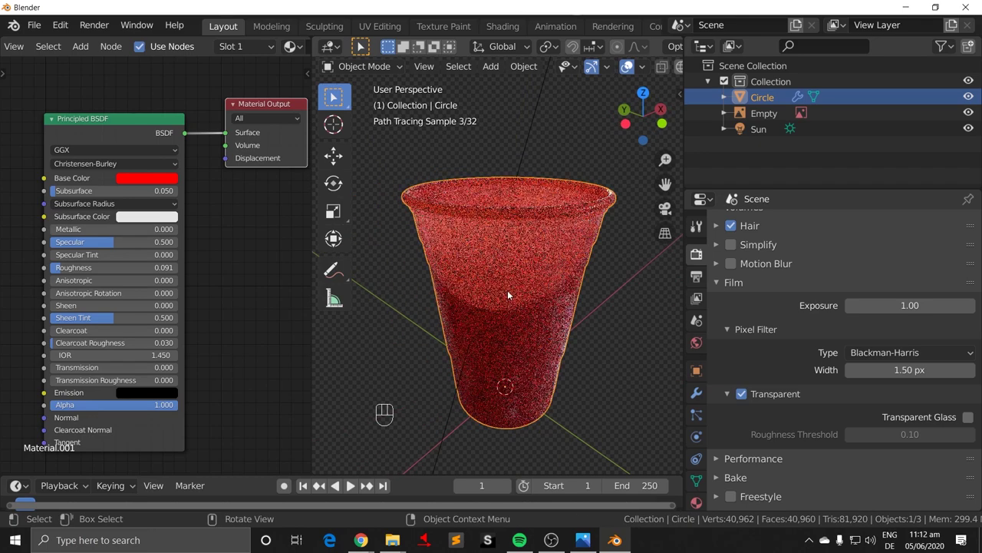
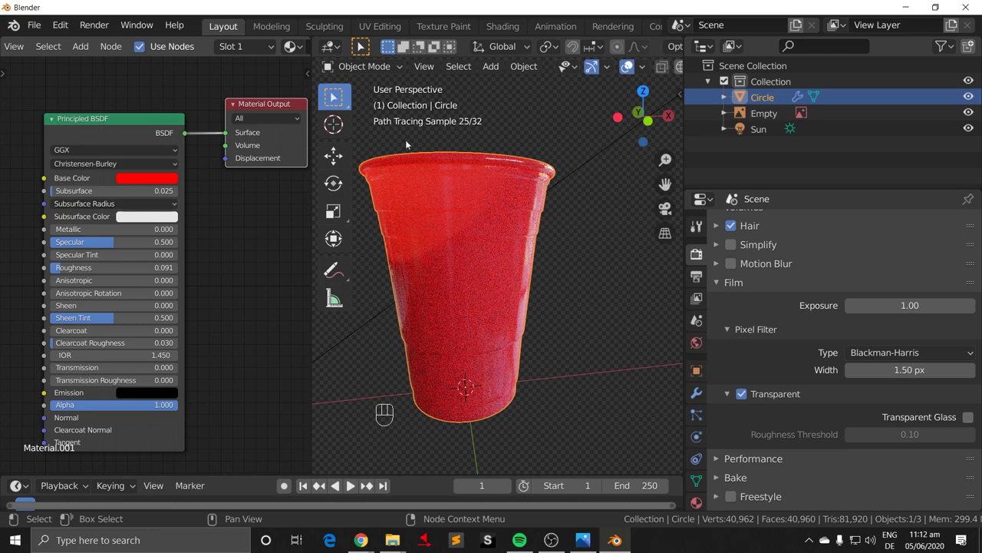
Step: Orbit the view around the cup after halving subsurface to 0.025
left_click_drag(525, 374, 506, 314)
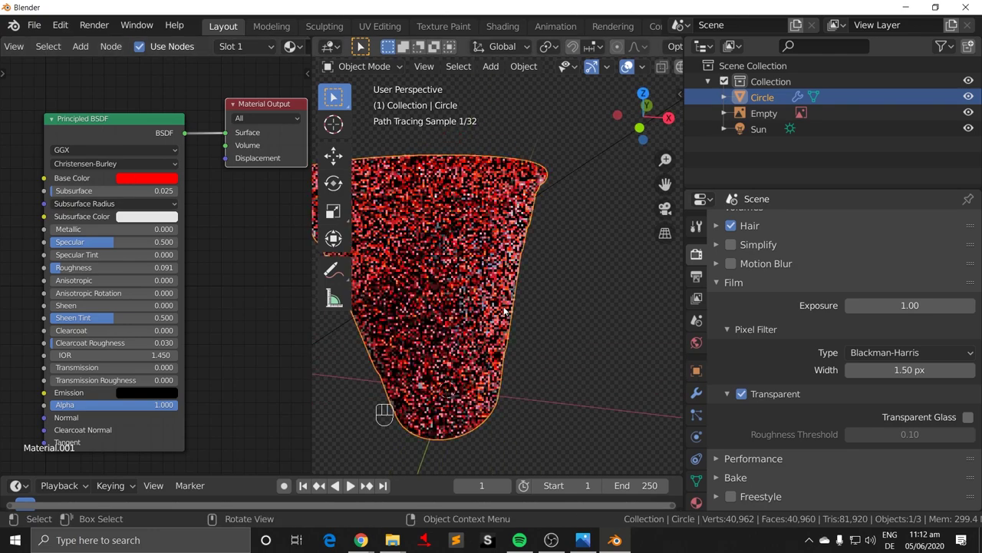
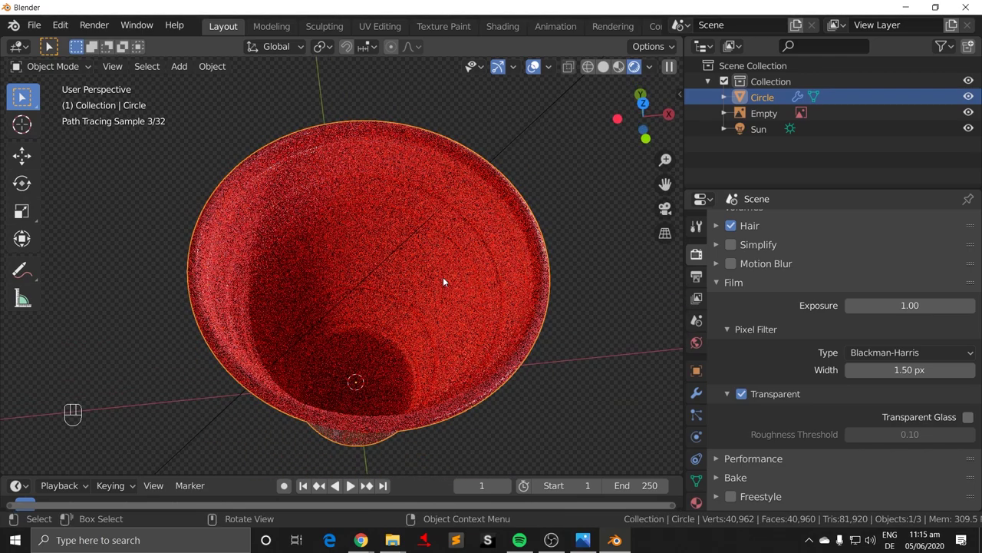
Step: Enter edit mode, look straight down from the top and start box-selecting the inner faces
left_click_drag(614, 254, 607, 267)
left_click_drag(592, 269, 565, 215)
key("Tab")
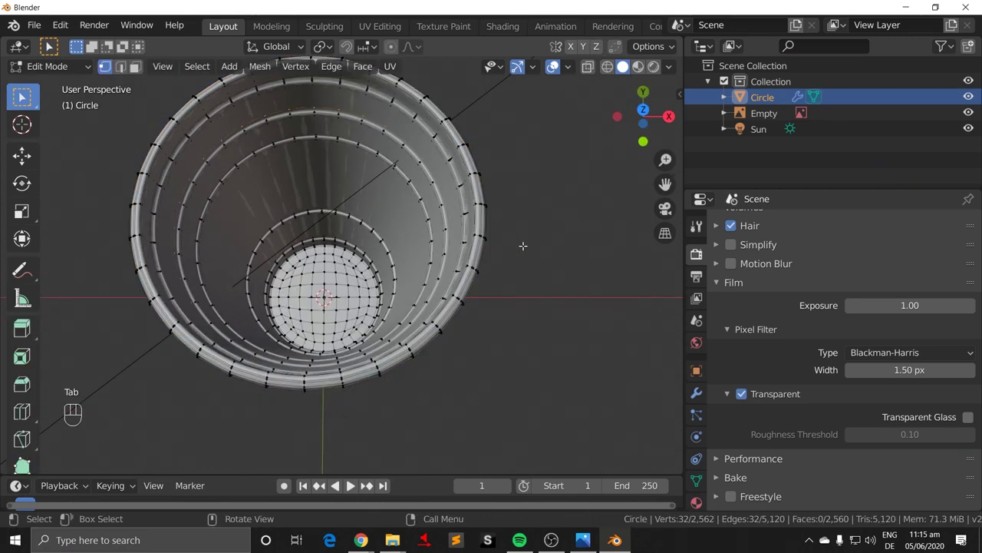
key("KP_7")
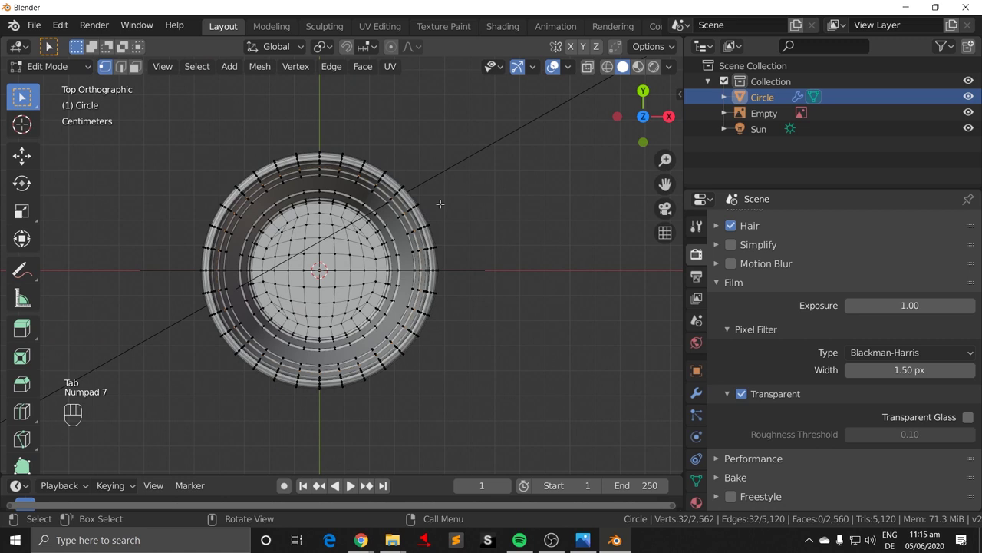
key("b")
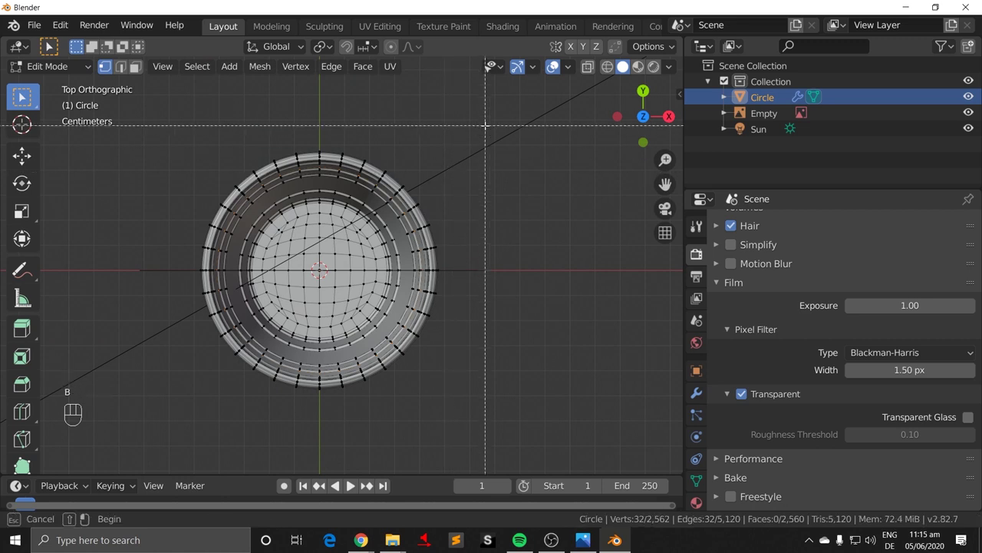
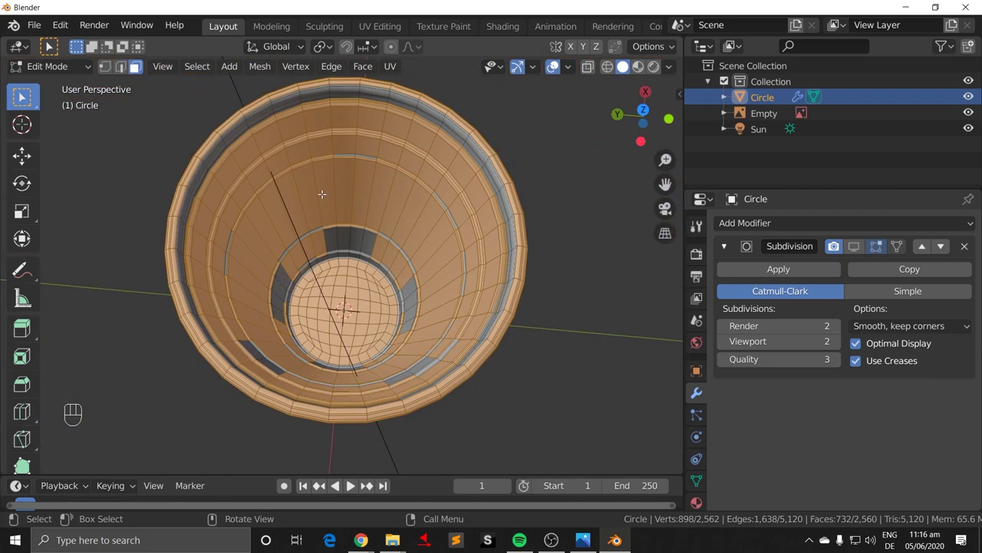
Step: Return to the top view of the cup with its inner and rim faces selected
key("KP_7")
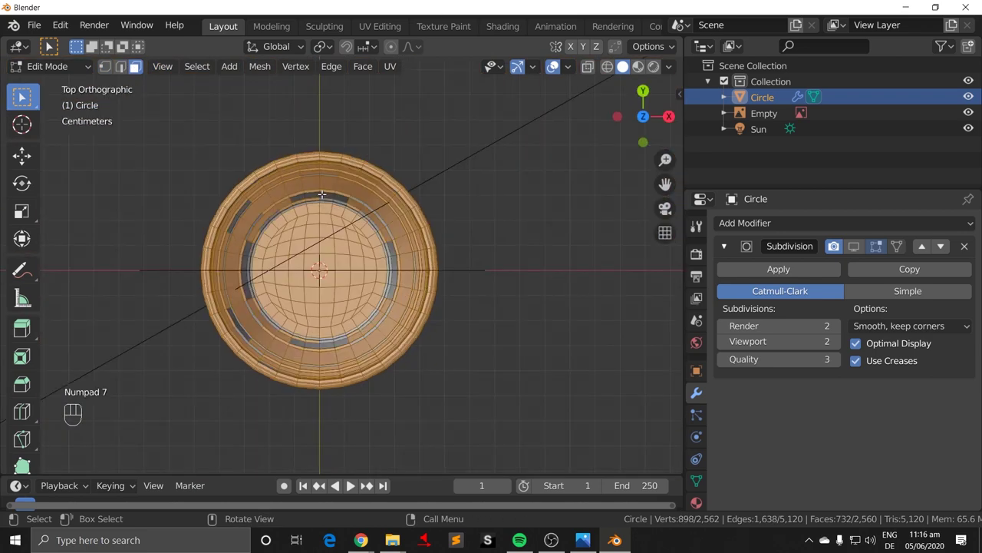
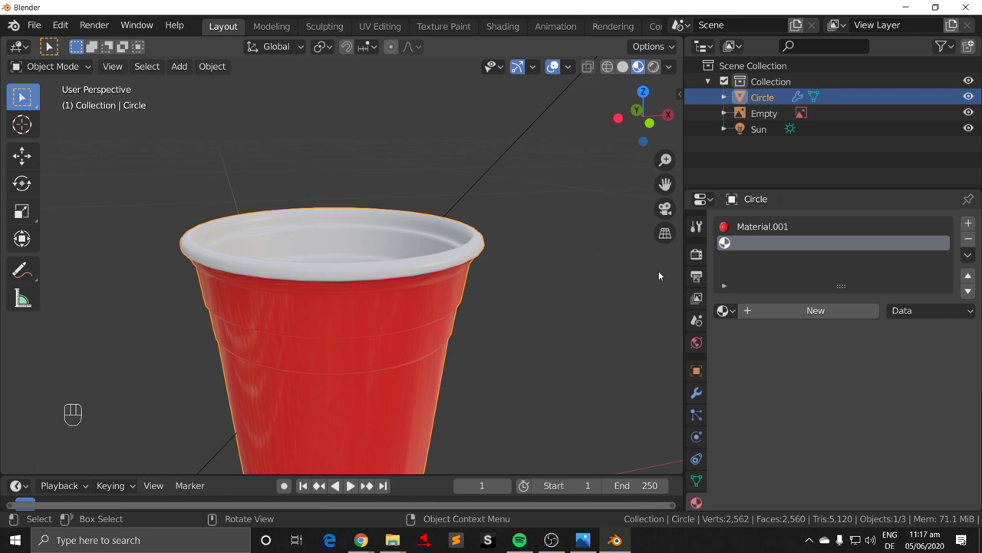
Step: Return to object mode and orbit to inspect the white interior and rim over the red exterior
left_click(705, 392)
left_click(787, 270)
key("ctrl+z")
left_click_drag(858, 247, 516, 268)
left_click_drag(553, 275, 551, 295)
left_click_drag(577, 295, 520, 361)
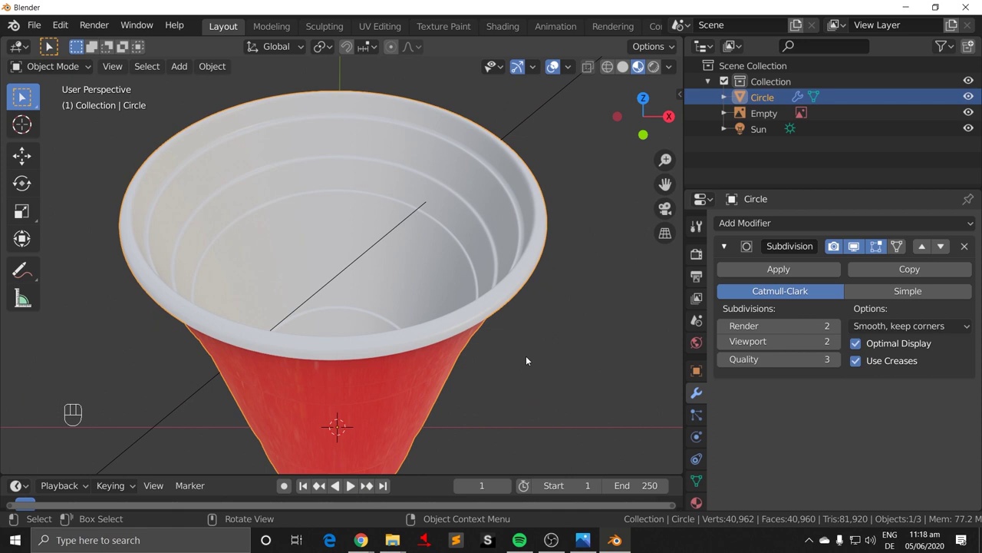
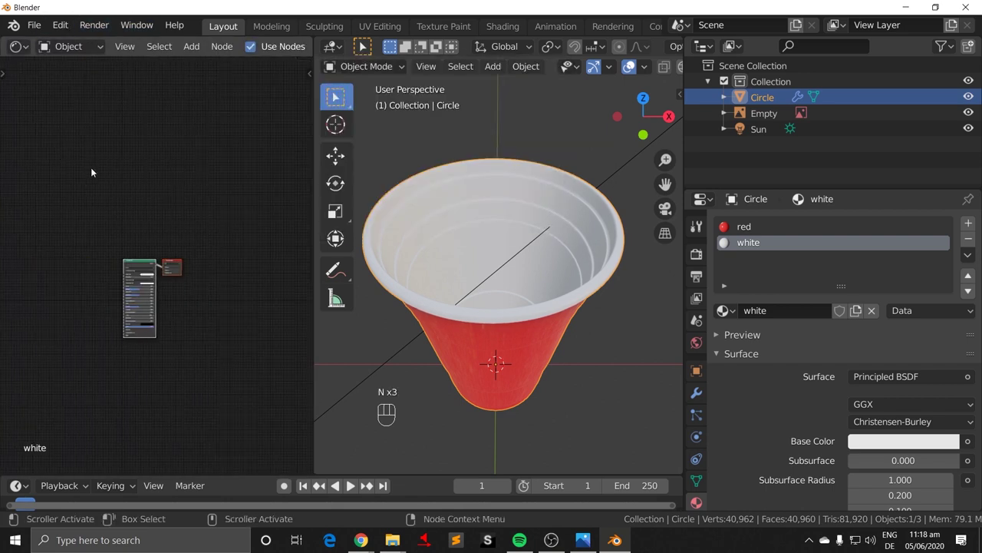
Step: Raise the white material's Subsurface to 0.025, then bring up the red material's nodes
key("n")
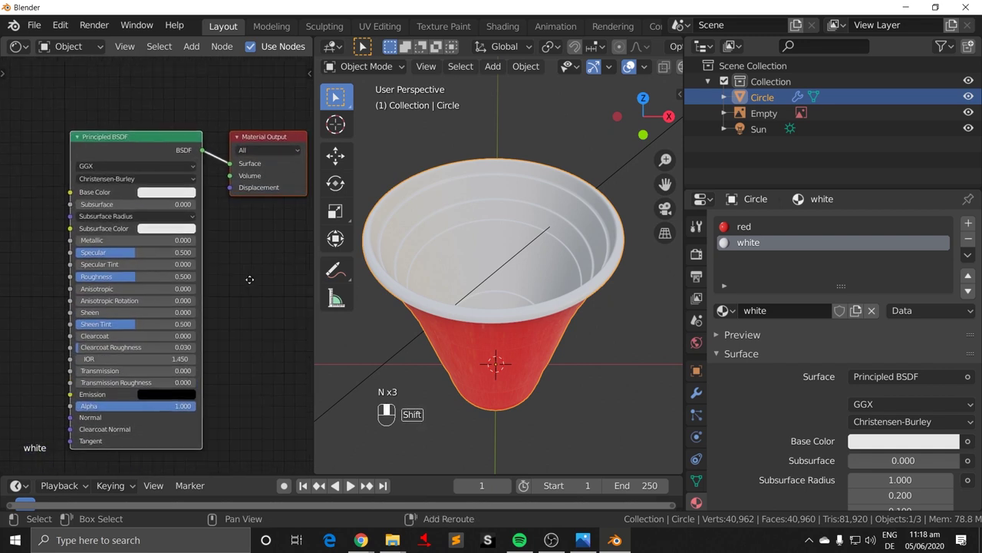
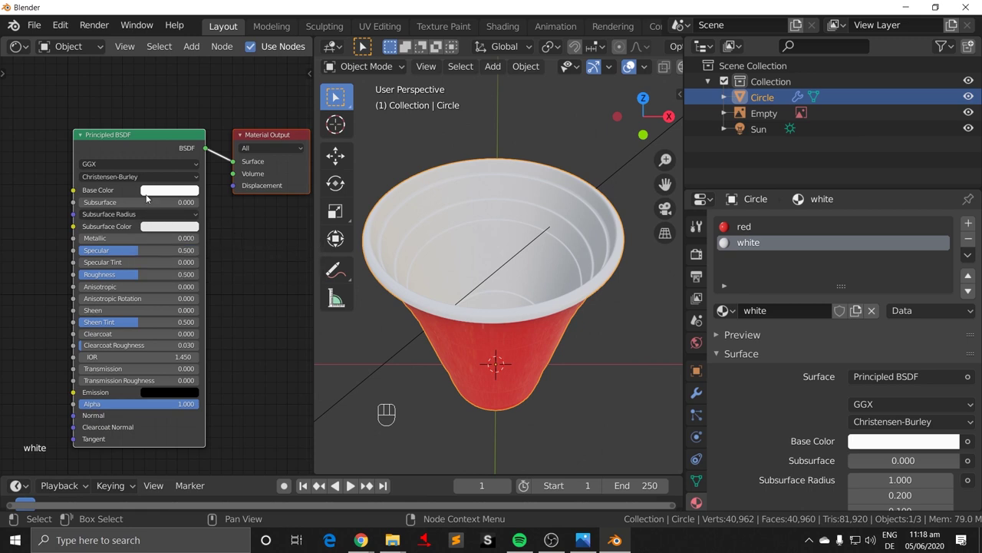
left_click_drag(146, 204, 337, 217)
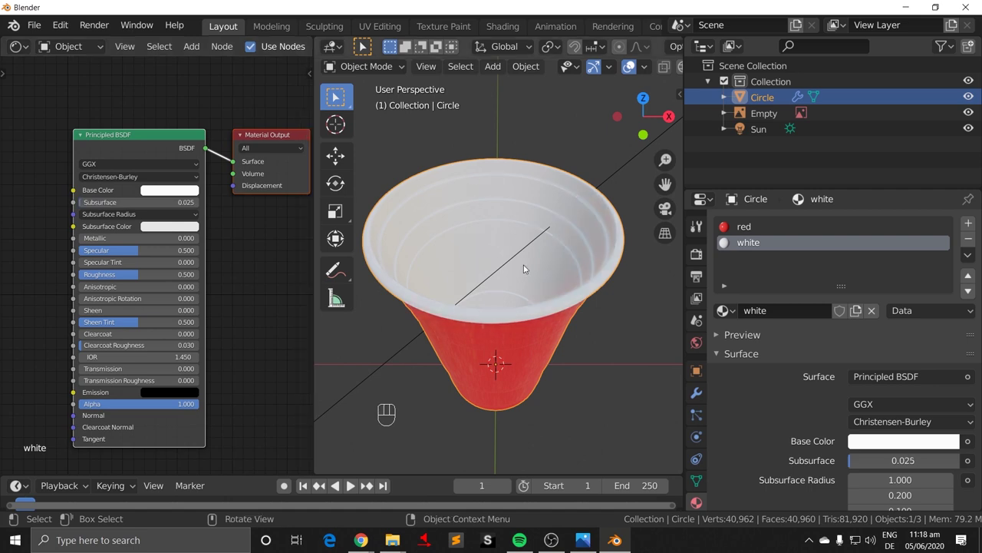
left_click_drag(531, 284, 533, 291)
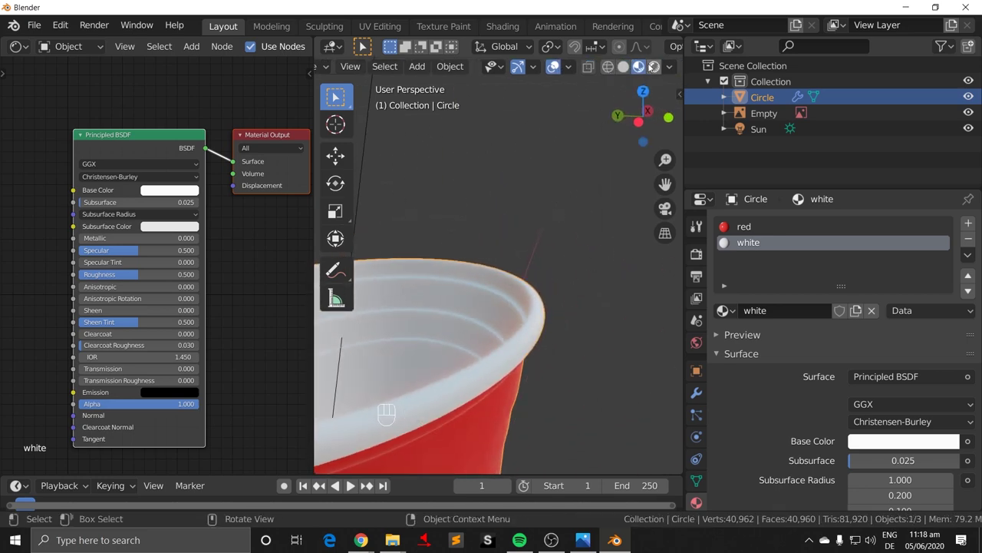
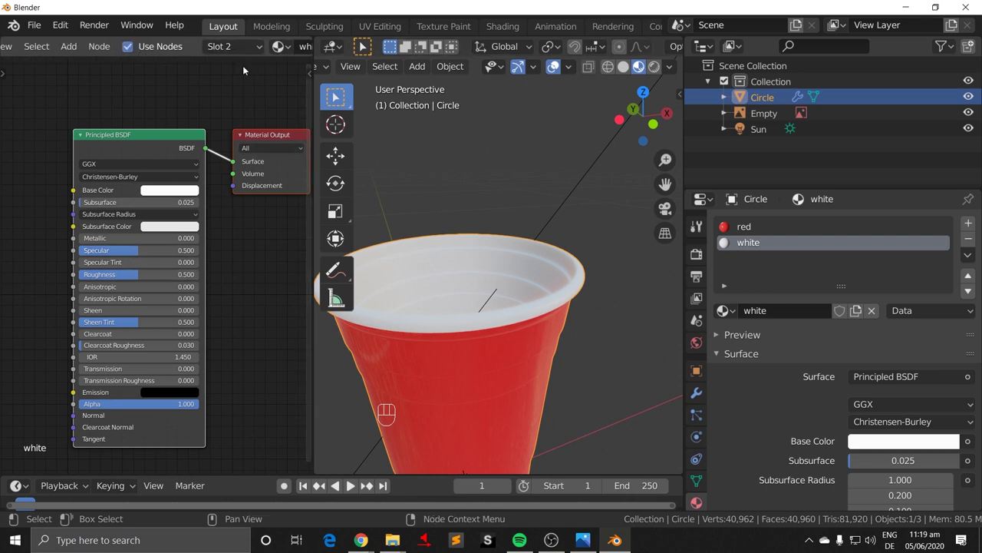
left_click_drag(228, 49, 191, 233)
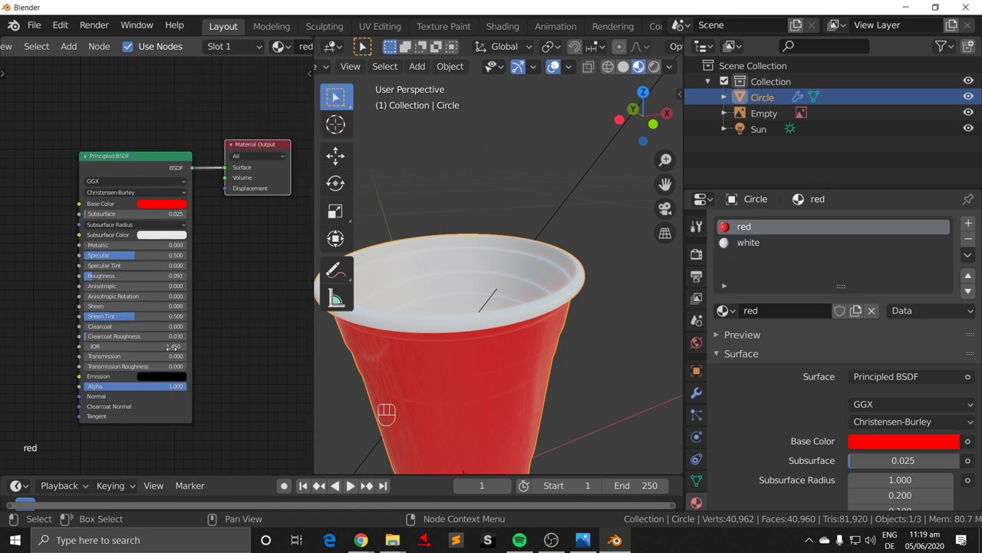